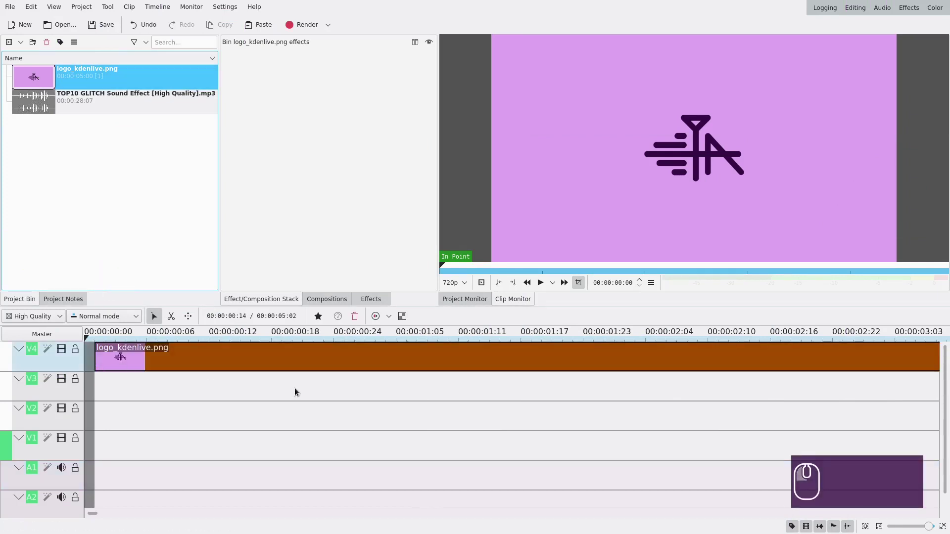
Scroll the timeline while trimming the logo clip on V4 to about 1 second 18 frames.
{"action": "scroll", "scroll_direction": "down", "scroll_amount": 3}
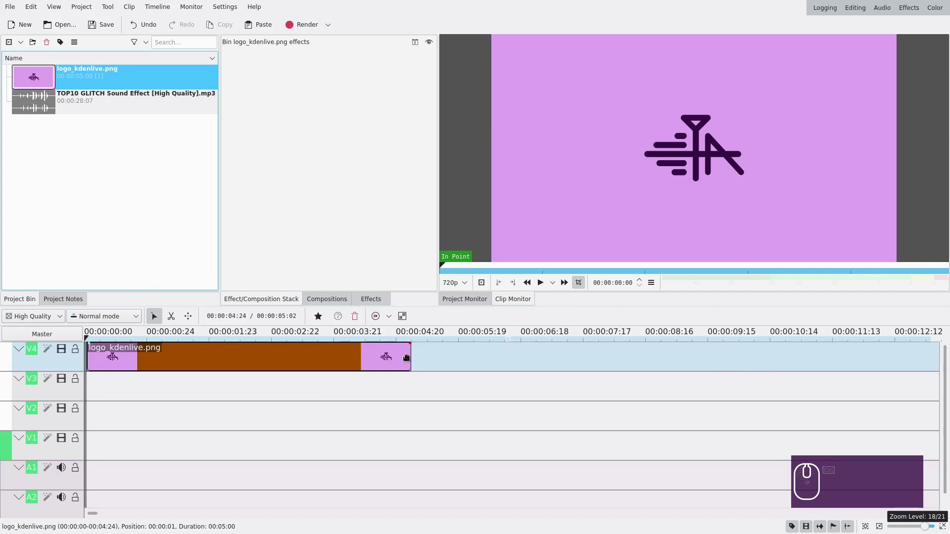
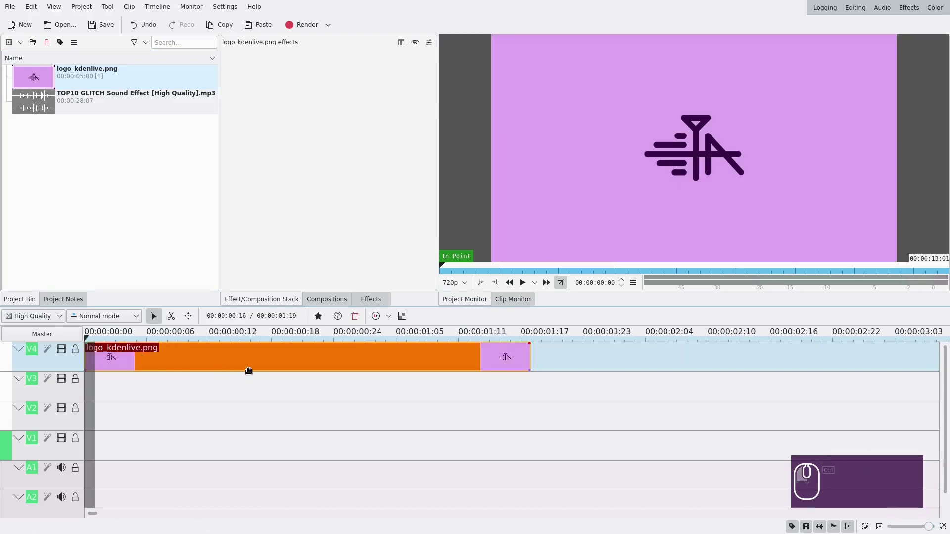
Find 'alpha' in the Effects library and apply Alpha shapes to the logo clip.
{"action": "left_click", "coordinate": [372, 304]}
{"action": "left_click", "coordinate": [284, 60]}
{"action": "type", "text": "alpha"}
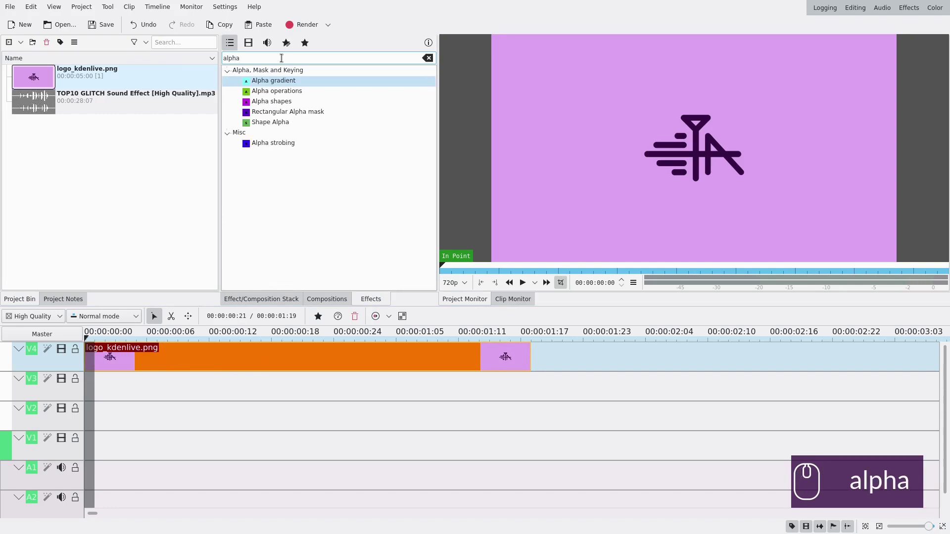
{"action": "left_click_drag", "start_coordinate": [285, 101], "coordinate": [295, 360]}
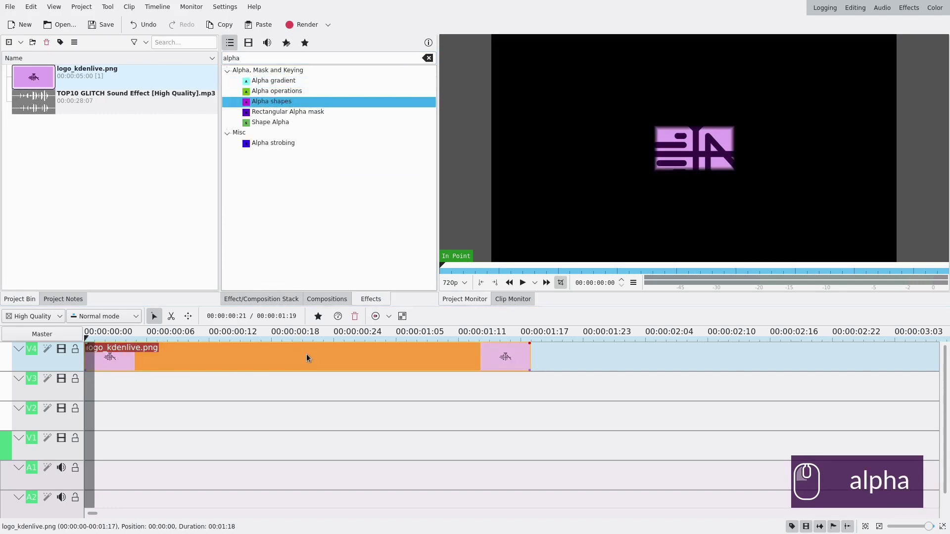
{"action": "left_click", "coordinate": [310, 363]}
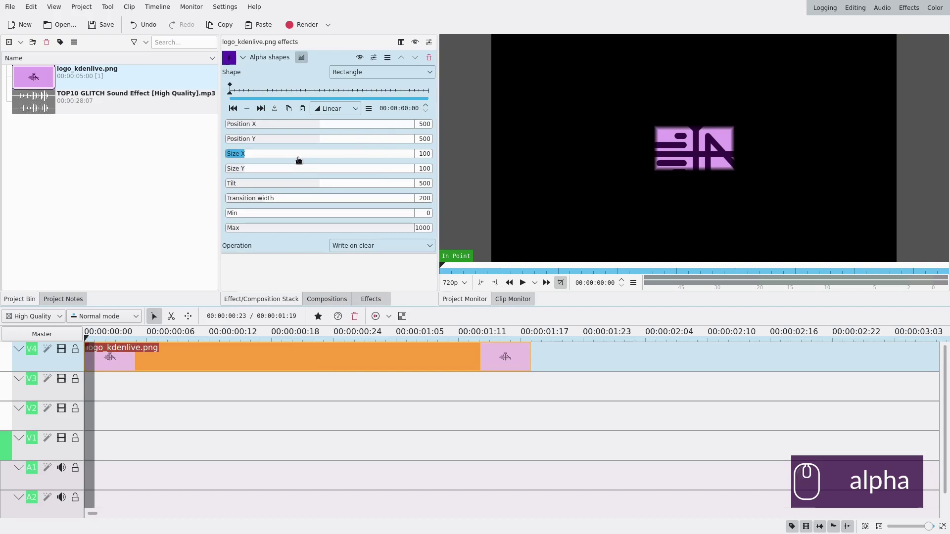
Set the mask to a sharp-edged Ellipse and raise Size X and Y into a circle around the logo.
{"action": "left_click", "coordinate": [233, 201]}
{"action": "left_click", "coordinate": [356, 78]}
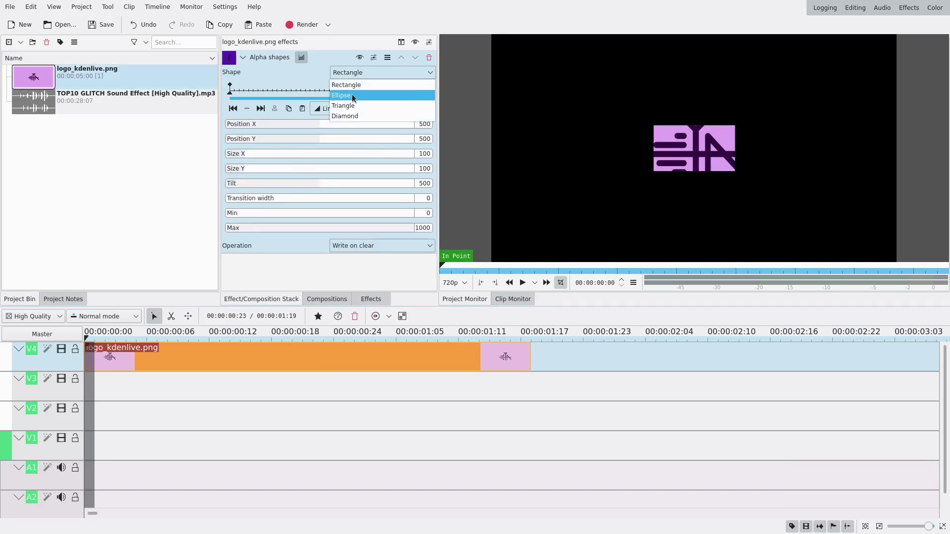
{"action": "left_click", "coordinate": [356, 98]}
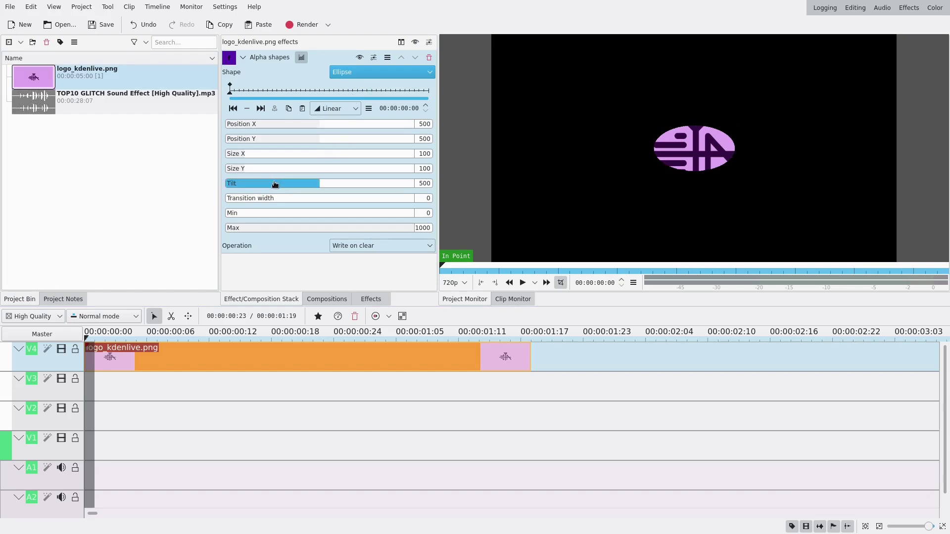
{"action": "left_click", "coordinate": [274, 154]}
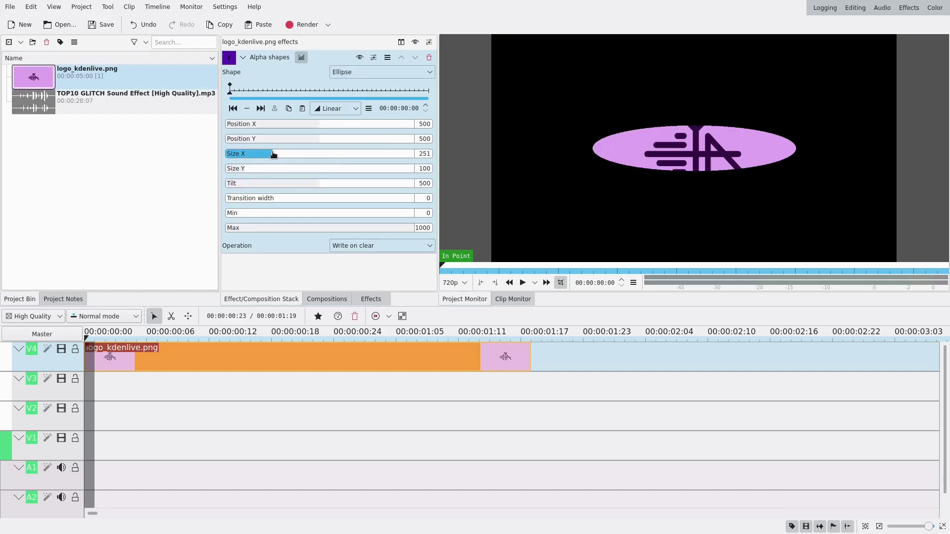
{"action": "scroll", "scroll_direction": "down", "scroll_amount": 3}
{"action": "scroll", "scroll_direction": "down", "scroll_amount": 3}
{"action": "scroll", "scroll_direction": "up", "scroll_amount": 3}
{"action": "scroll", "scroll_direction": "down", "scroll_amount": 3}
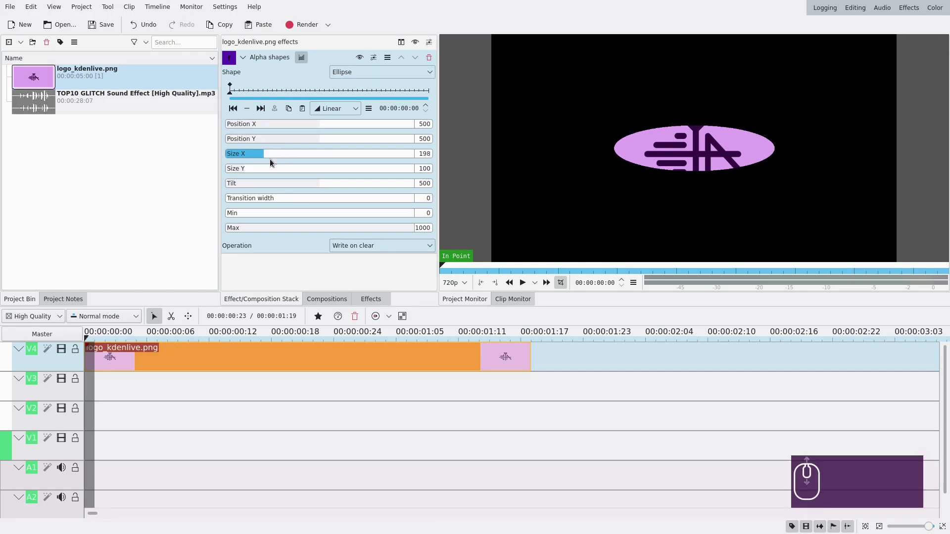
{"action": "left_click", "coordinate": [292, 171]}
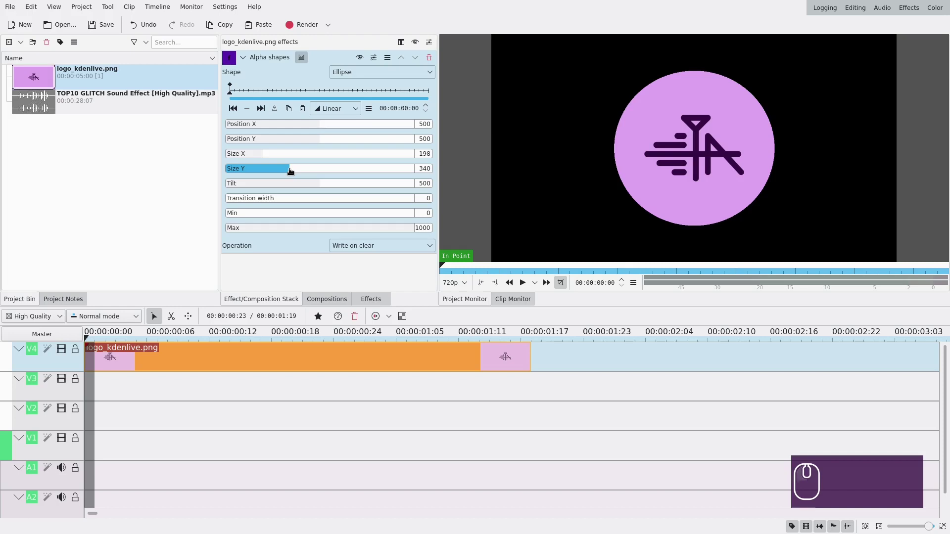
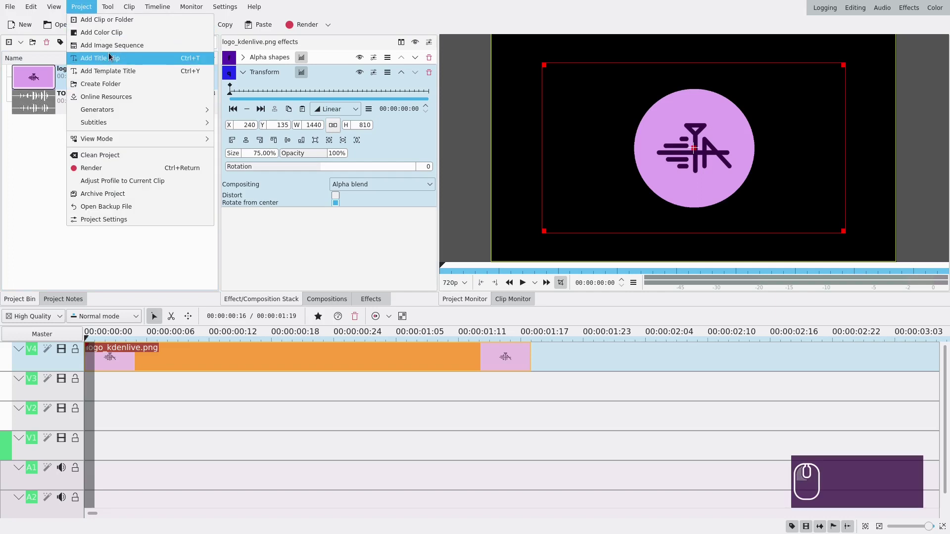
Create a new title clip, remove the text item and move the white bar to the top edge.
{"action": "left_click", "coordinate": [161, 253]}
{"action": "key", "text": "ctrl+t"}
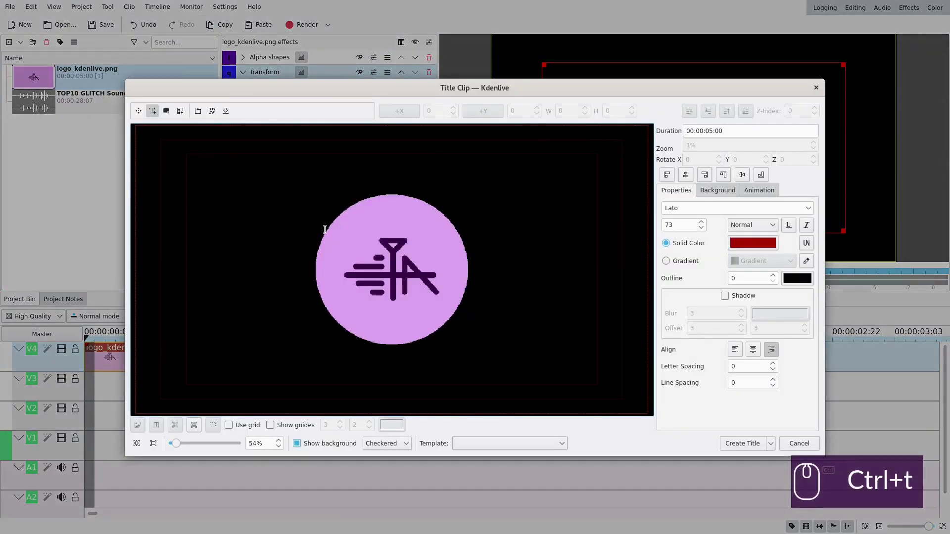
{"action": "left_click", "coordinate": [289, 226]}
{"action": "left_click", "coordinate": [302, 259]}
{"action": "left_click", "coordinate": [305, 236]}
{"action": "key", "text": "Delete"}
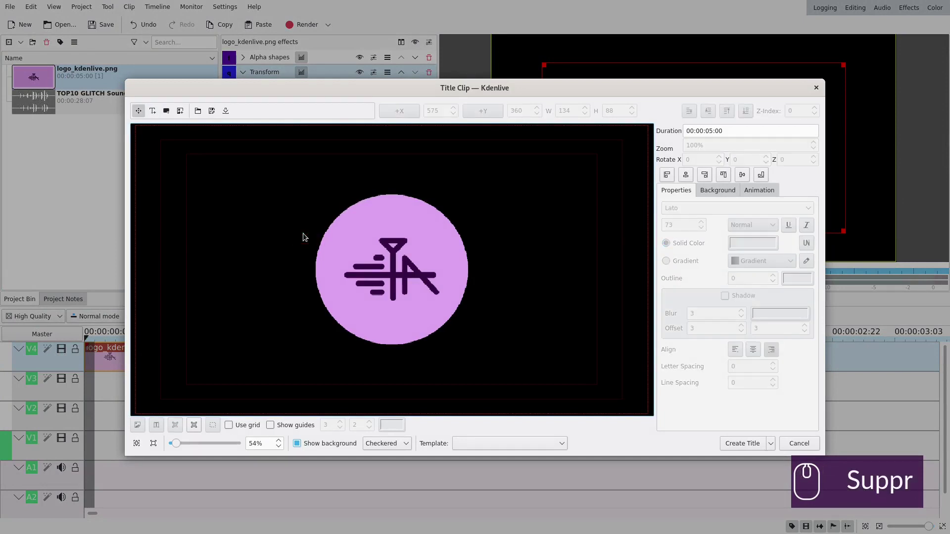
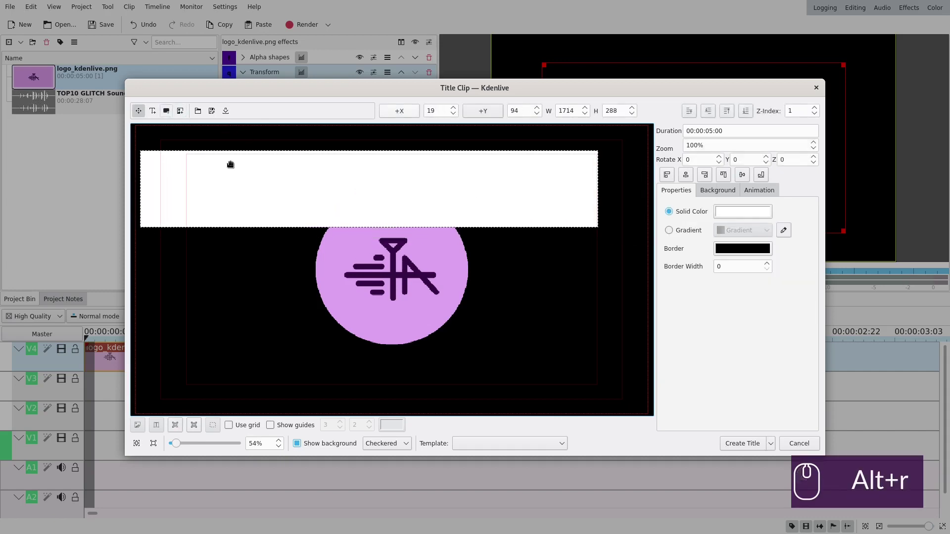
{"action": "left_click_drag", "start_coordinate": [264, 194], "coordinate": [259, 166]}
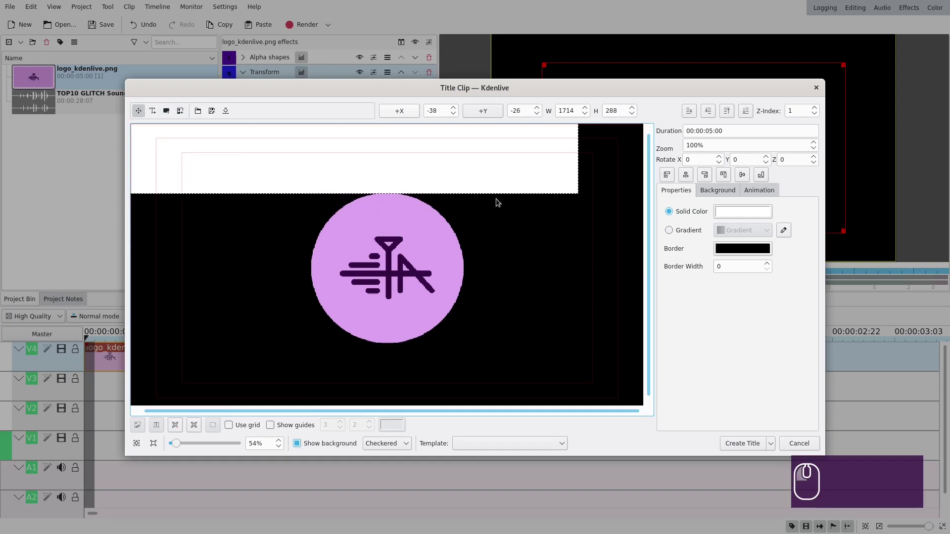
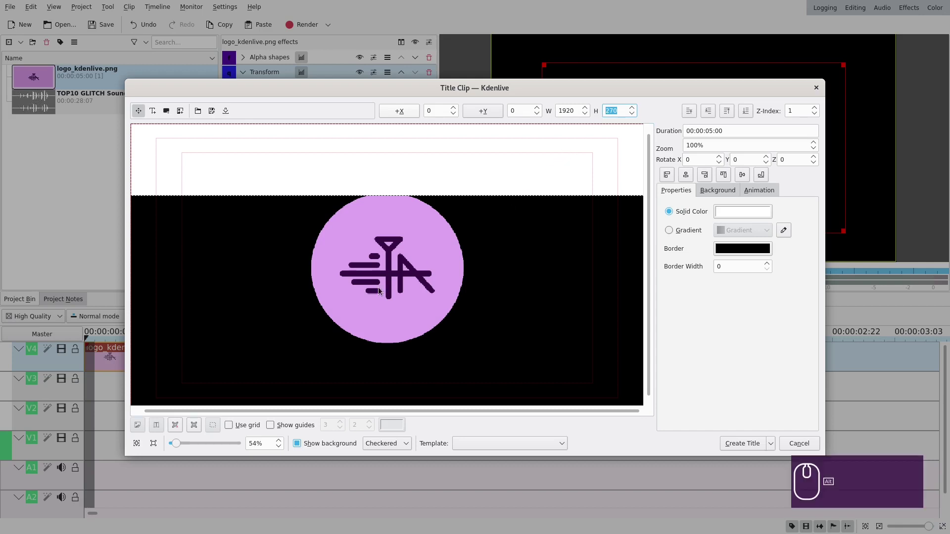
Draw a second rectangle bar with height 270 and vertical position 540.
{"action": "key", "text": "alt+r"}
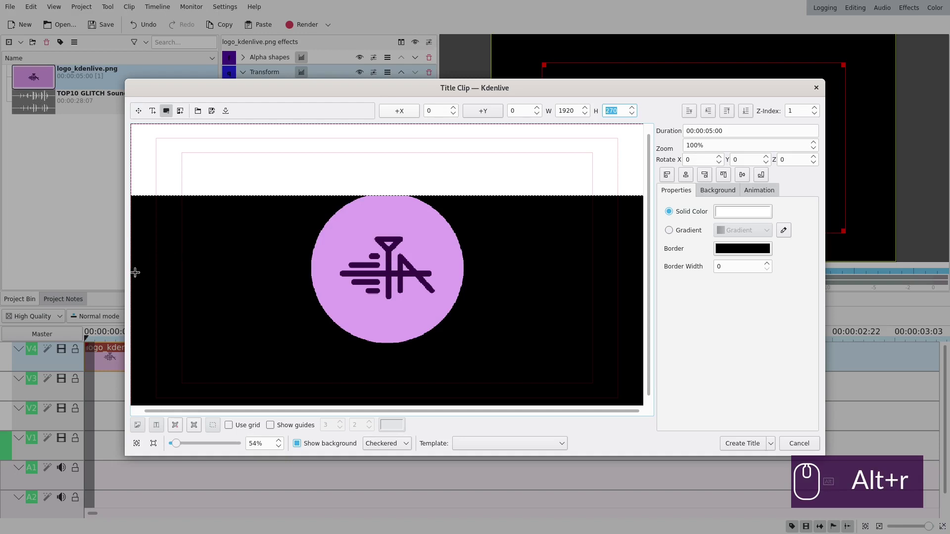
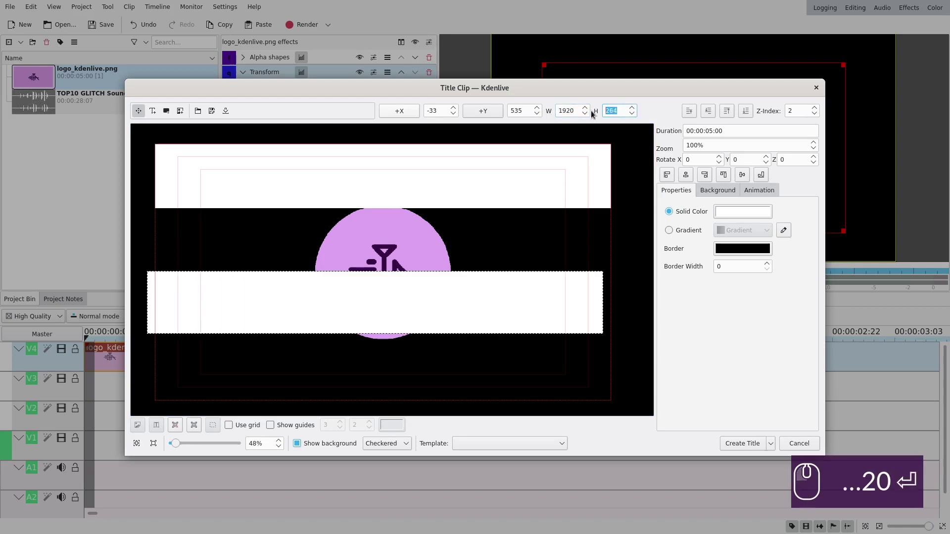
{"action": "key", "text": "2"}
{"action": "key", "text": "Return"}
{"action": "type", "text": "2"}
{"action": "key", "text": "Return"}
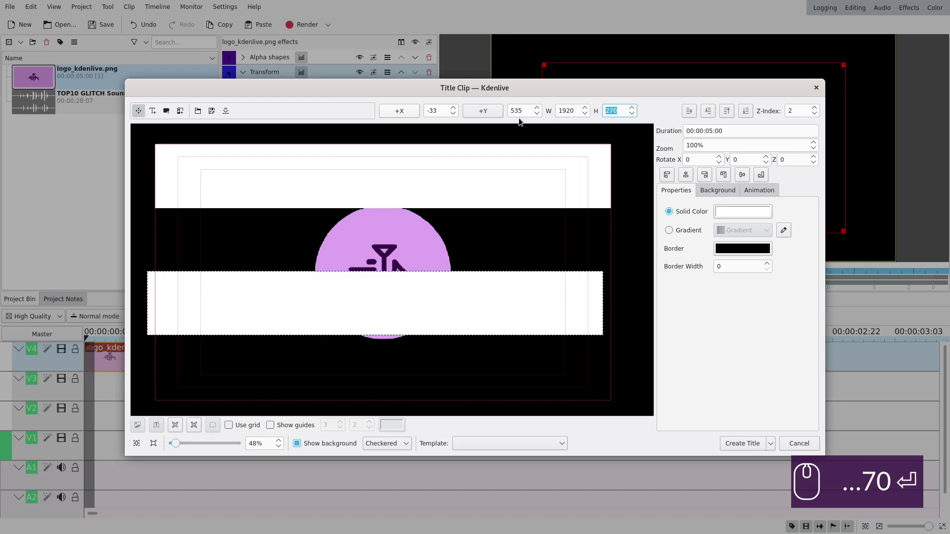
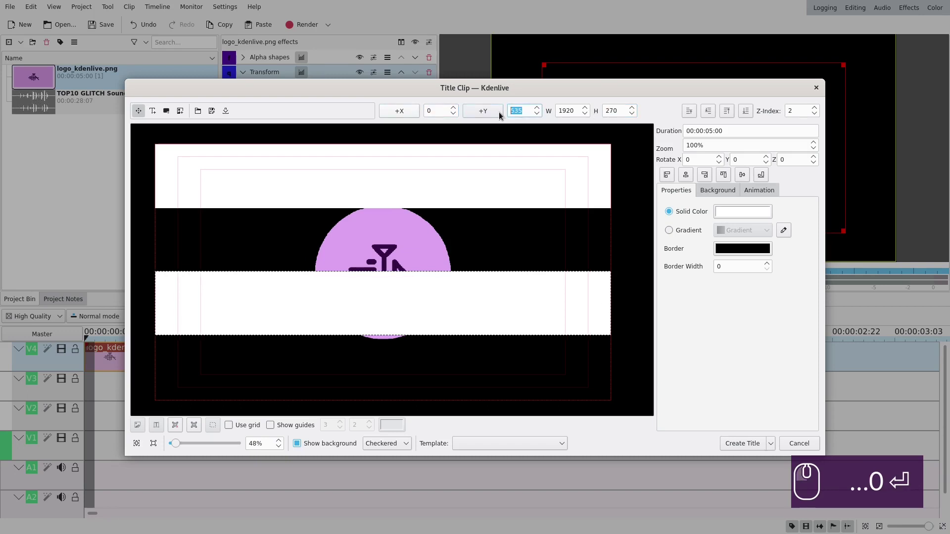
{"action": "type", "text": "540"}
{"action": "key", "text": "Return"}
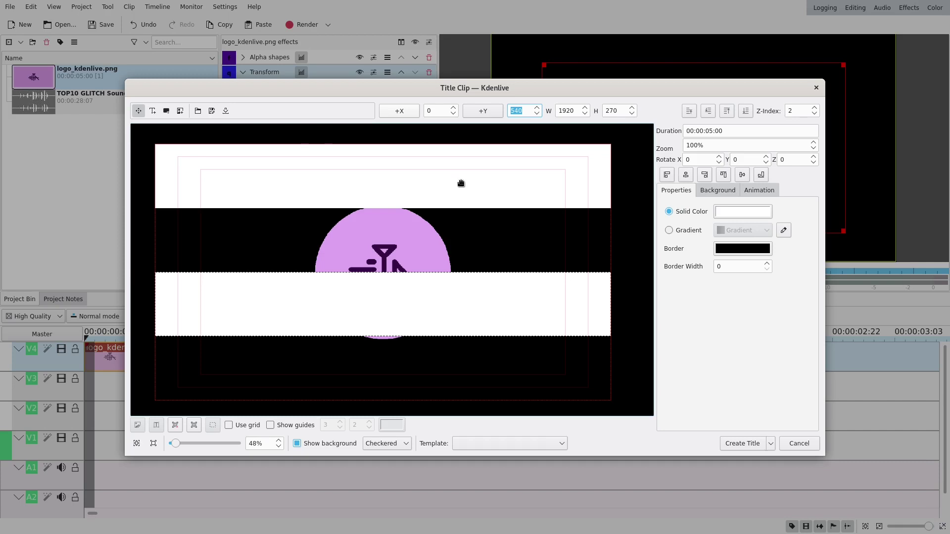
Fill the bars with sampled dark purple #340c42 and create the title clip in the bin.
{"action": "left_click", "coordinate": [463, 182]}
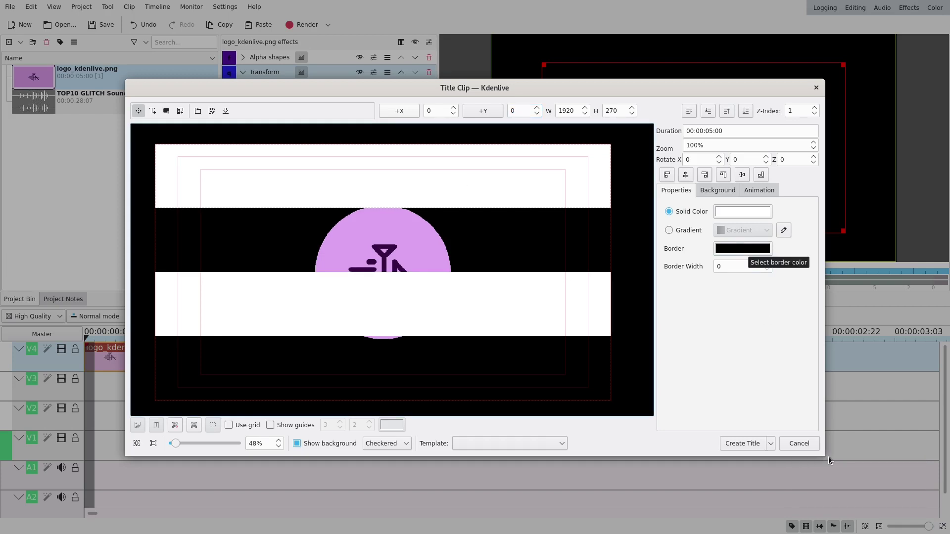
{"action": "left_click", "coordinate": [739, 220]}
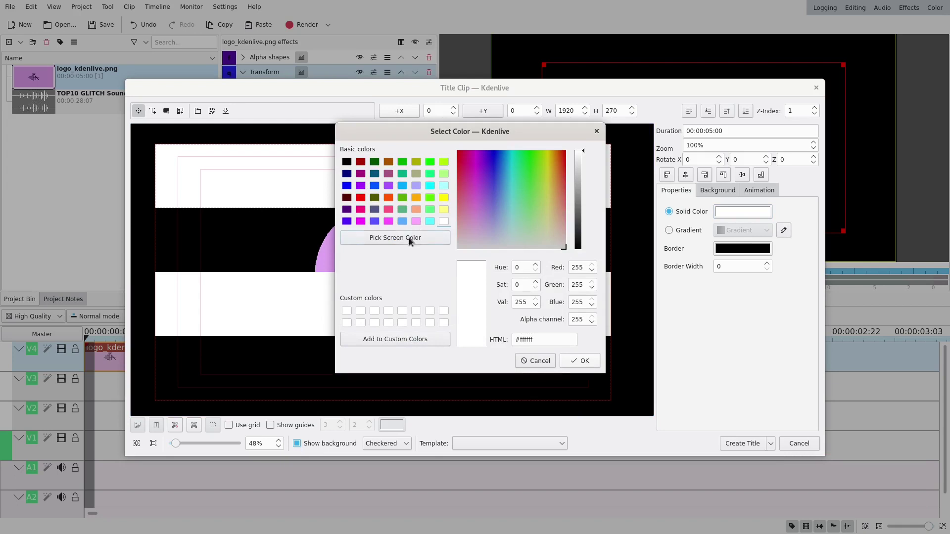
{"action": "left_click", "coordinate": [444, 132]}
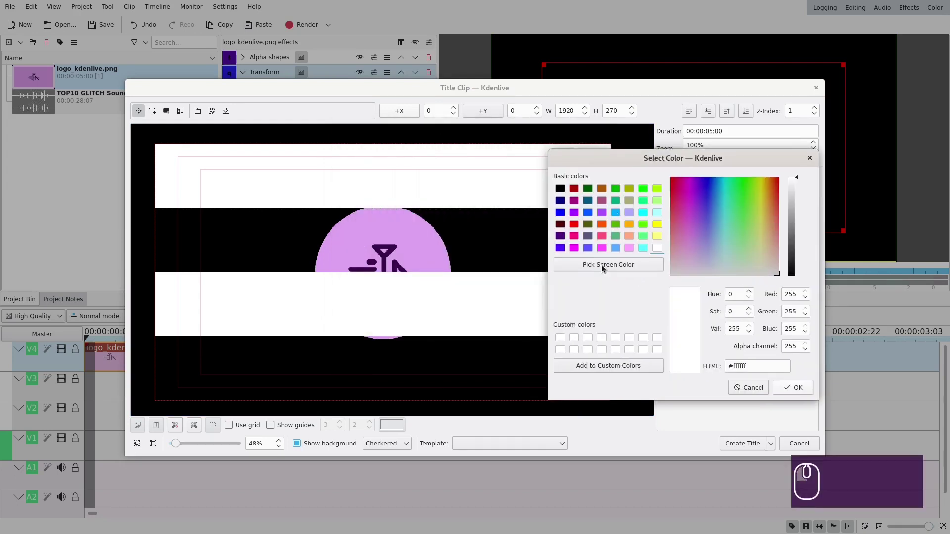
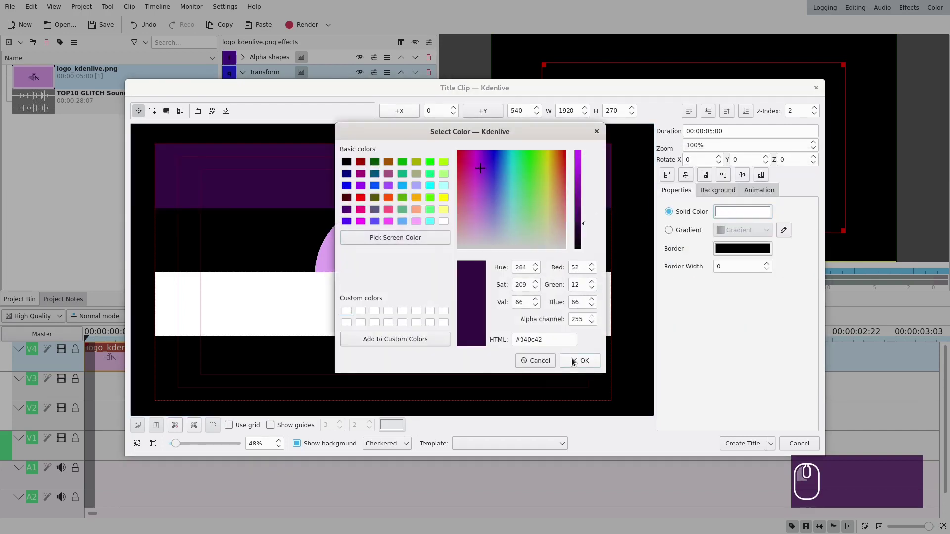
{"action": "left_click", "coordinate": [575, 363]}
{"action": "left_click", "coordinate": [739, 449]}
{"action": "left_click", "coordinate": [37, 103]}
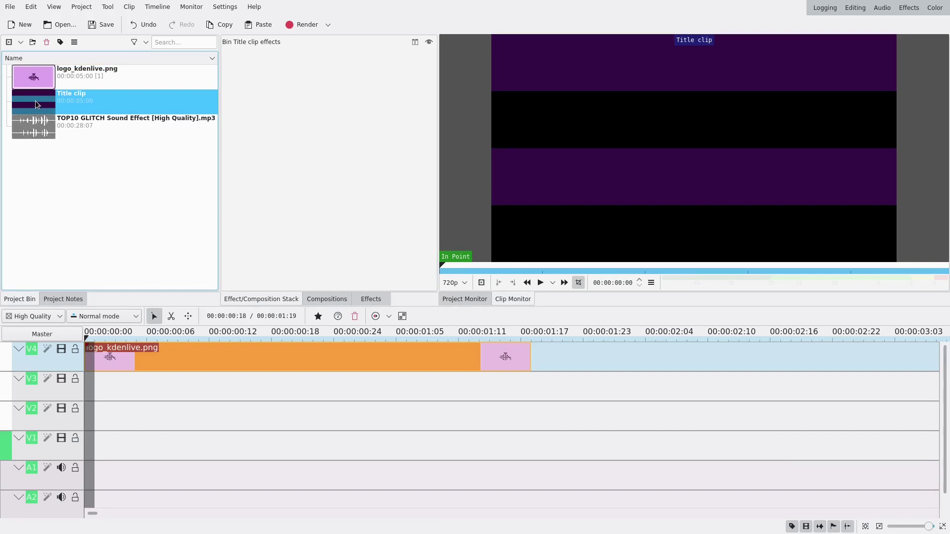
Place the title clip on track V1 under the logo and adjust its position on the timeline.
{"action": "left_click_drag", "start_coordinate": [39, 104], "coordinate": [128, 447]}
{"action": "scroll", "scroll_direction": "down", "scroll_amount": 3}
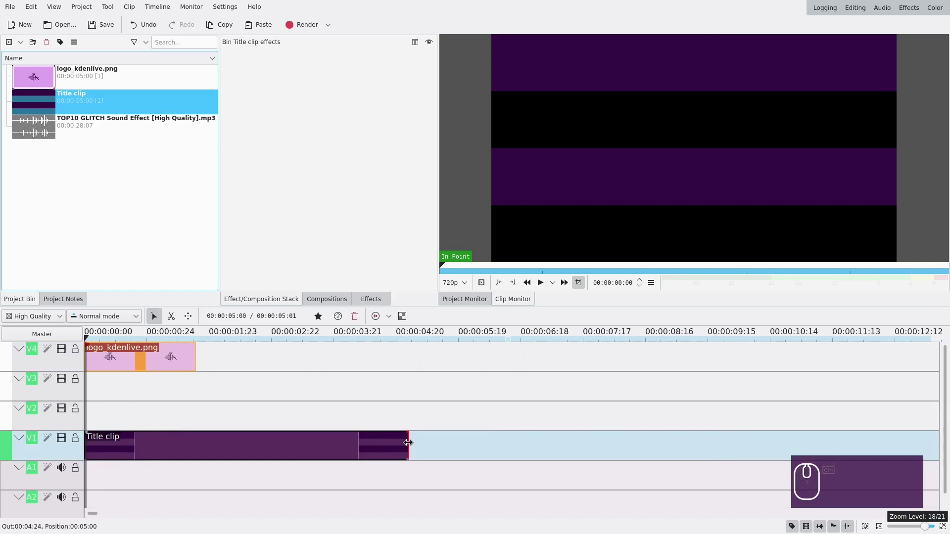
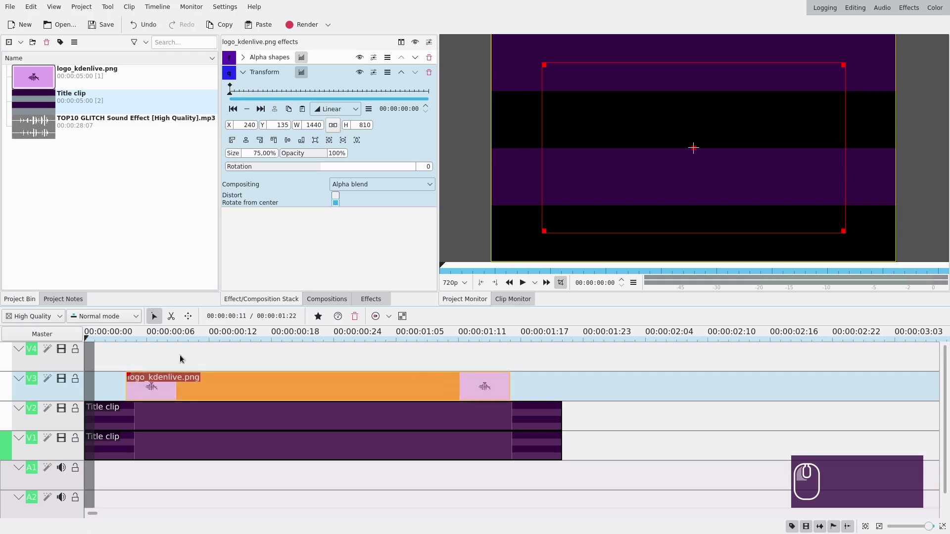
{"action": "left_click_drag", "start_coordinate": [104, 362], "coordinate": [100, 361]}
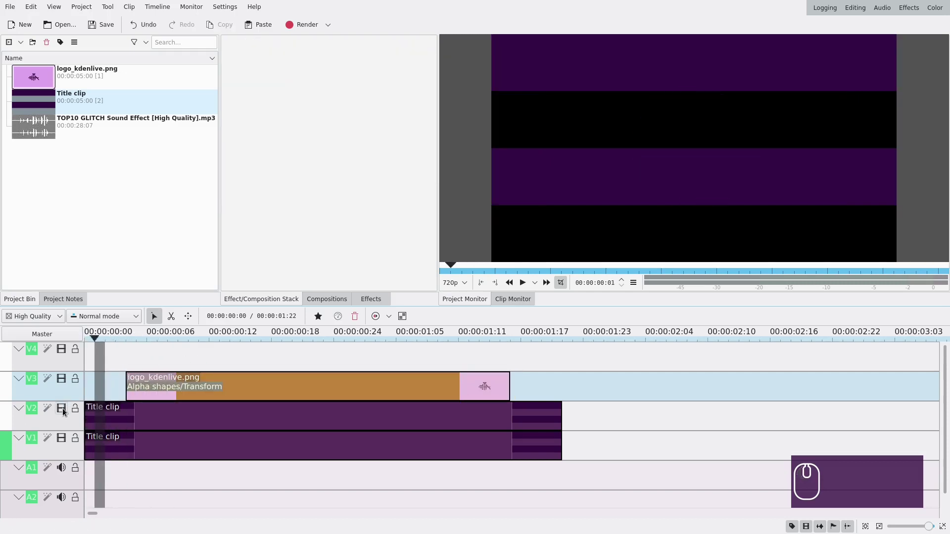
Hide tracks V2 and V3 and add a Transform effect to the V1 title clip.
{"action": "left_click", "coordinate": [66, 412]}
{"action": "left_click", "coordinate": [63, 381]}
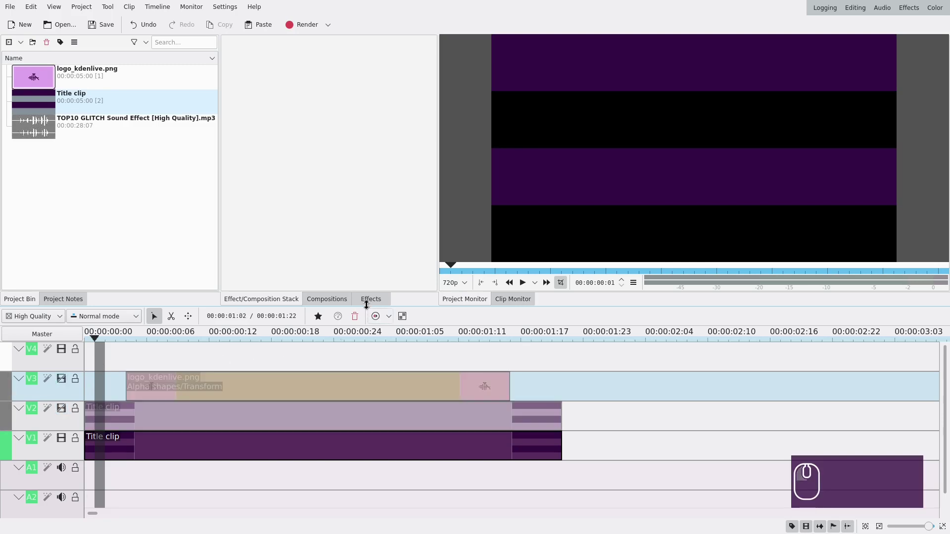
{"action": "left_click", "coordinate": [109, 366]}
{"action": "left_click", "coordinate": [326, 321]}
{"action": "left_click", "coordinate": [324, 321]}
{"action": "left_click_drag", "start_coordinate": [329, 368], "coordinate": [205, 447]}
{"action": "left_click", "coordinate": [237, 451]}
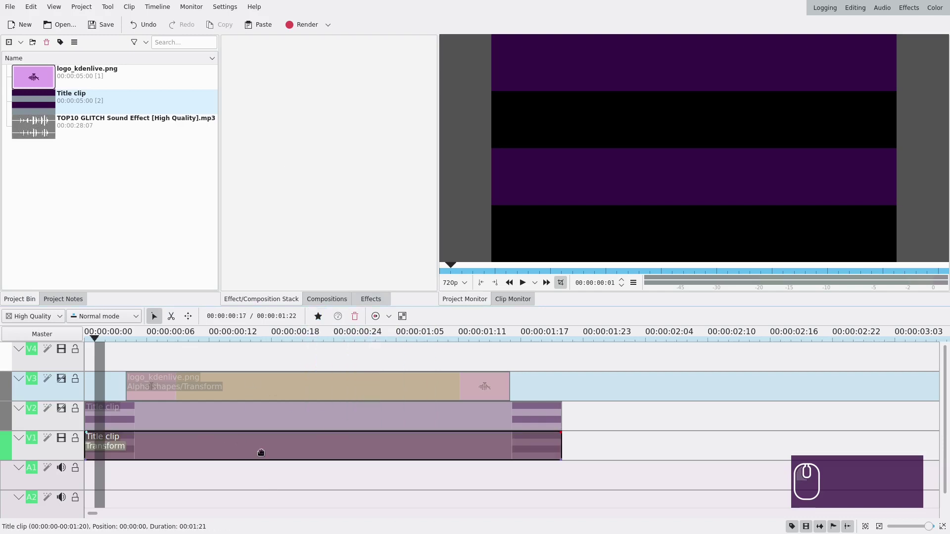
{"action": "left_click", "coordinate": [264, 449]}
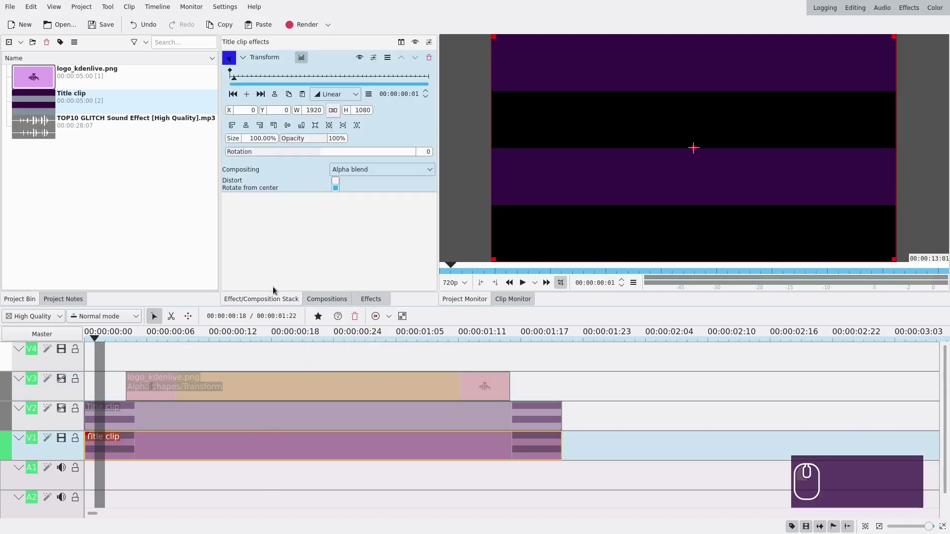
Add a smooth keyframe at frame 8 and set the start keyframe's X to -1920.
{"action": "left_click", "coordinate": [269, 80]}
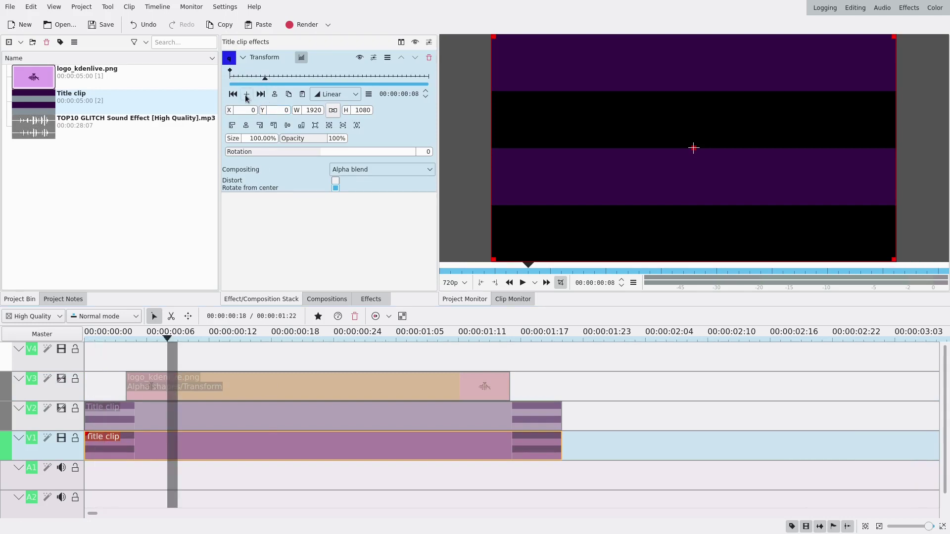
{"action": "left_click", "coordinate": [374, 101]}
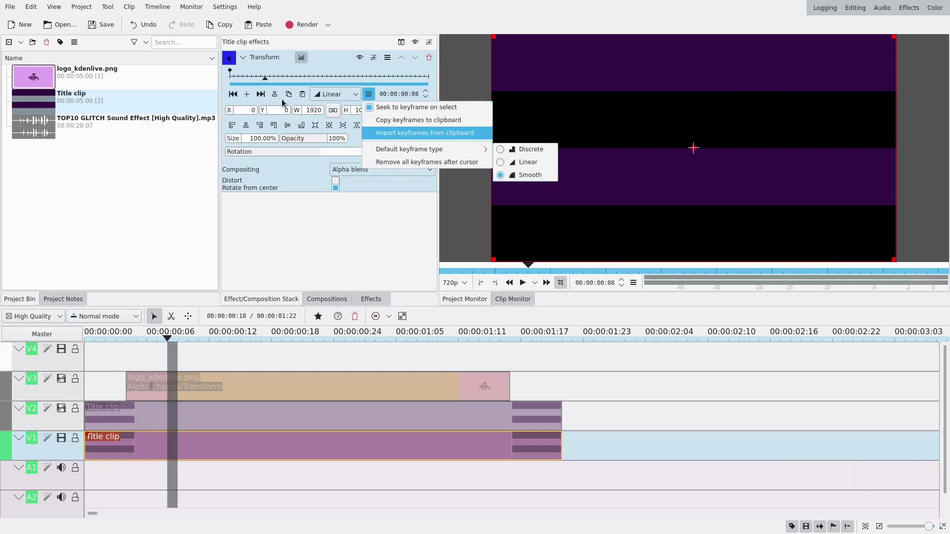
{"action": "left_click", "coordinate": [249, 97]}
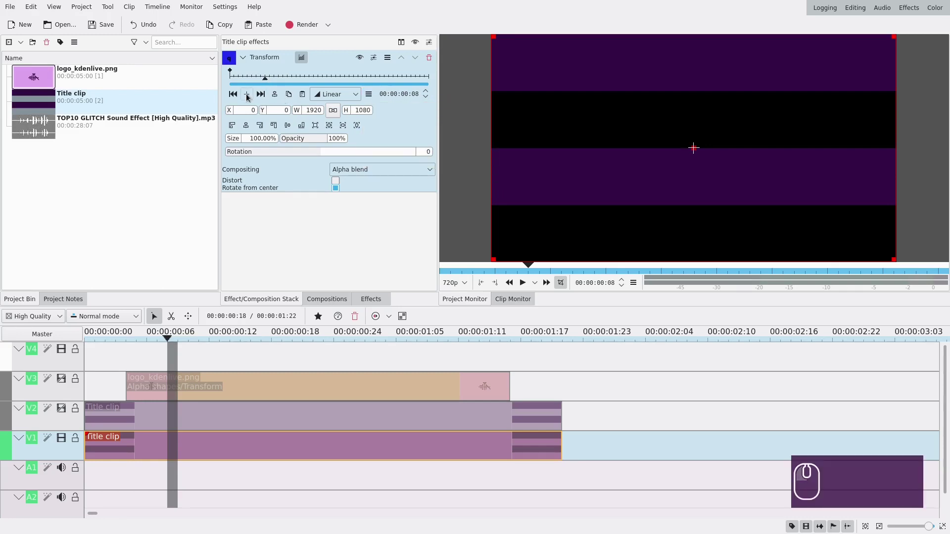
{"action": "left_click", "coordinate": [249, 97]}
{"action": "left_click", "coordinate": [236, 102]}
{"action": "left_click", "coordinate": [341, 95]}
{"action": "left_click", "coordinate": [341, 133]}
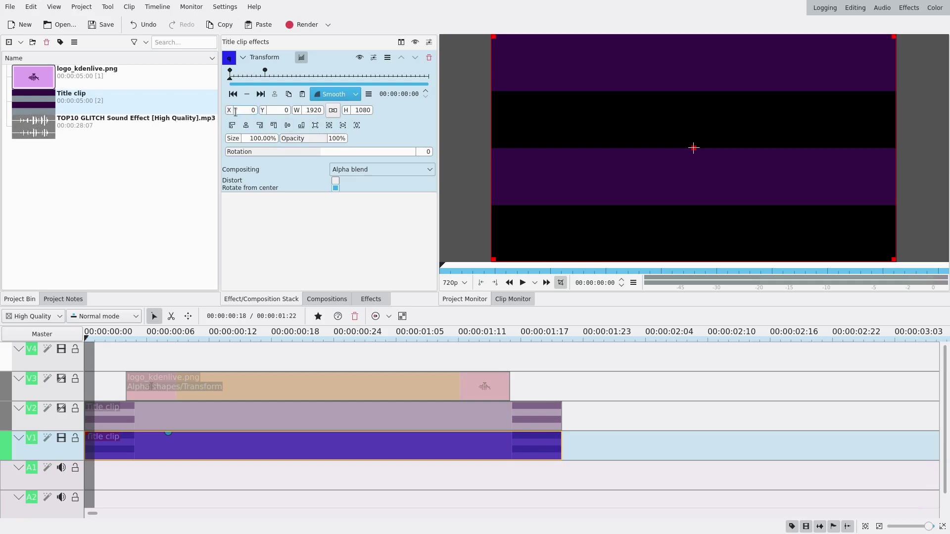
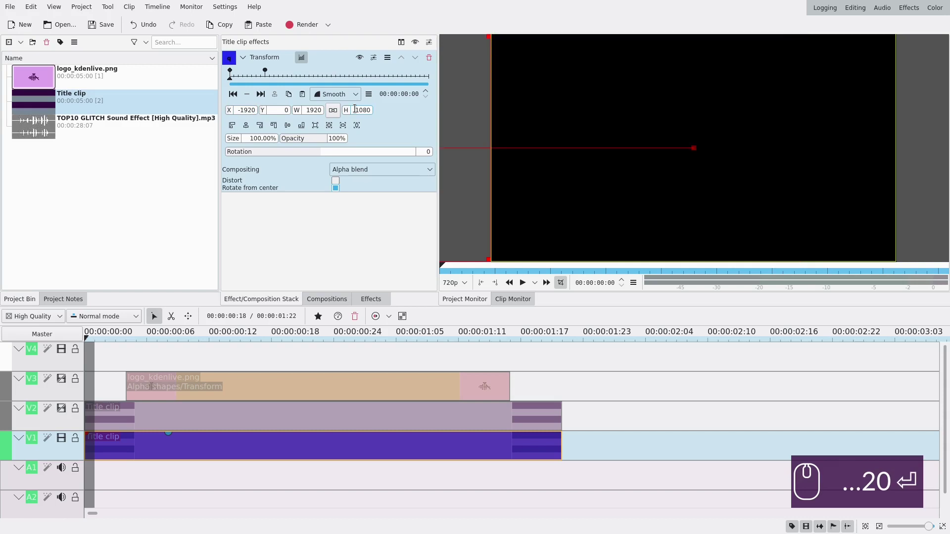
Move the slide-in's end to frame 13, add an easing keyframe at frame 6 and preview it.
{"action": "left_click_drag", "start_coordinate": [233, 78], "coordinate": [291, 84]}
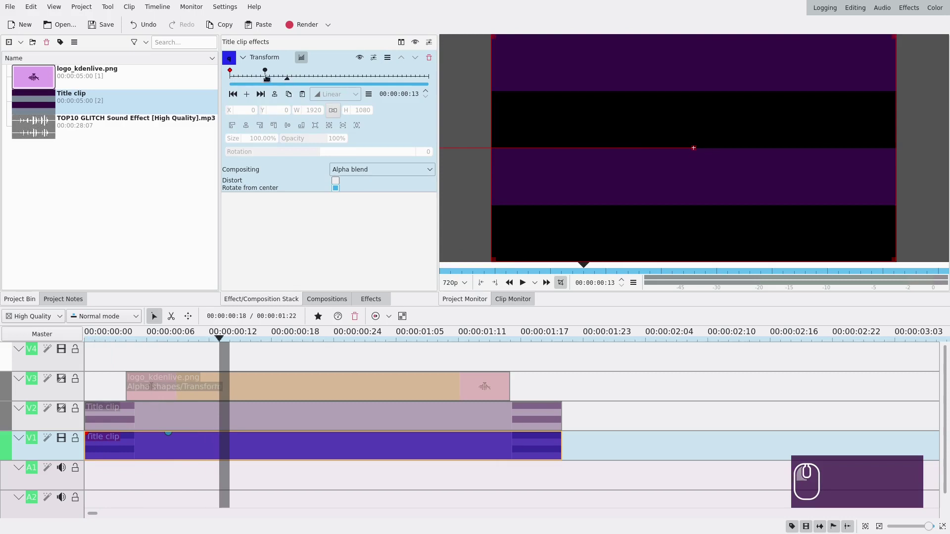
{"action": "left_click_drag", "start_coordinate": [266, 75], "coordinate": [285, 79]}
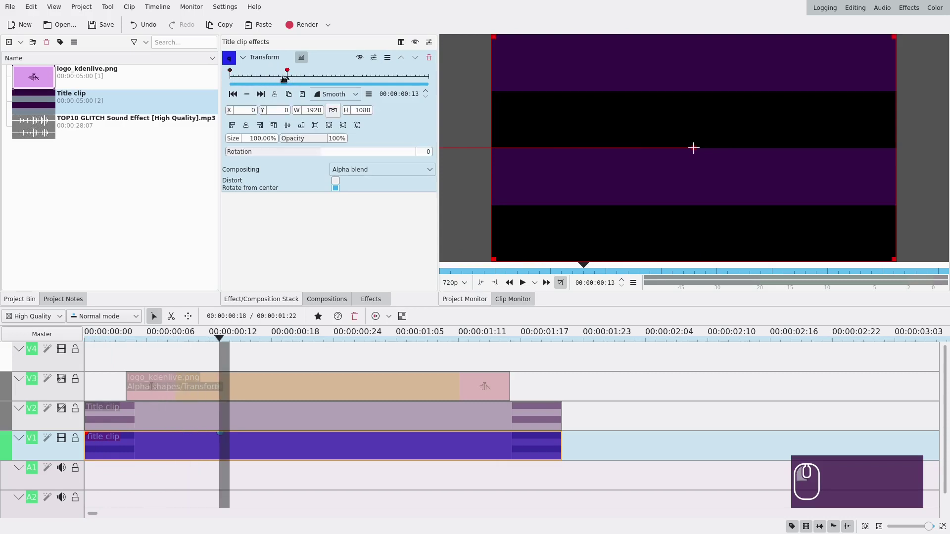
{"action": "left_click", "coordinate": [276, 81]}
{"action": "left_click", "coordinate": [277, 80]}
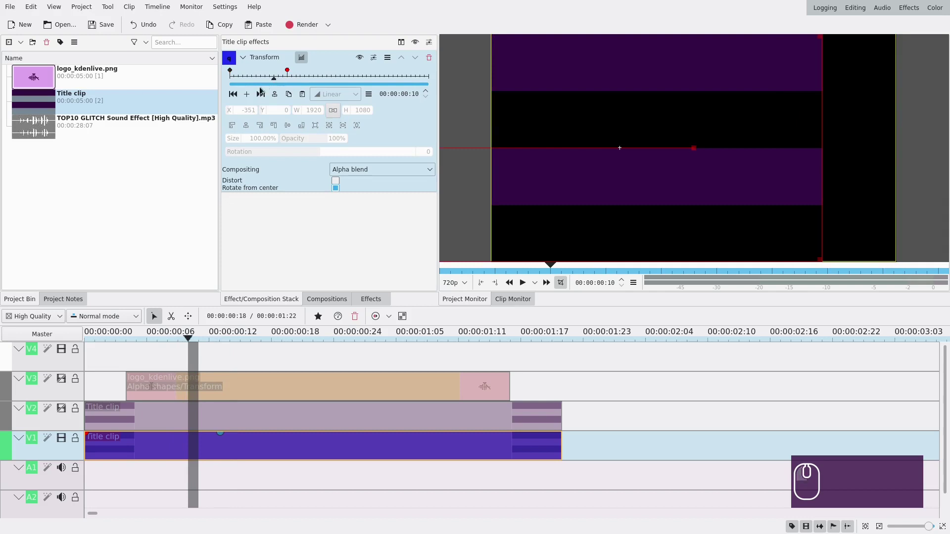
{"action": "left_click", "coordinate": [249, 97]}
{"action": "left_click", "coordinate": [272, 73]}
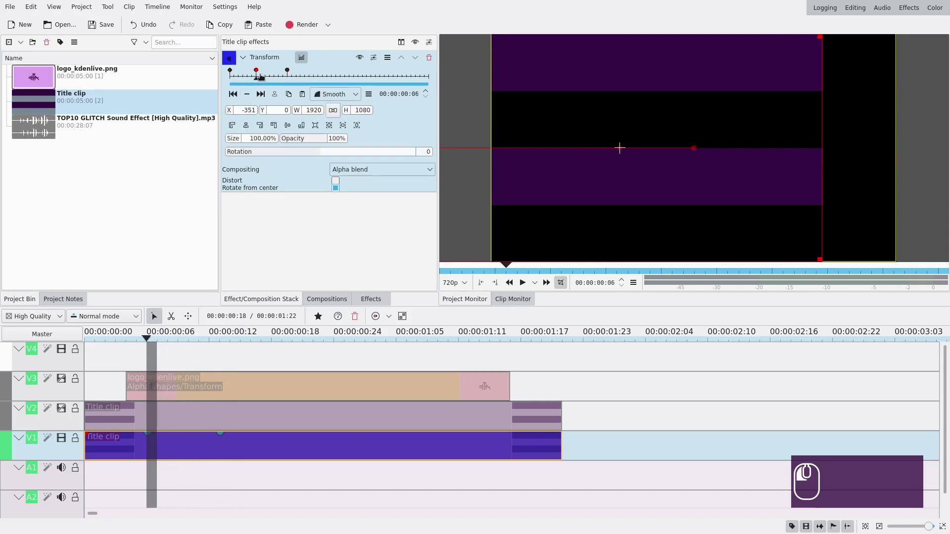
{"action": "left_click", "coordinate": [110, 364]}
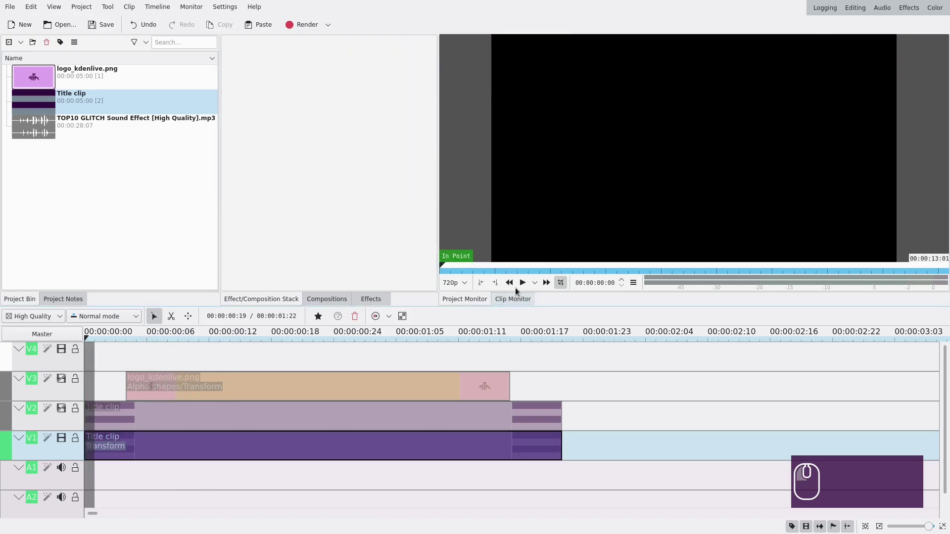
{"action": "left_click", "coordinate": [524, 287]}
Add closing keyframes sliding the bars out to X 1920 with a 495 step at 1:15, then play back.
{"action": "left_click", "coordinate": [524, 286]}
{"action": "left_click", "coordinate": [373, 444]}
{"action": "left_click", "coordinate": [385, 75]}
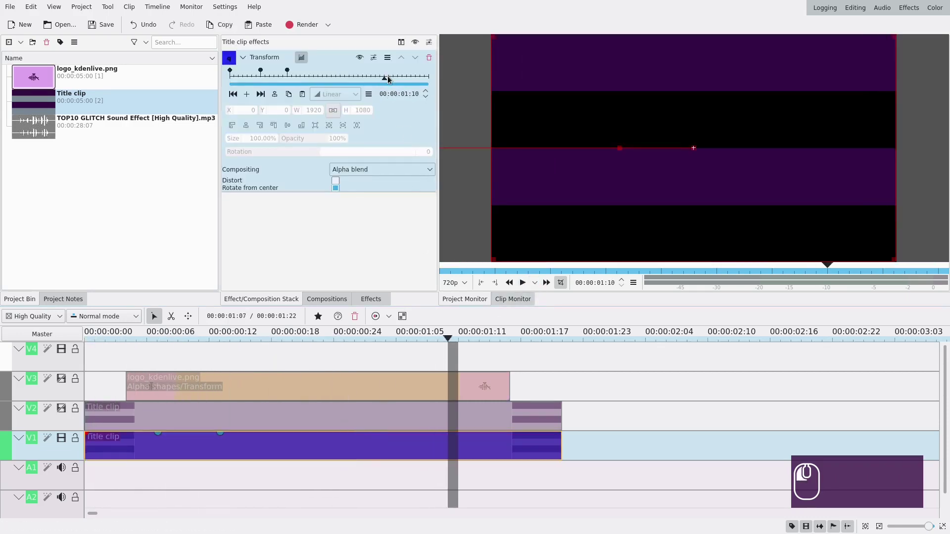
{"action": "left_click", "coordinate": [263, 74]}
{"action": "left_click", "coordinate": [290, 73]}
{"action": "left_click", "coordinate": [389, 85]}
{"action": "left_click", "coordinate": [248, 96]}
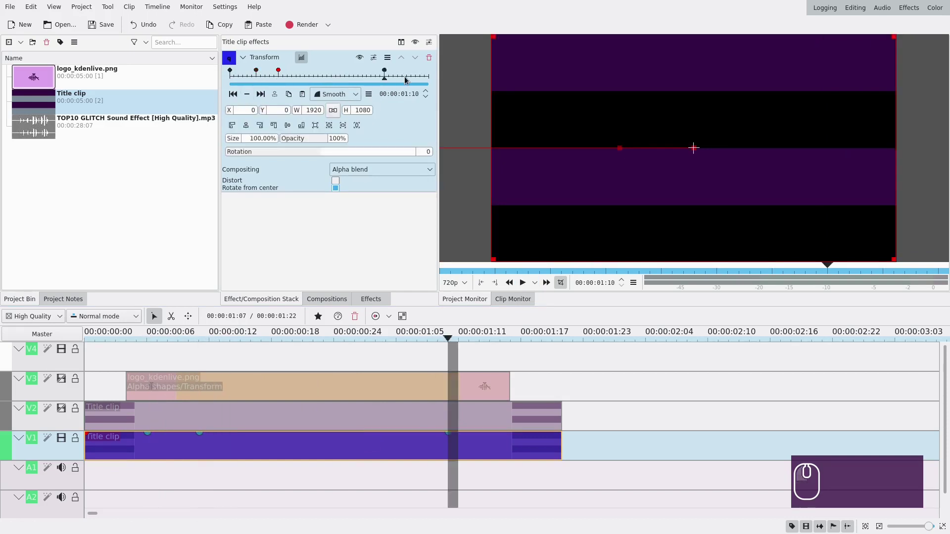
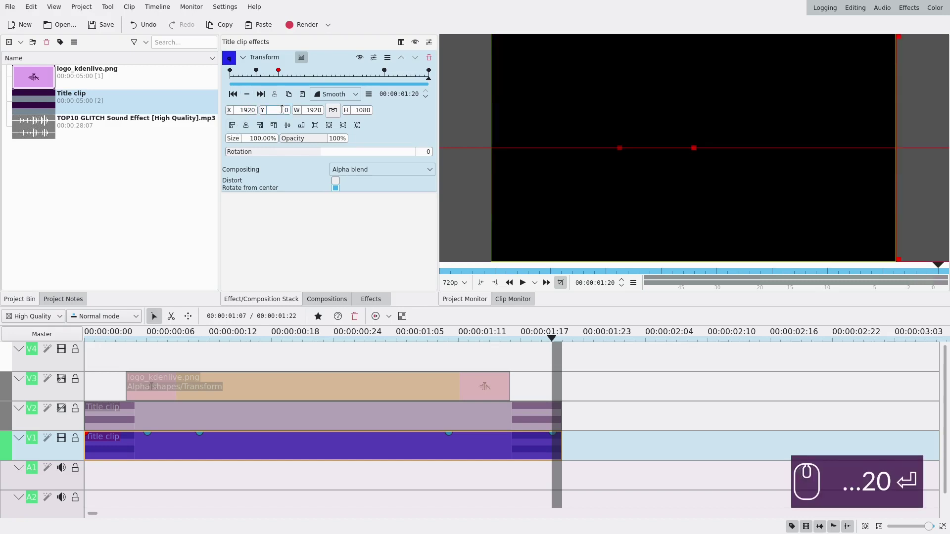
{"action": "left_click", "coordinate": [403, 81]}
{"action": "left_click", "coordinate": [249, 95]}
{"action": "left_click", "coordinate": [402, 71]}
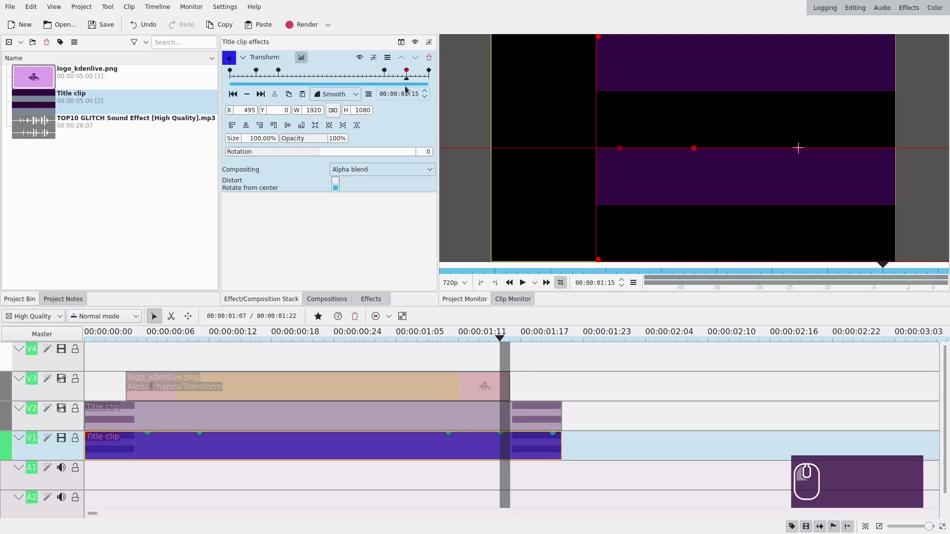
{"action": "left_click_drag", "start_coordinate": [194, 362], "coordinate": [135, 331]}
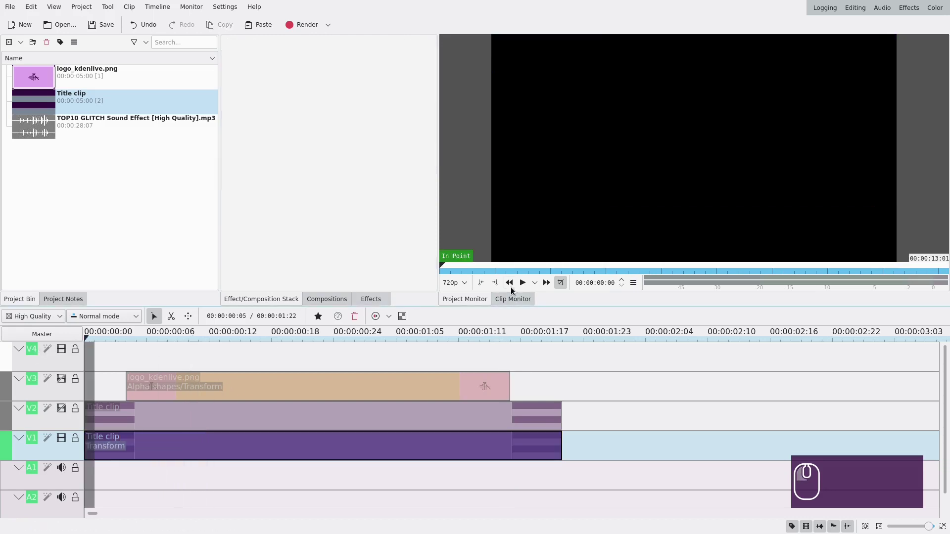
{"action": "left_click", "coordinate": [525, 279]}
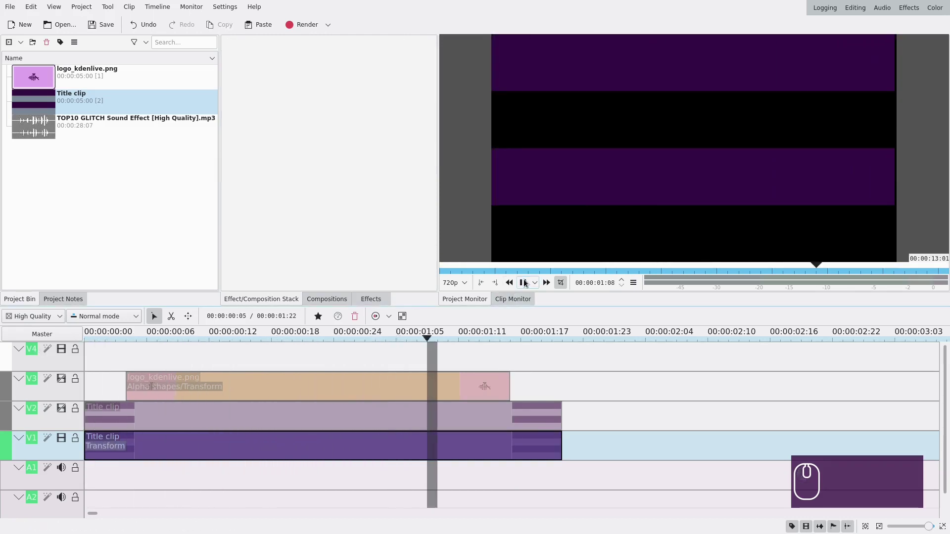
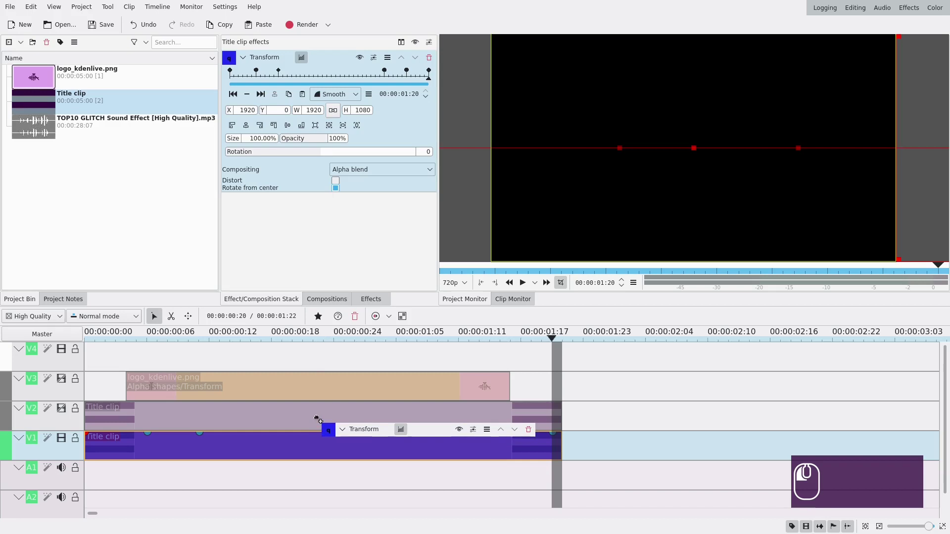
Copy the Transform effect from V1 onto the V2 title clip.
{"action": "left_click", "coordinate": [63, 412]}
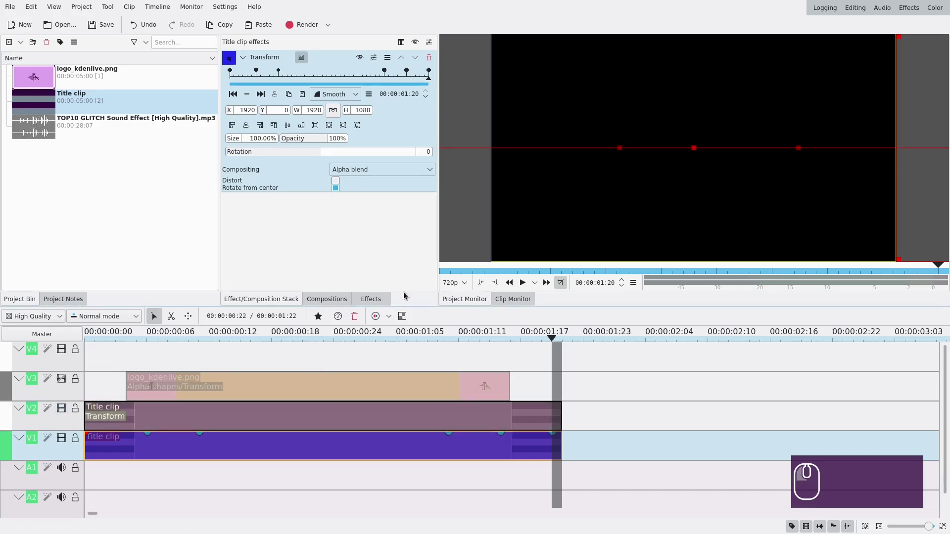
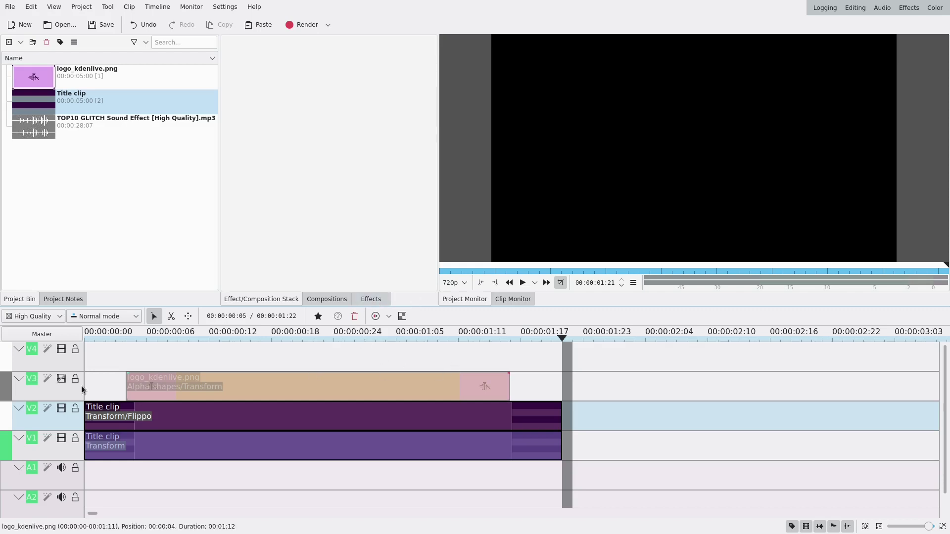
Show track V3 again, add the RGB split glitch to the logo clip and collapse Transform.
{"action": "left_click", "coordinate": [63, 381]}
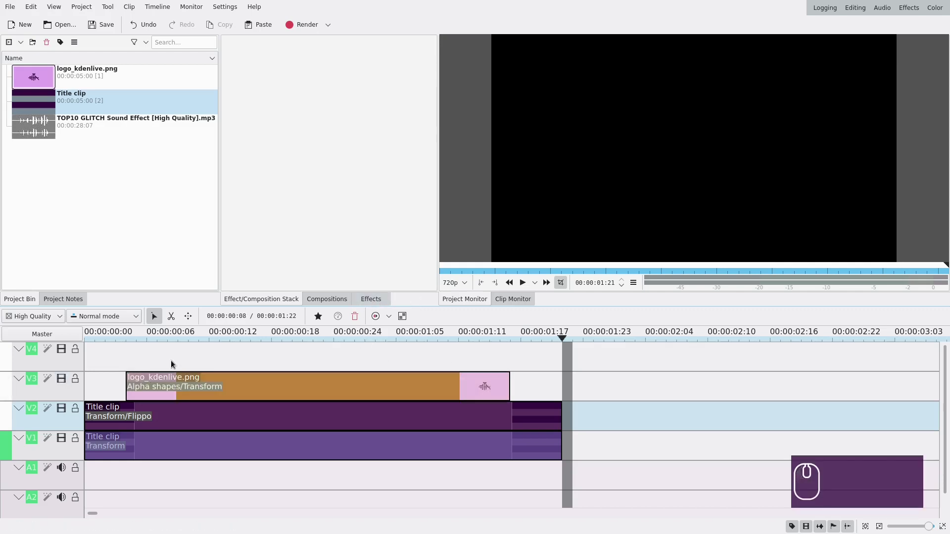
{"action": "left_click", "coordinate": [361, 302]}
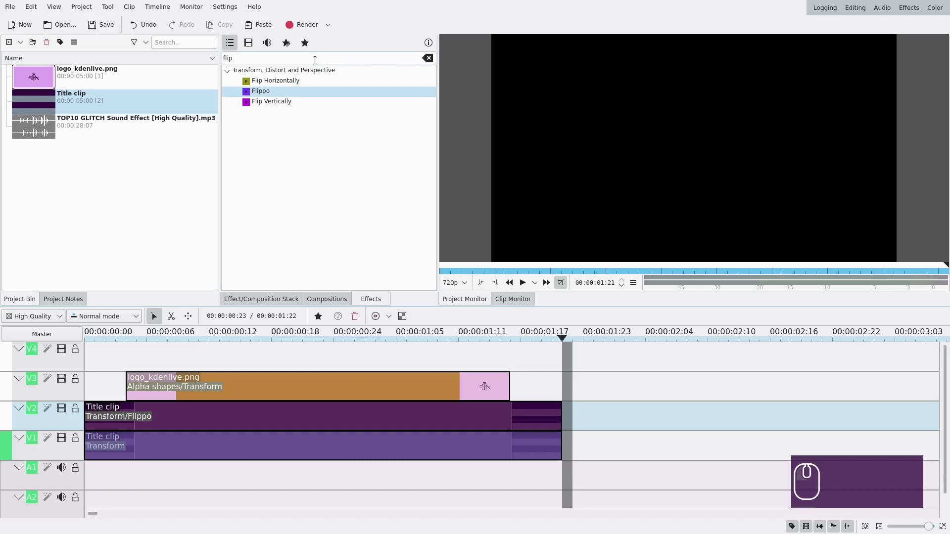
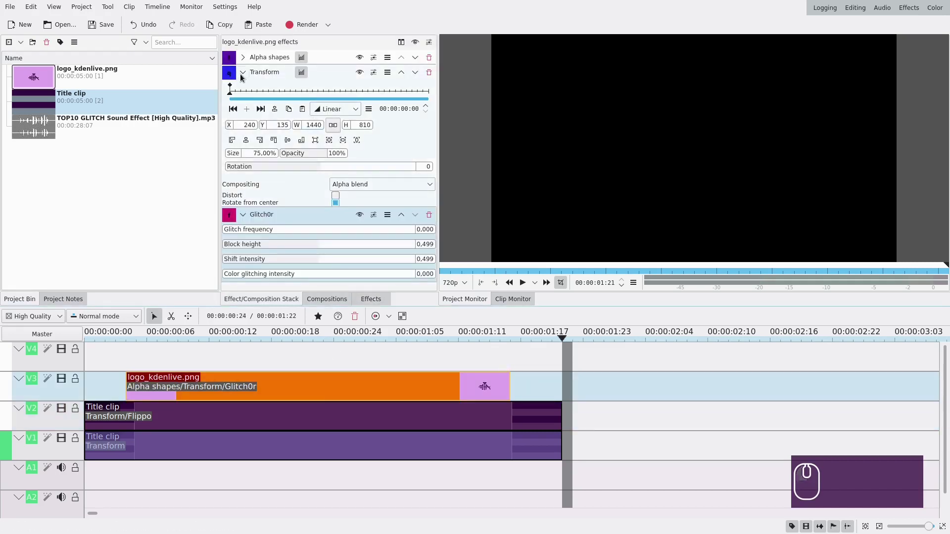
{"action": "left_click", "coordinate": [244, 77]}
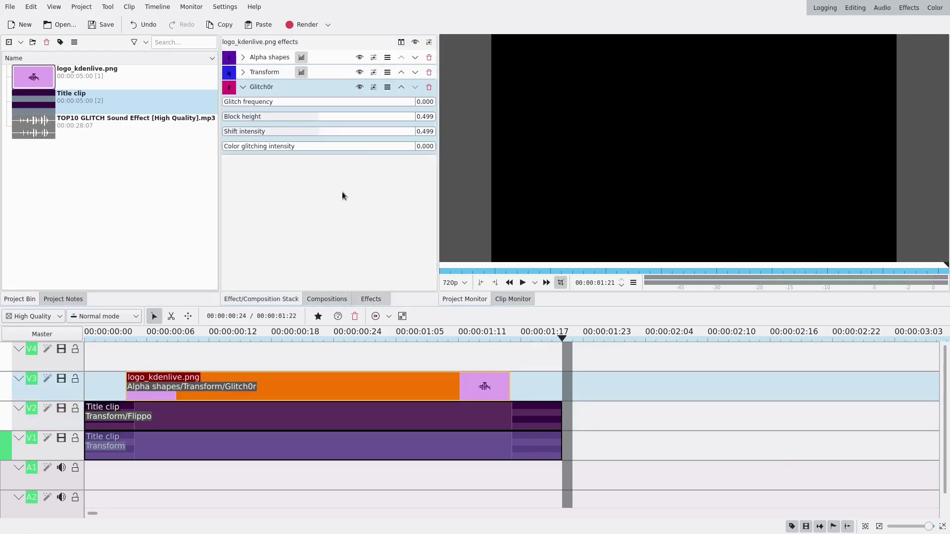
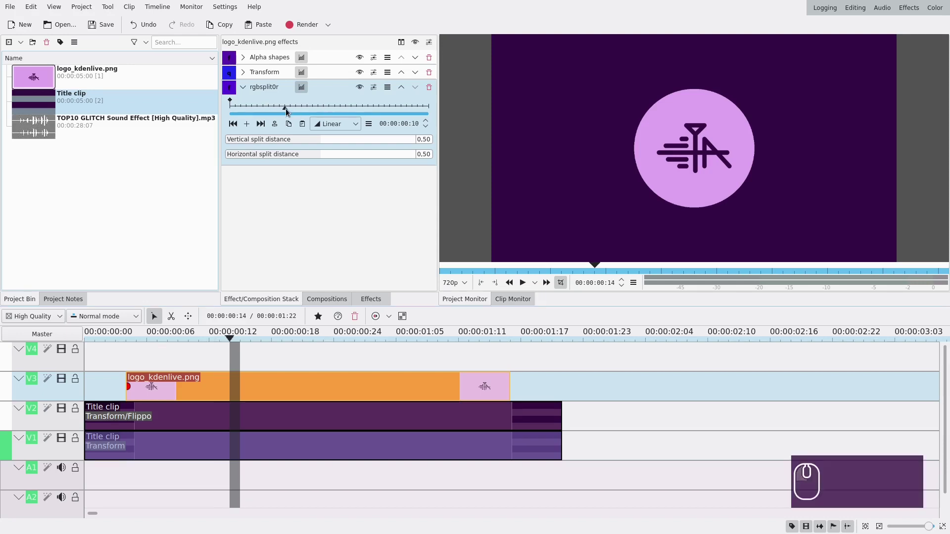
Keyframe rgbsplit0r at frame 0 and frame 9 with vertical and horizontal split distances set.
{"action": "left_click", "coordinate": [286, 112]}
{"action": "left_click", "coordinate": [251, 126]}
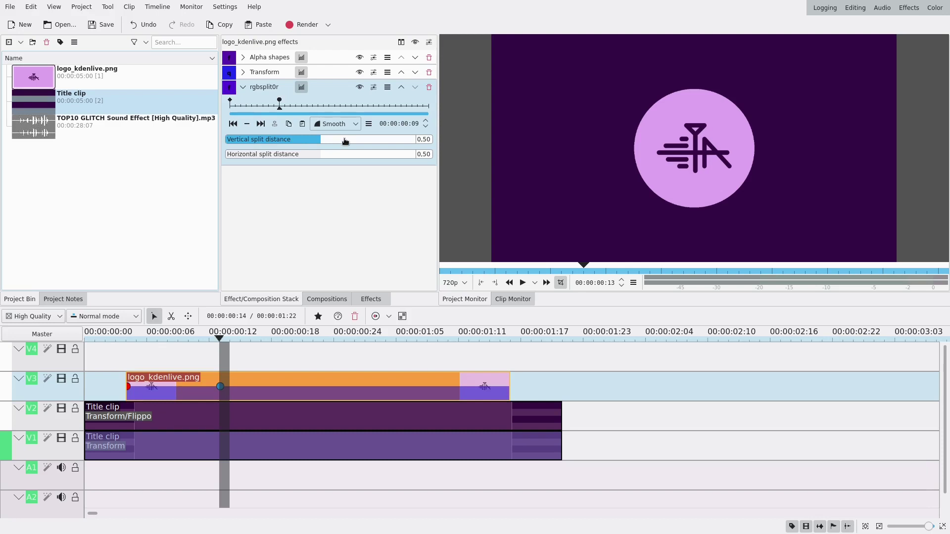
{"action": "left_click", "coordinate": [340, 143]}
{"action": "left_click", "coordinate": [343, 155]}
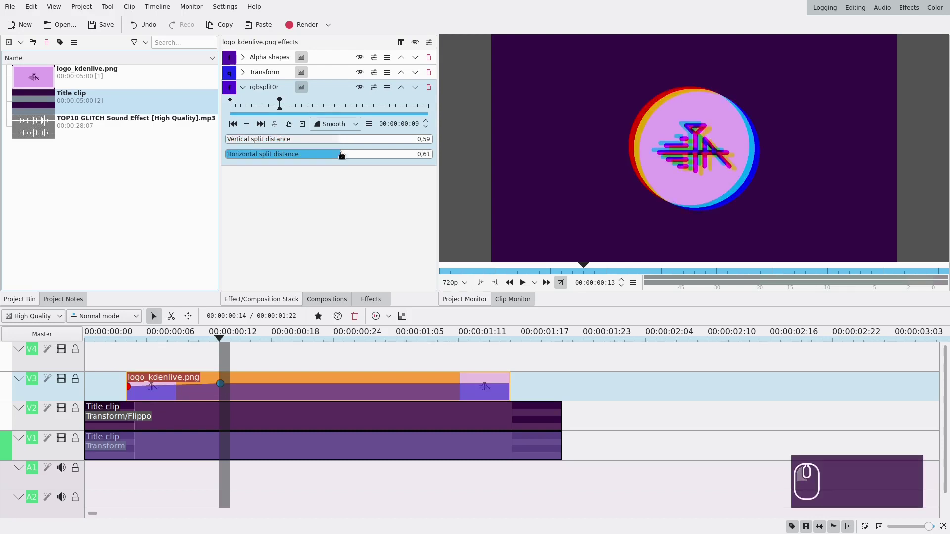
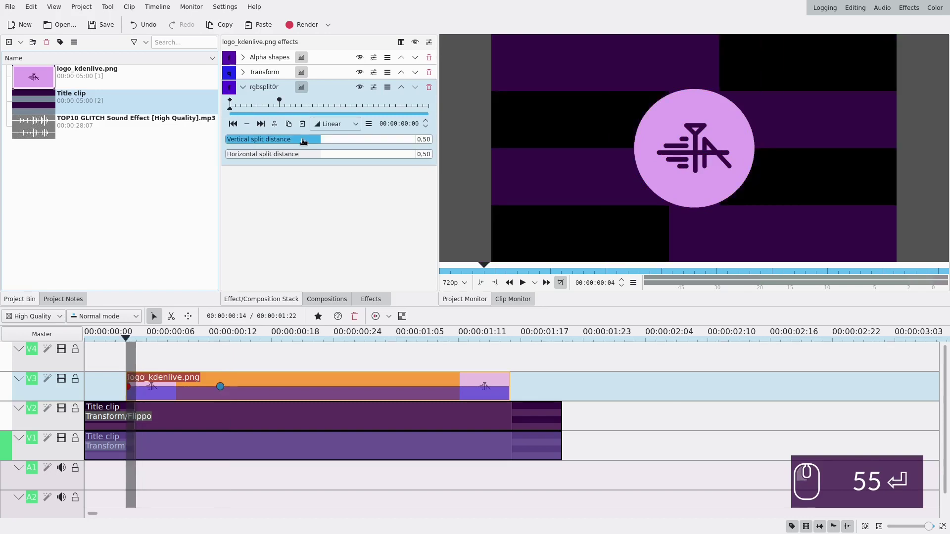
{"action": "left_click", "coordinate": [312, 141]}
{"action": "left_click", "coordinate": [313, 157]}
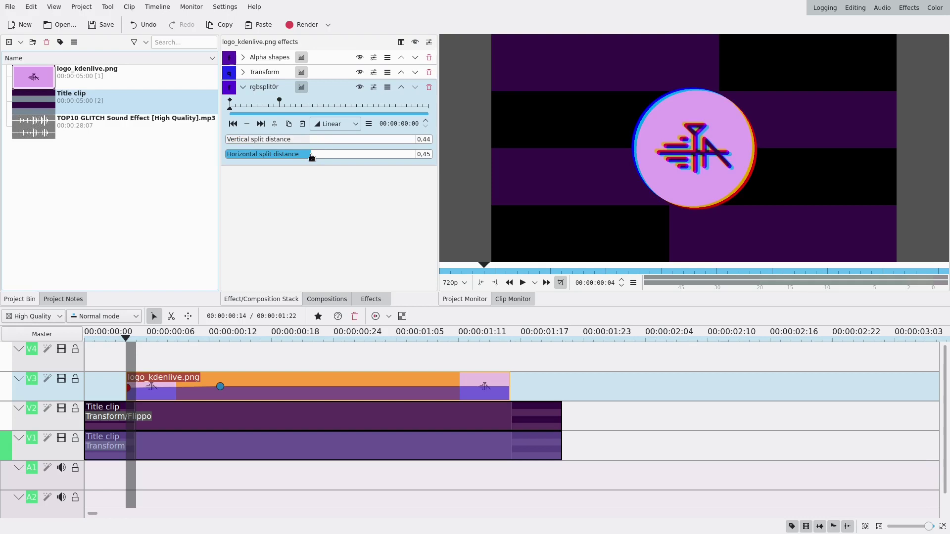
Add a zero-split keyframe at 1:02 and an end keyframe with split distances raised to 0.55.
{"action": "left_click", "coordinate": [390, 111]}
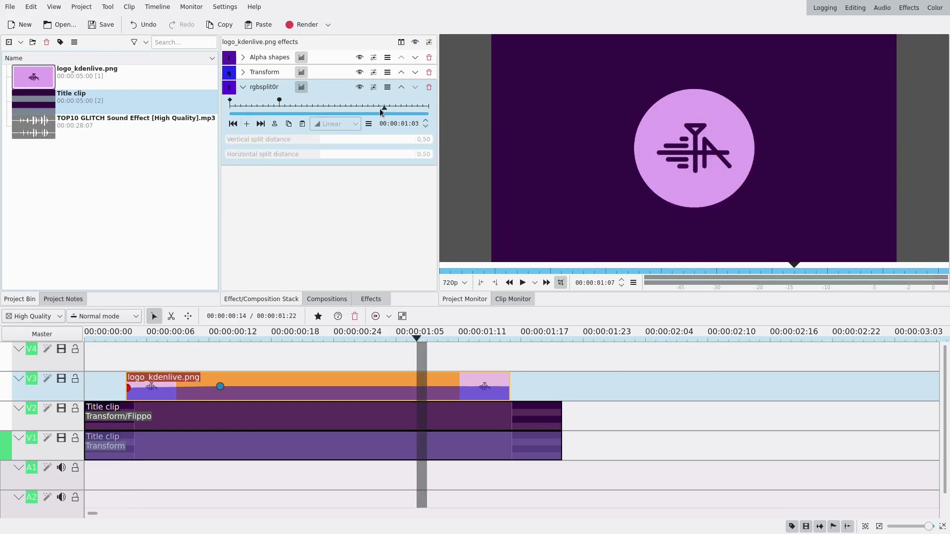
{"action": "left_click", "coordinate": [381, 109]}
{"action": "left_click", "coordinate": [249, 129]}
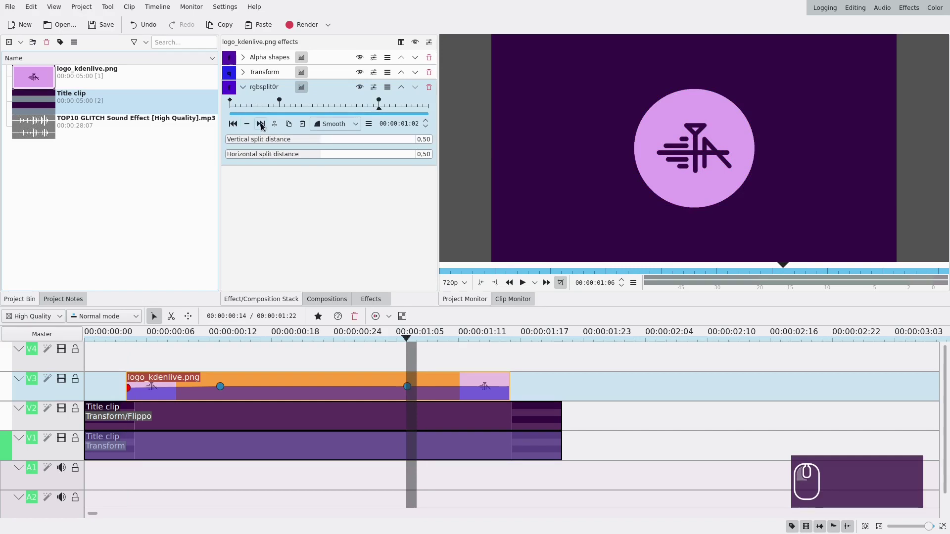
{"action": "left_click", "coordinate": [264, 126]}
{"action": "left_click", "coordinate": [250, 128]}
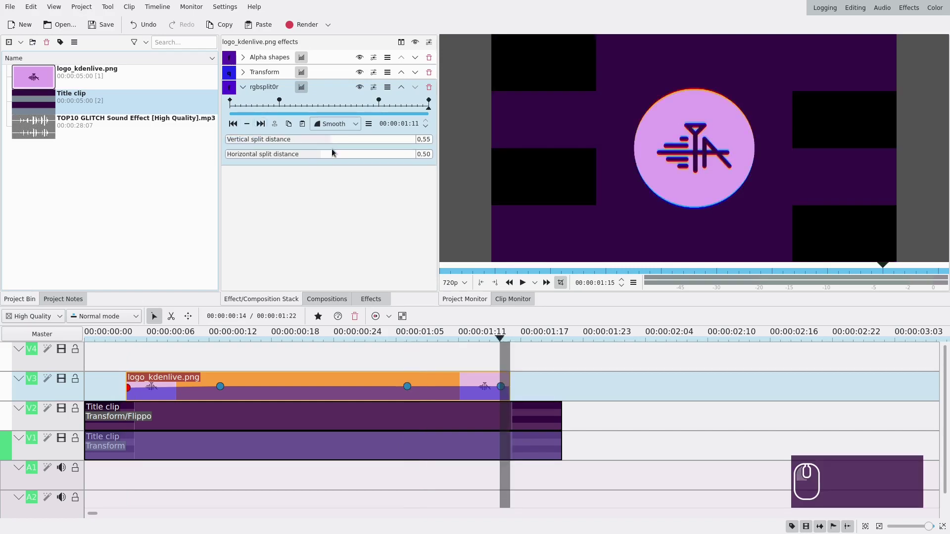
{"action": "left_click", "coordinate": [333, 156]}
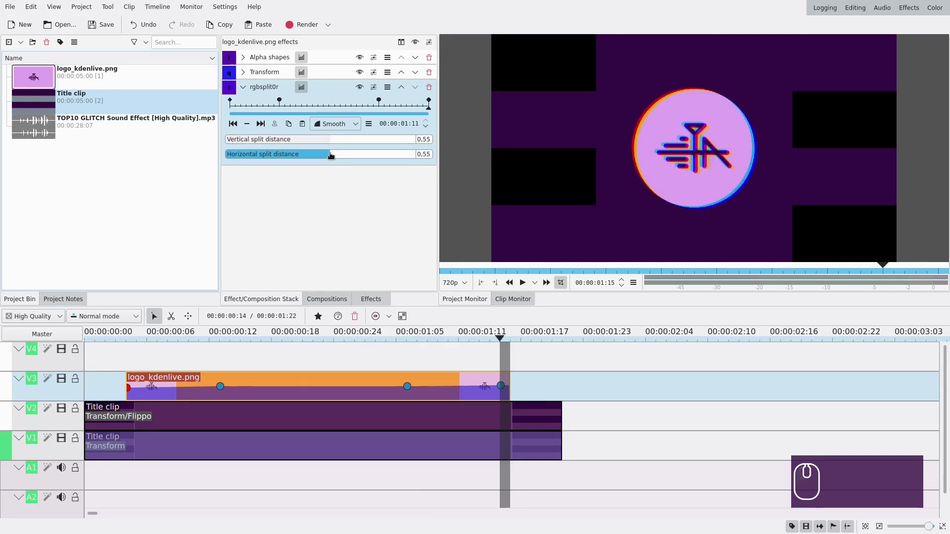
Scrub the timeline to preview the animated split and deselect the logo clip.
{"action": "left_click", "coordinate": [184, 363]}
{"action": "left_click_drag", "start_coordinate": [174, 364], "coordinate": [529, 372]}
{"action": "left_click", "coordinate": [280, 354]}
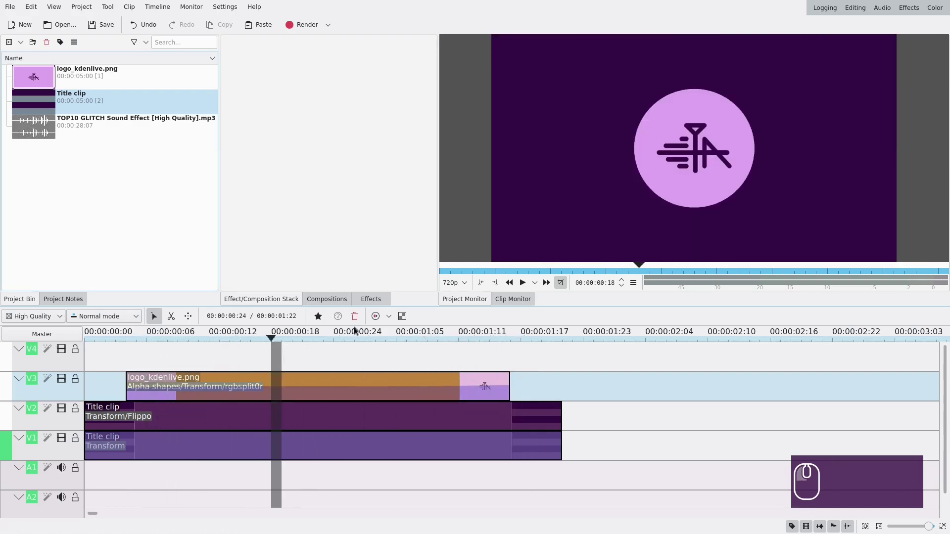
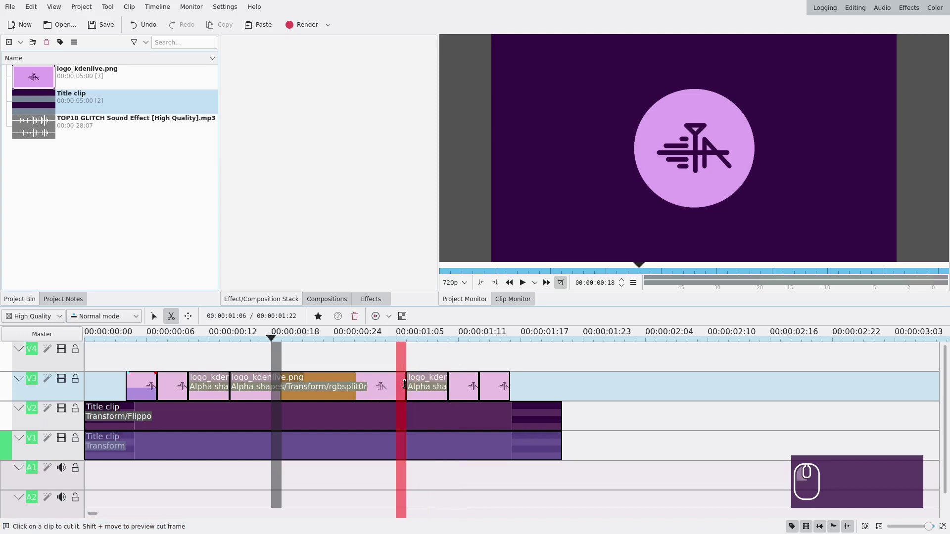
Find Glitch0r under 'glit' and apply it to the first short logo piece, showing its settings.
{"action": "key", "text": "s"}
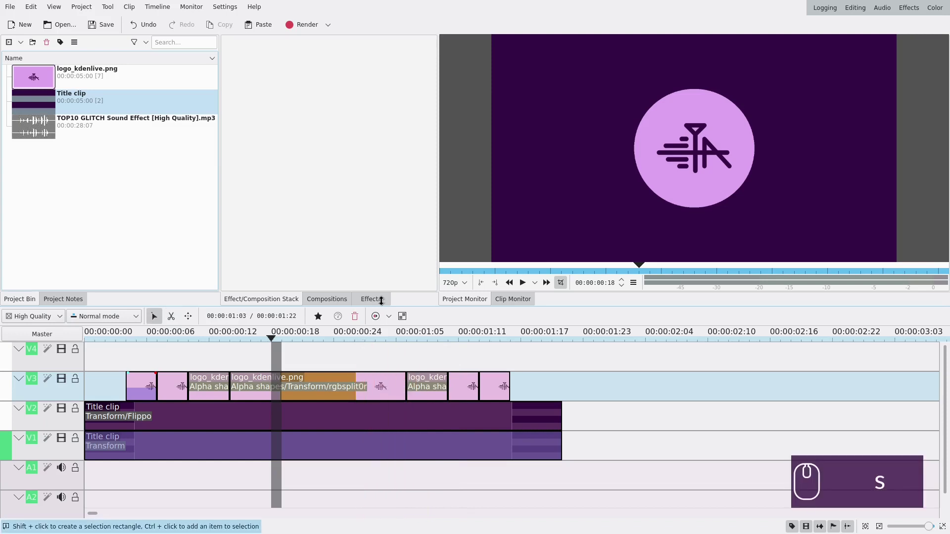
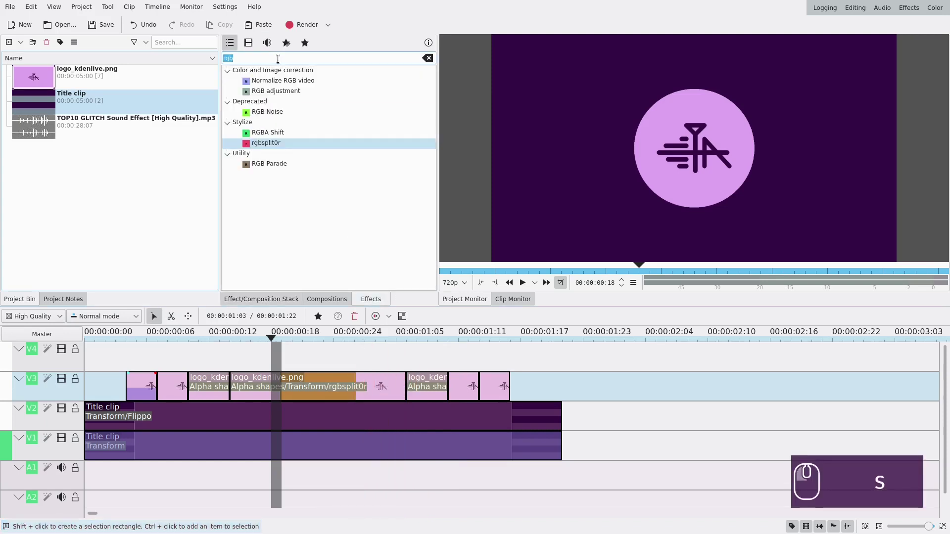
{"action": "type", "text": "glit"}
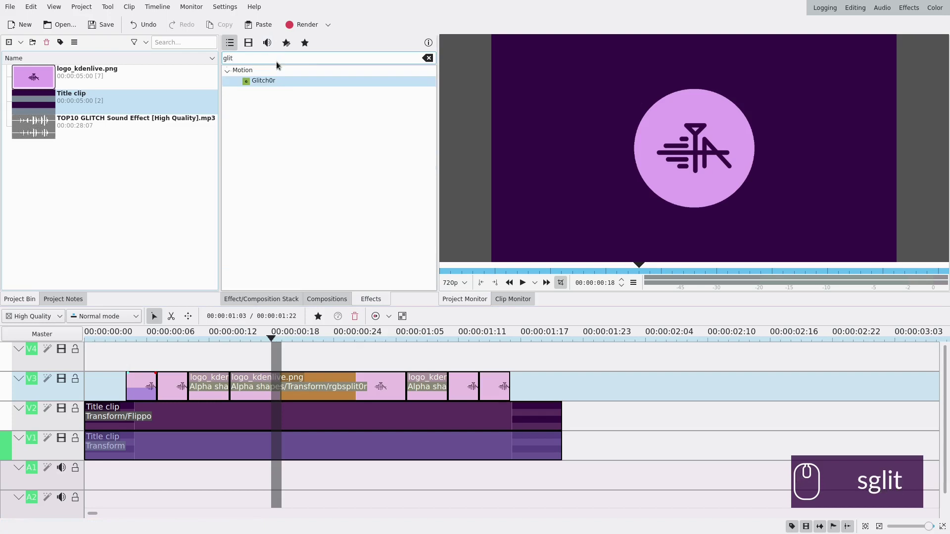
{"action": "left_click_drag", "start_coordinate": [275, 81], "coordinate": [145, 397]}
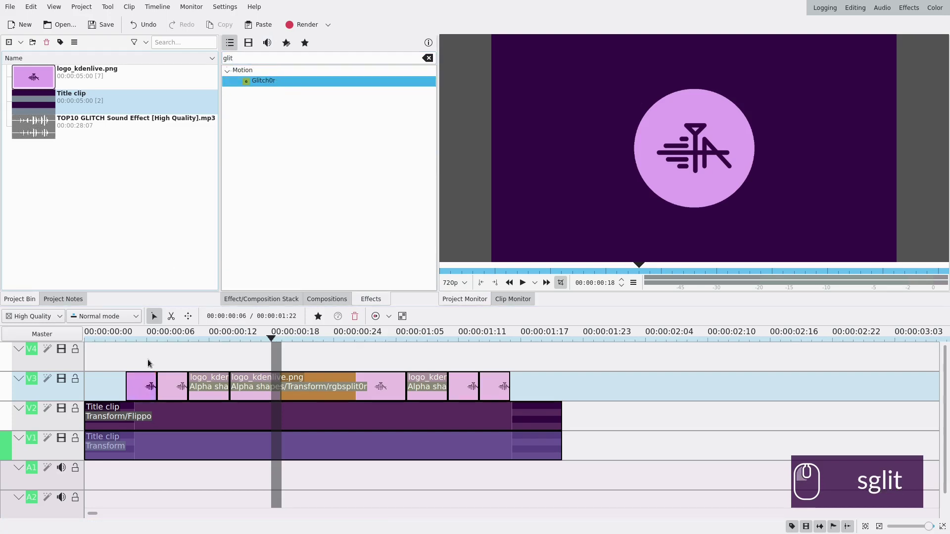
{"action": "left_click", "coordinate": [149, 357]}
{"action": "left_click", "coordinate": [141, 380]}
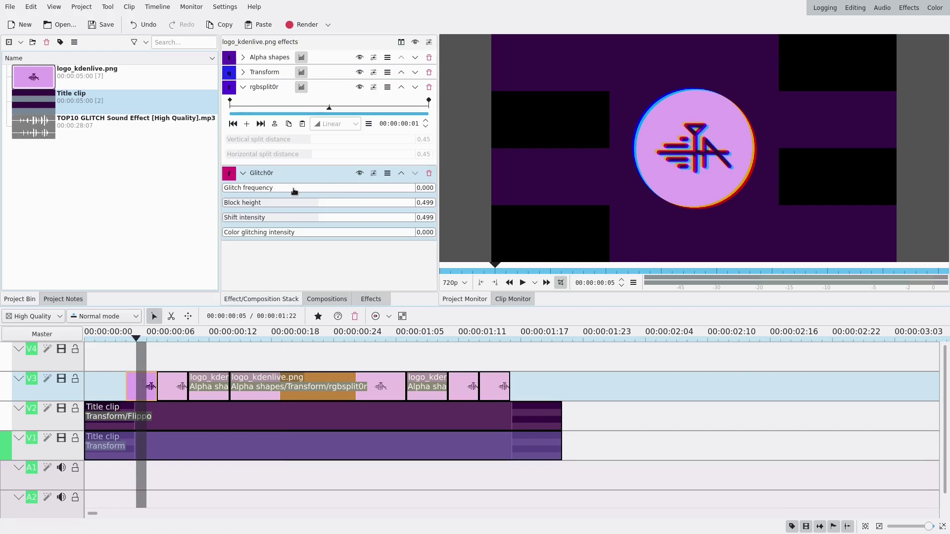
Set Glitch frequency 0.449, Block height 0.172 and Shift intensity 0.579.
{"action": "left_click", "coordinate": [291, 191]}
{"action": "left_click", "coordinate": [316, 191]}
{"action": "double_click", "coordinate": [311, 190]}
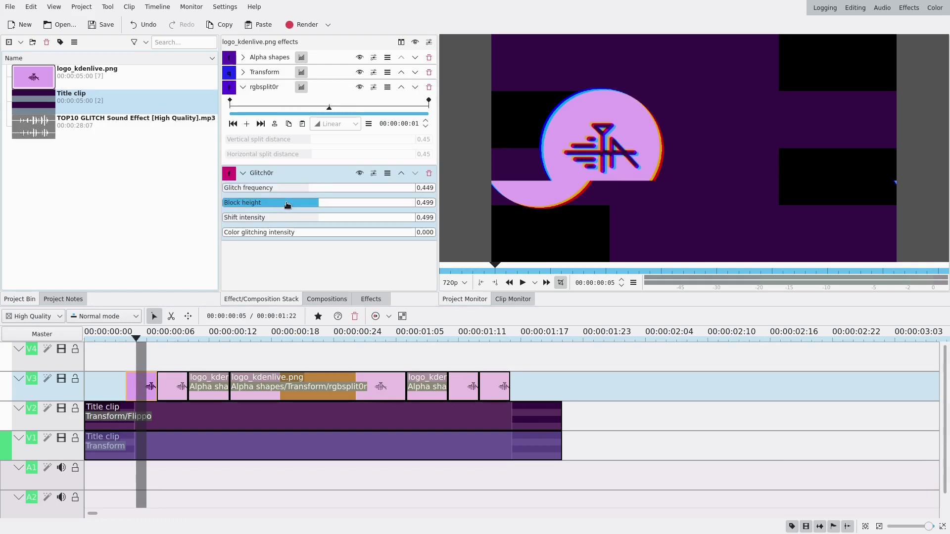
{"action": "left_click", "coordinate": [289, 205]}
{"action": "left_click", "coordinate": [271, 202]}
{"action": "left_click", "coordinate": [258, 204]}
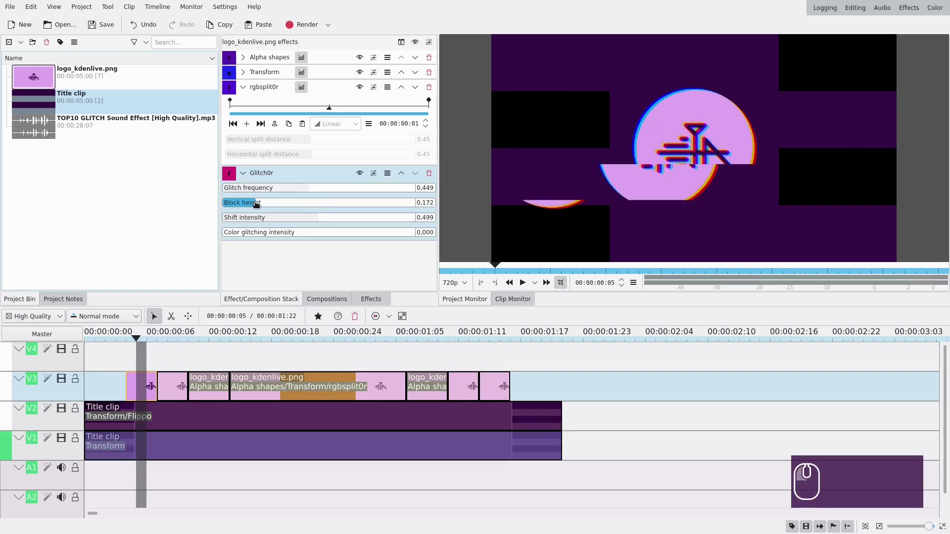
{"action": "left_click", "coordinate": [260, 206]}
{"action": "left_click", "coordinate": [257, 206]}
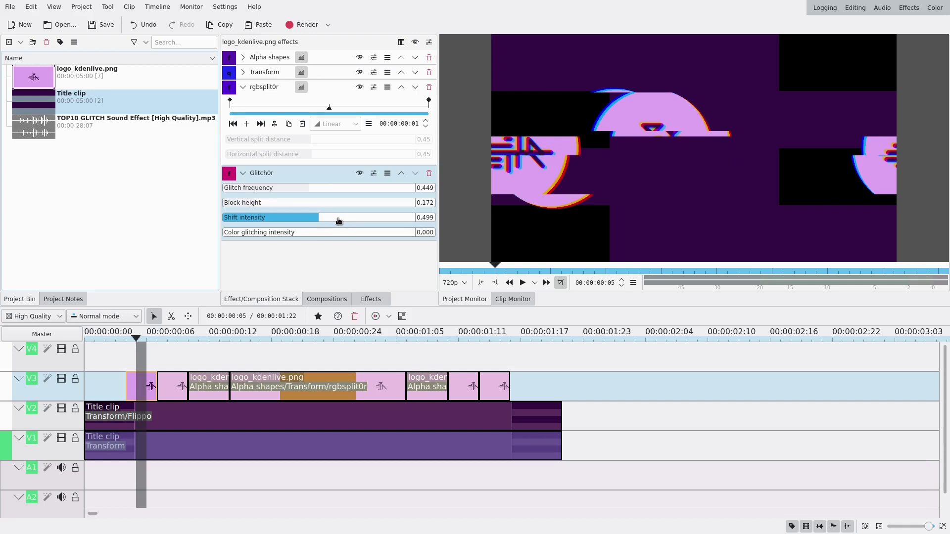
{"action": "left_click", "coordinate": [350, 221]}
{"action": "left_click", "coordinate": [343, 221]}
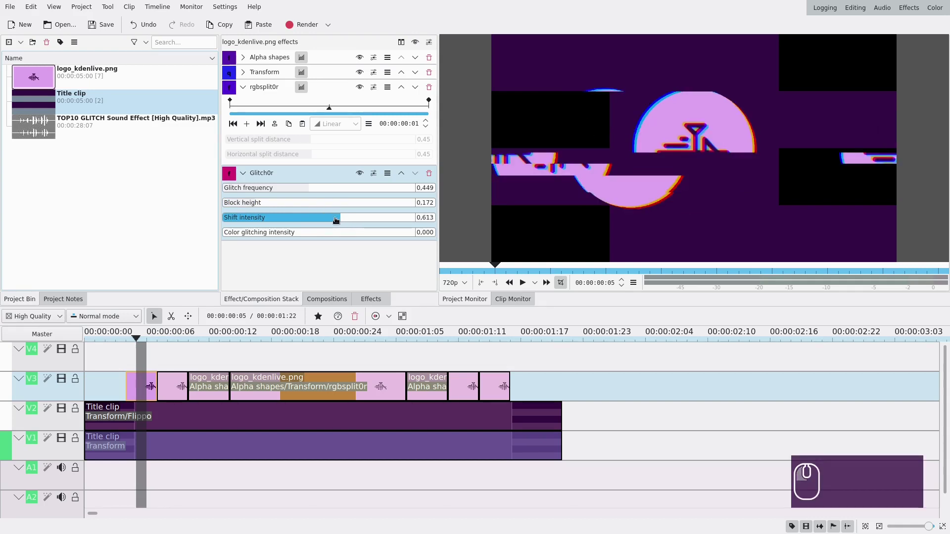
{"action": "left_click", "coordinate": [336, 220]}
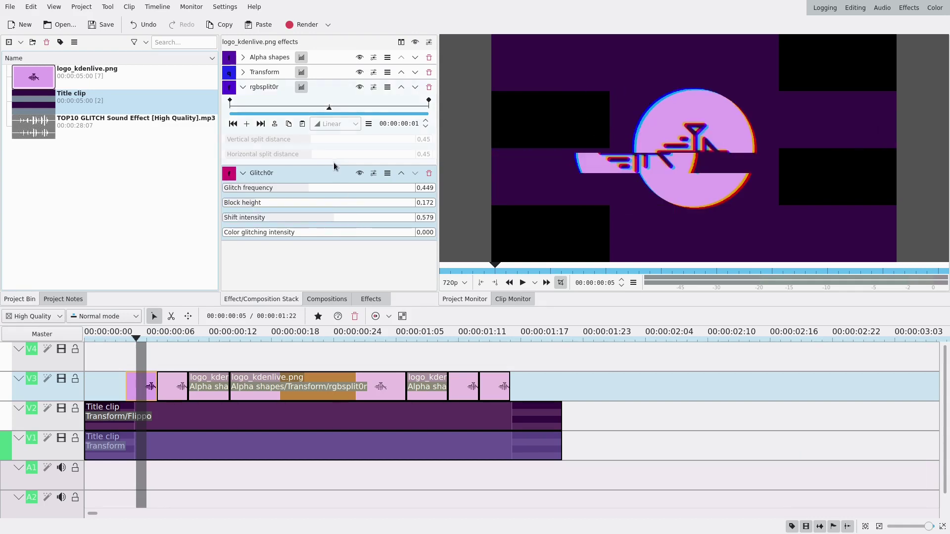
{"action": "left_click_drag", "start_coordinate": [315, 176], "coordinate": [177, 390]}
Paste Glitch0r onto the second logo piece and move it above rgbsplit0r.
{"action": "left_click", "coordinate": [176, 386]}
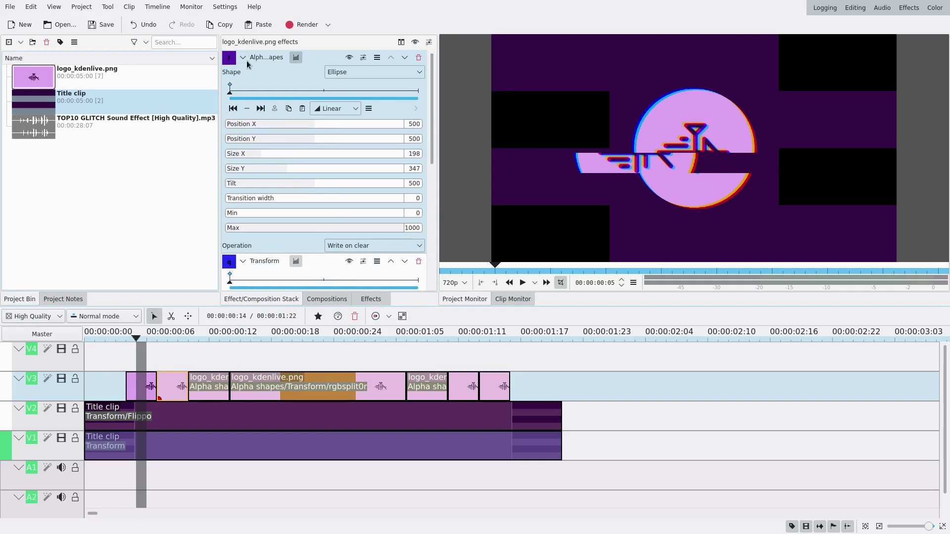
{"action": "left_click", "coordinate": [251, 65]}
{"action": "left_click", "coordinate": [246, 74]}
{"action": "left_click", "coordinate": [246, 93]}
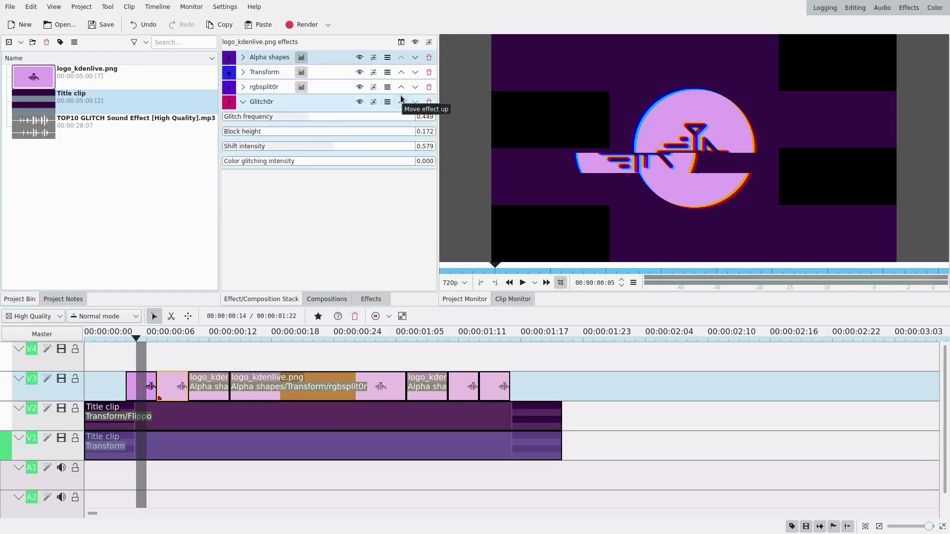
{"action": "left_click", "coordinate": [402, 102]}
{"action": "left_click", "coordinate": [146, 391]}
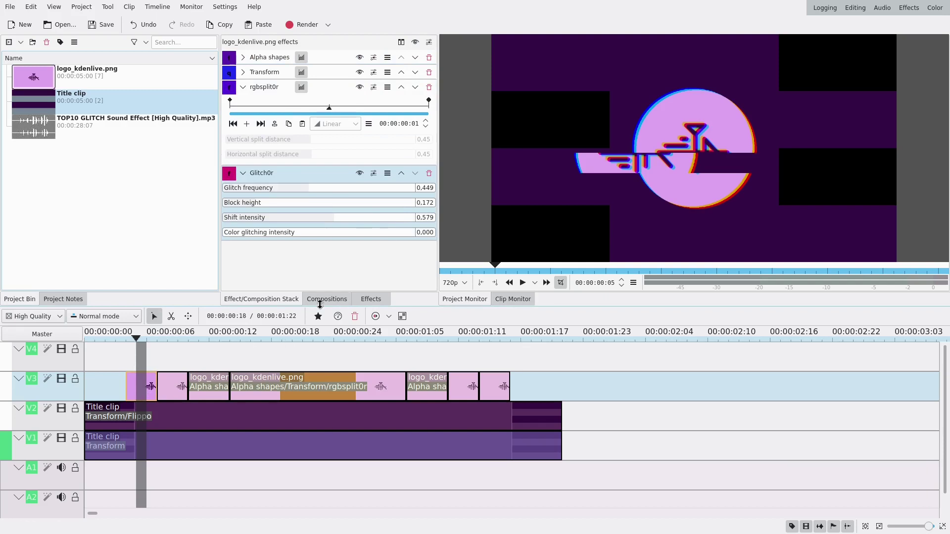
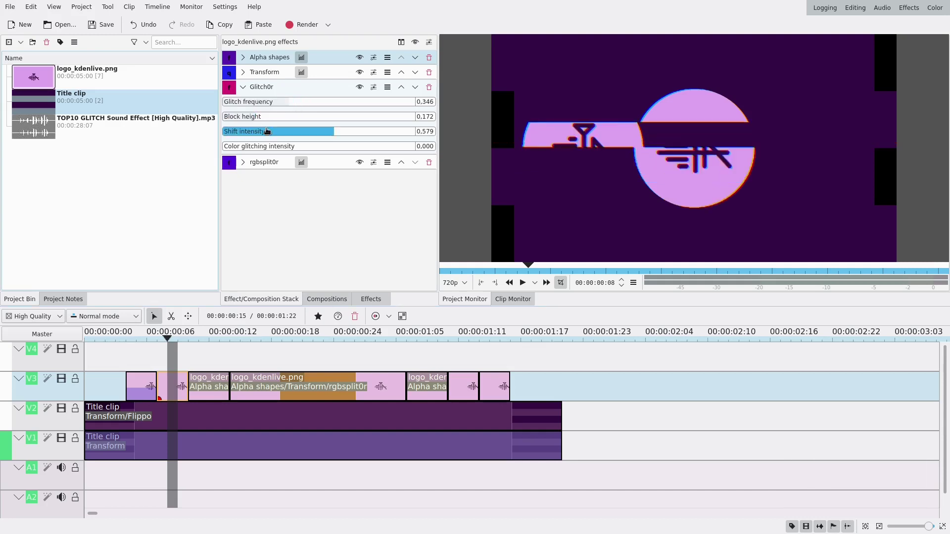
Tune its glitch to frequency 0.346, block height 0.203, shift intensity 0.413, then move to the third piece.
{"action": "left_click", "coordinate": [263, 120]}
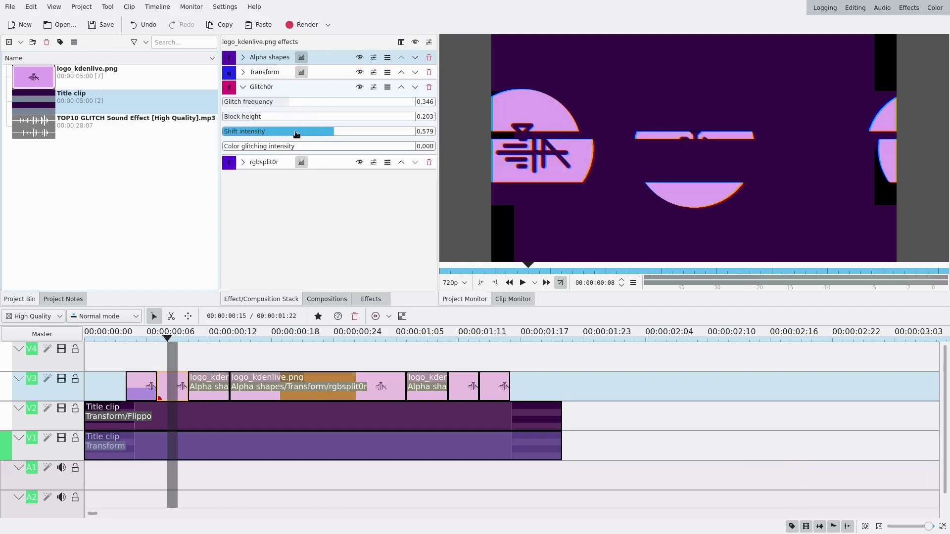
{"action": "double_click", "coordinate": [304, 134]}
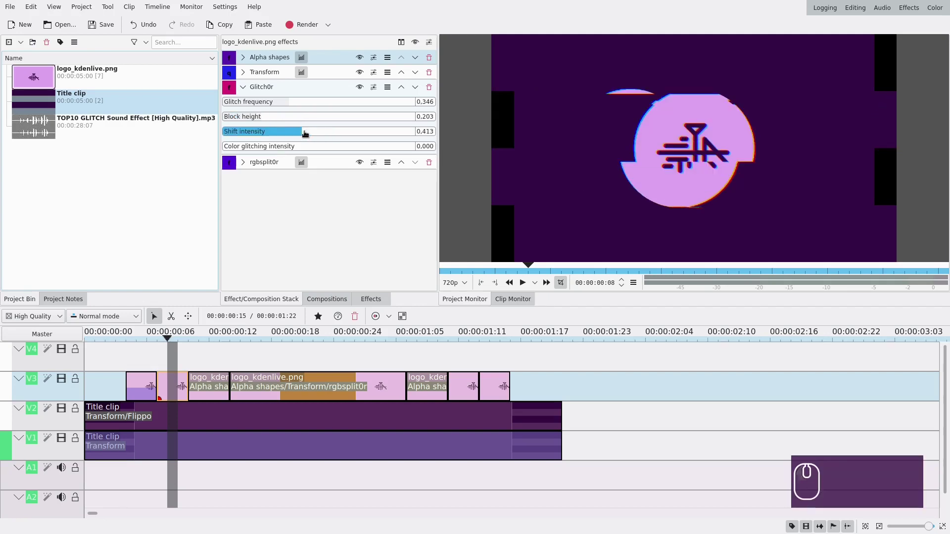
{"action": "left_click_drag", "start_coordinate": [318, 90], "coordinate": [243, 70]}
{"action": "left_click", "coordinate": [244, 65]}
{"action": "left_click", "coordinate": [248, 74]}
Place Glitch0r ahead of the RGB split on the third piece and lower its shift intensity.
{"action": "left_click", "coordinate": [419, 94]}
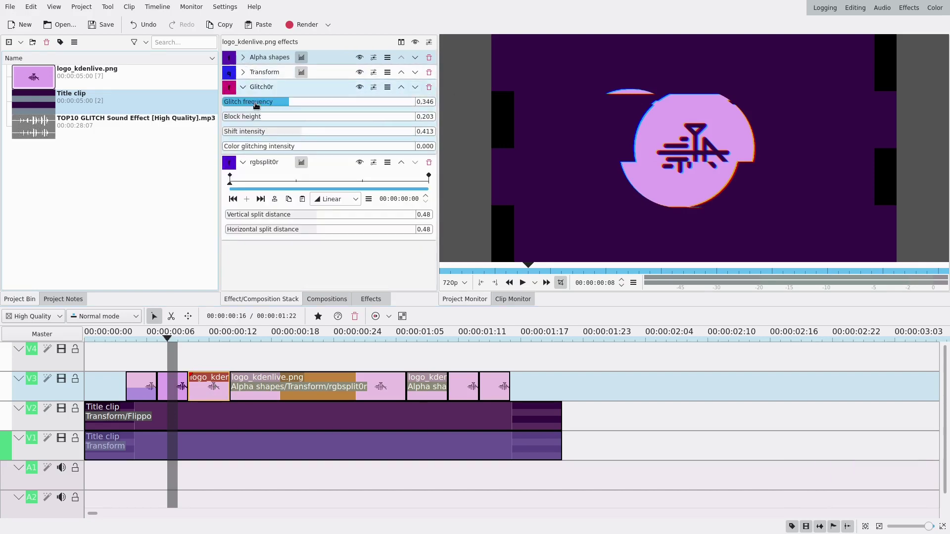
{"action": "left_click", "coordinate": [264, 105]}
{"action": "left_click", "coordinate": [270, 104]}
{"action": "left_click", "coordinate": [271, 118]}
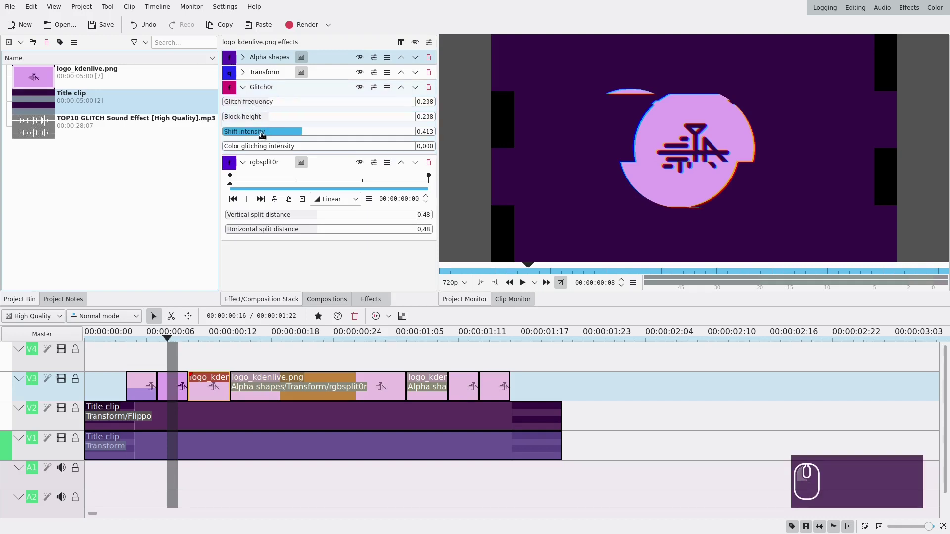
{"action": "left_click", "coordinate": [259, 136]}
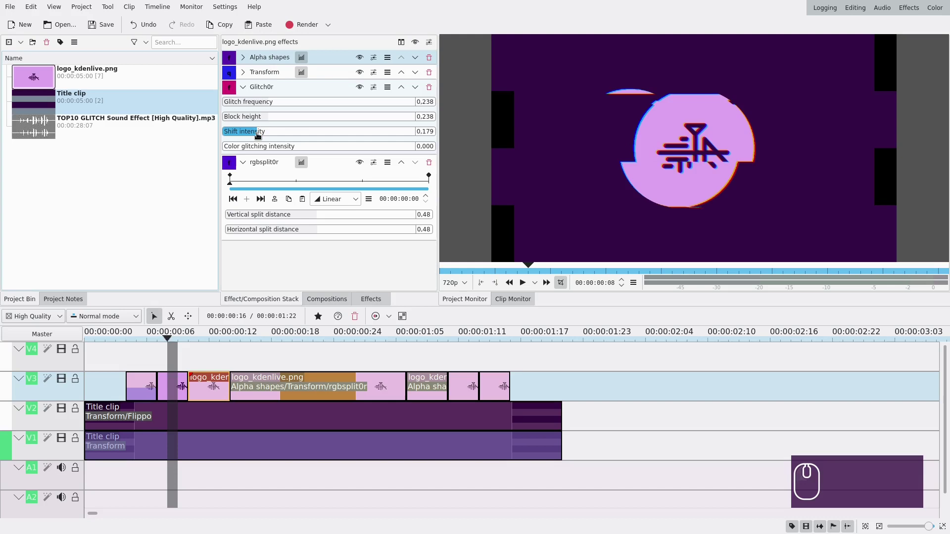
{"action": "left_click", "coordinate": [252, 133]}
{"action": "left_click", "coordinate": [261, 134]}
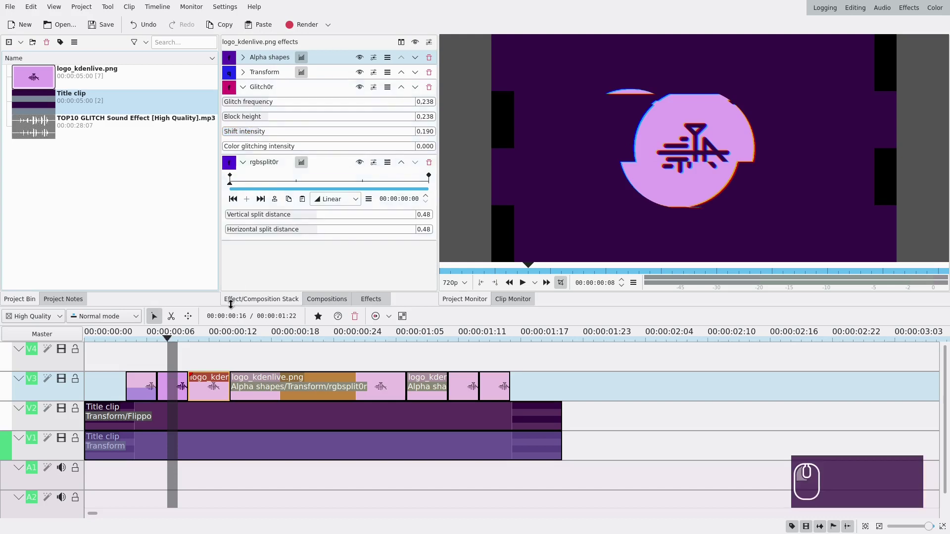
Fine-tune shift intensity a few frames later and on the neighbouring logo clip, down to about 0.205.
{"action": "left_click", "coordinate": [208, 357]}
{"action": "left_click_drag", "start_coordinate": [211, 355], "coordinate": [203, 387]}
{"action": "left_click", "coordinate": [203, 387]}
{"action": "left_click", "coordinate": [238, 135]}
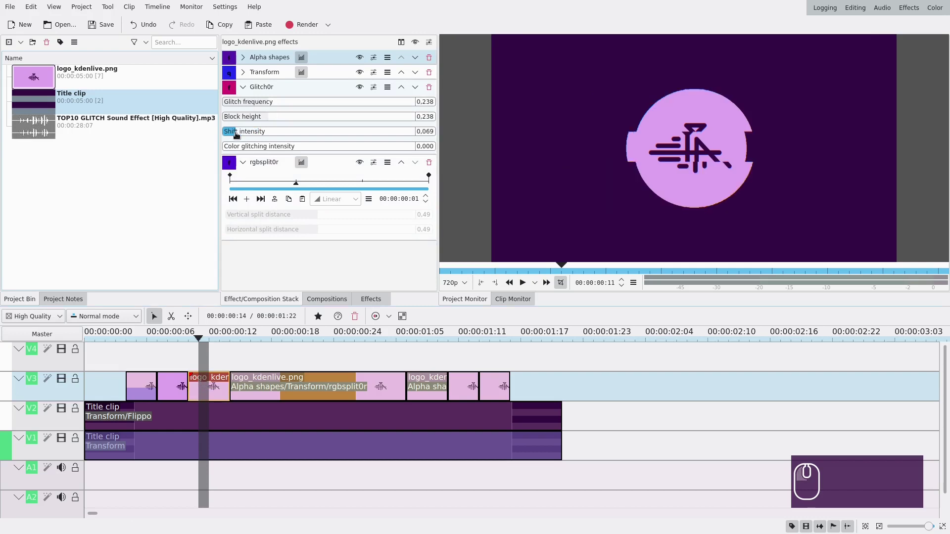
{"action": "left_click", "coordinate": [243, 135]}
{"action": "left_click", "coordinate": [176, 391]}
{"action": "left_click", "coordinate": [257, 134]}
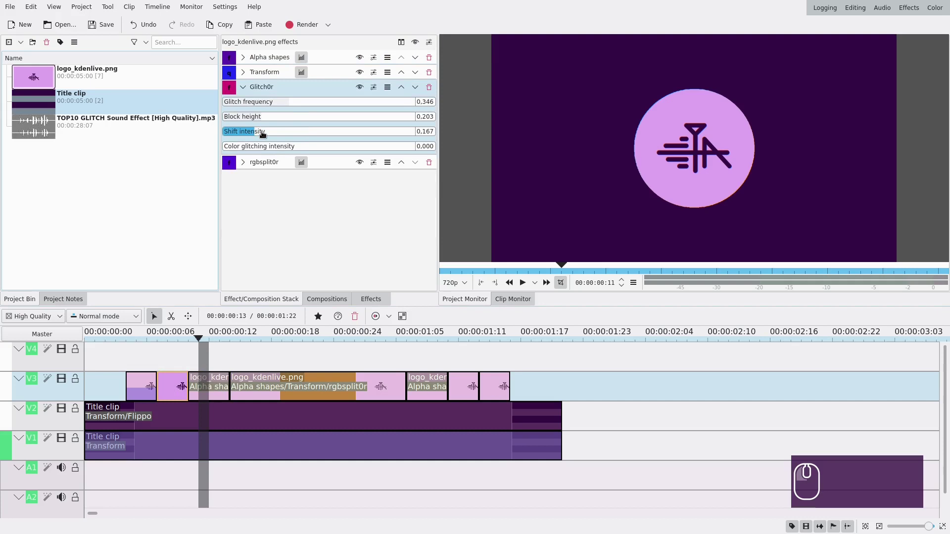
On the keyframed logo clip, adjust the vertical split distance at its first keyframe.
{"action": "left_click", "coordinate": [264, 134]}
{"action": "left_click_drag", "start_coordinate": [183, 364], "coordinate": [217, 371]}
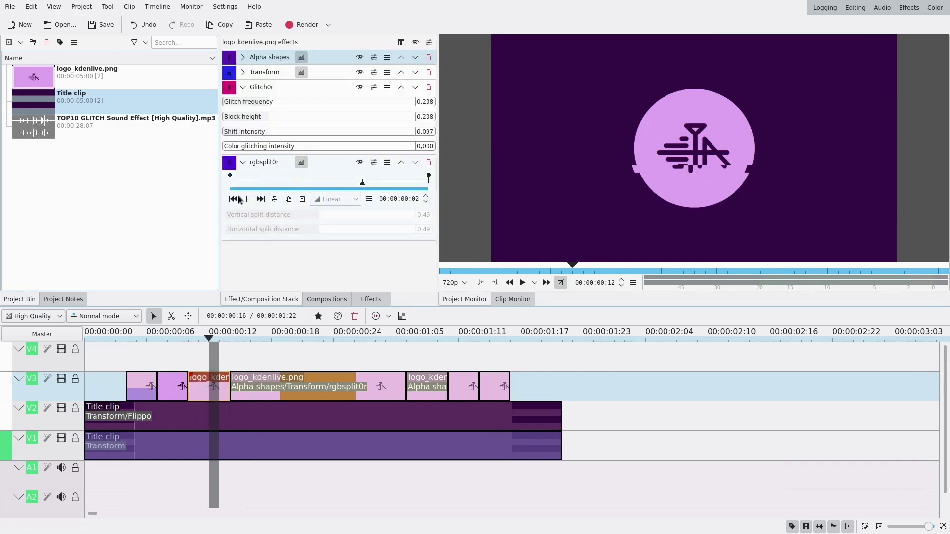
{"action": "left_click", "coordinate": [236, 202]}
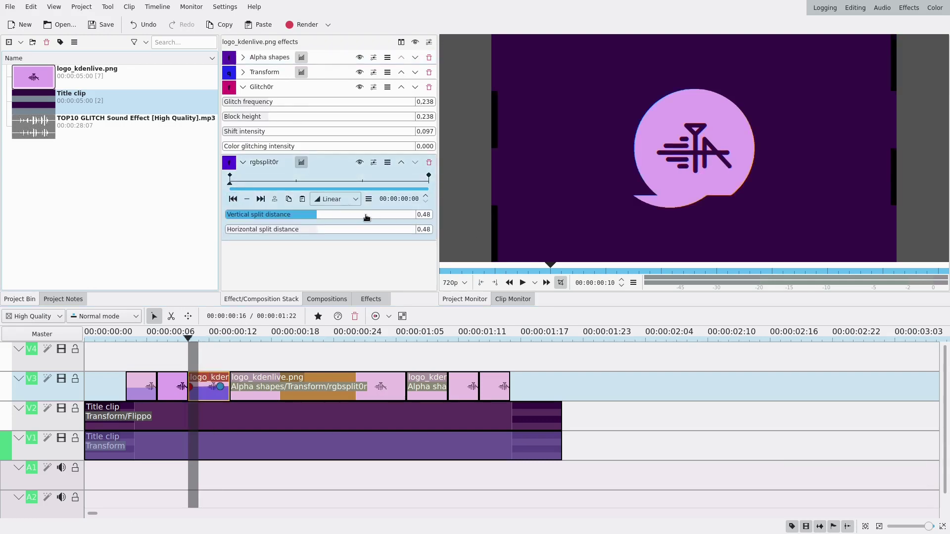
{"action": "scroll", "scroll_direction": "down", "scroll_amount": 3}
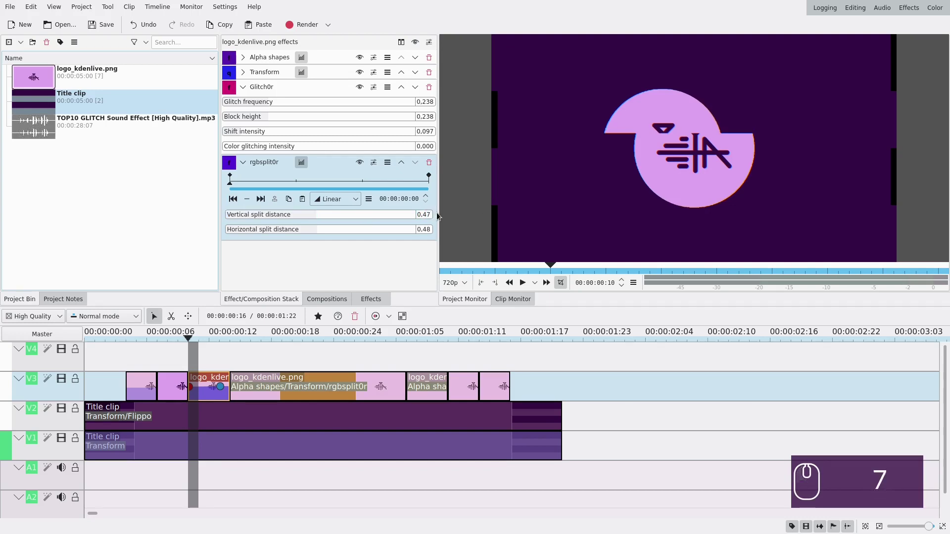
{"action": "key", "text": "Return"}
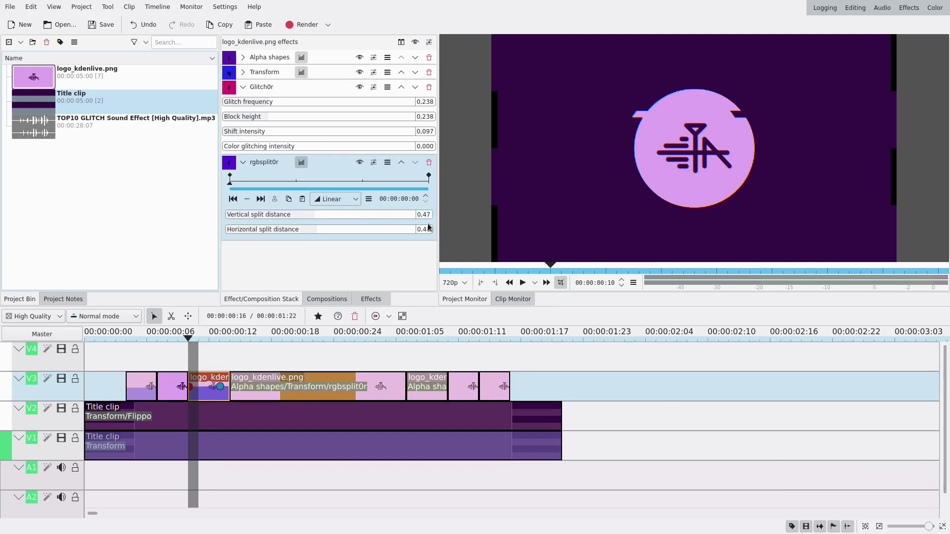
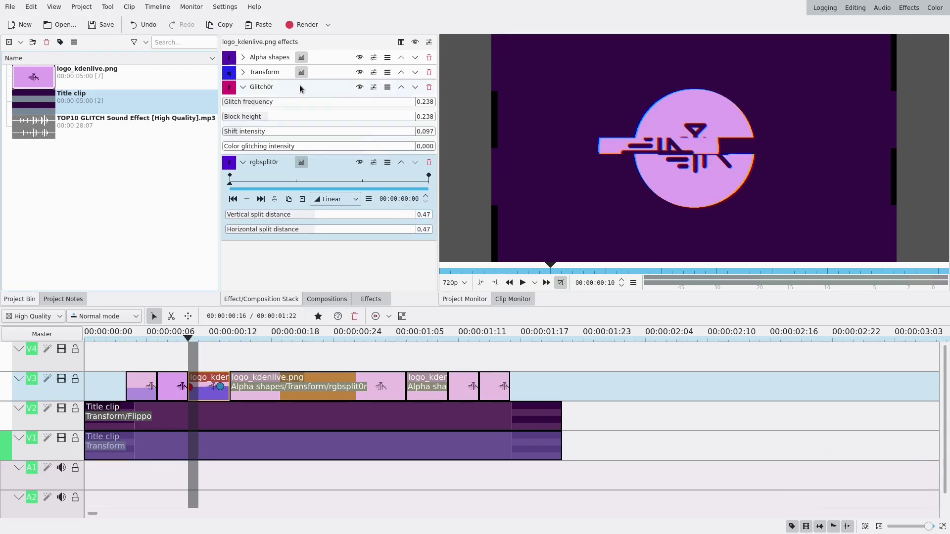
Copy the glitch effect onto the later and last logo pieces ahead of their RGB split.
{"action": "left_click_drag", "start_coordinate": [303, 89], "coordinate": [426, 389]}
{"action": "left_click", "coordinate": [434, 389]}
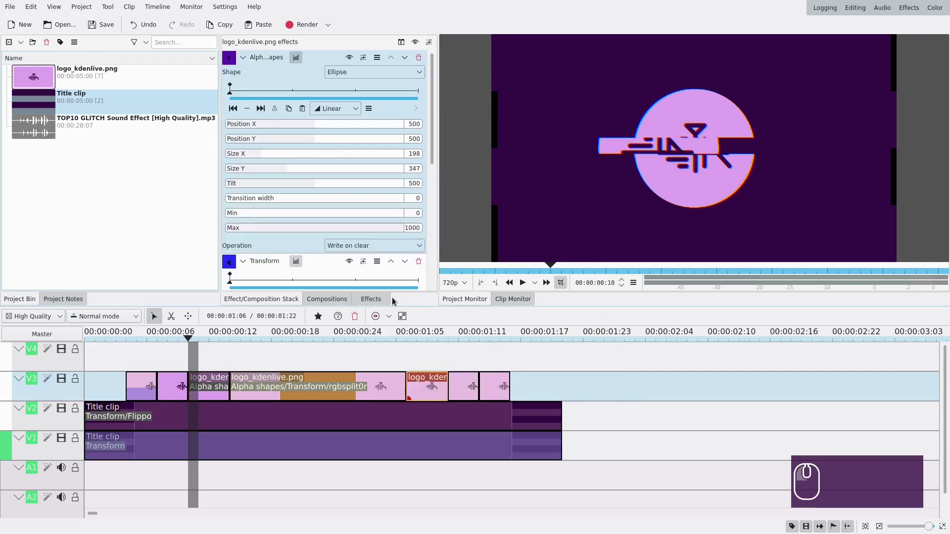
{"action": "left_click", "coordinate": [247, 58]}
{"action": "left_click", "coordinate": [246, 71]}
{"action": "left_click", "coordinate": [417, 91]}
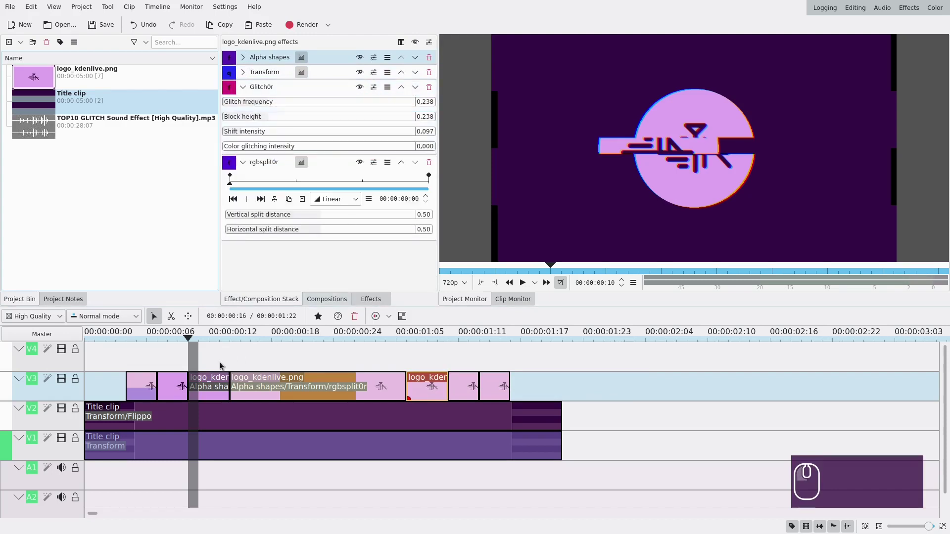
{"action": "left_click", "coordinate": [175, 385]}
{"action": "left_click_drag", "start_coordinate": [288, 88], "coordinate": [467, 389]}
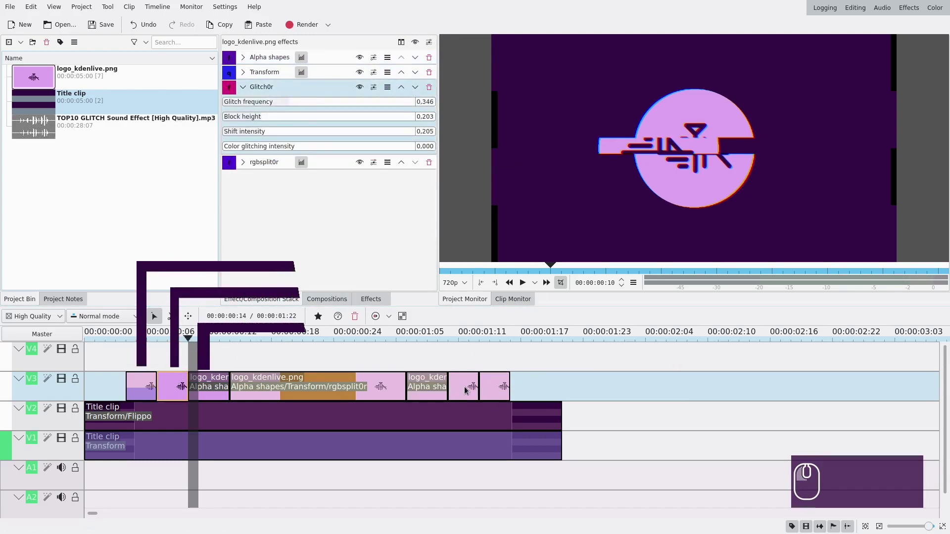
{"action": "left_click", "coordinate": [466, 386]}
{"action": "left_click", "coordinate": [245, 61]}
{"action": "left_click", "coordinate": [248, 72]}
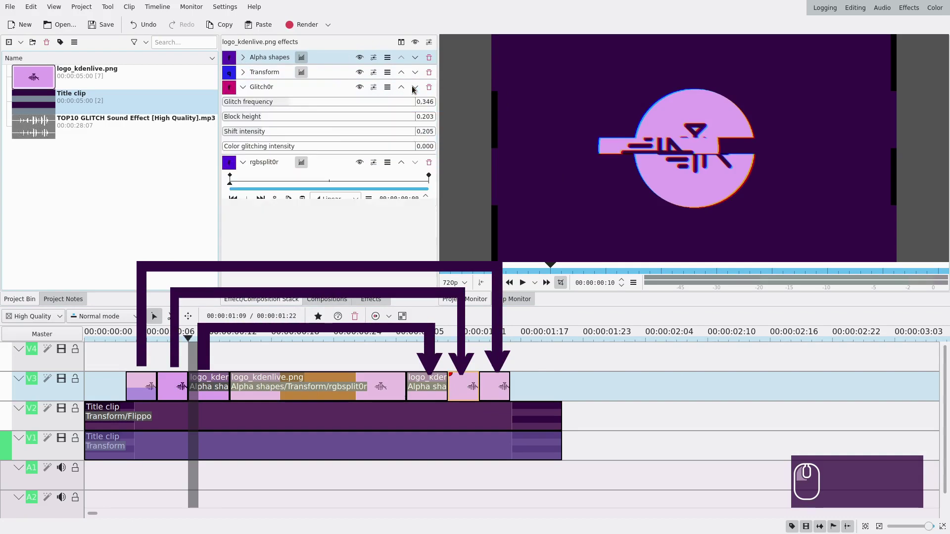
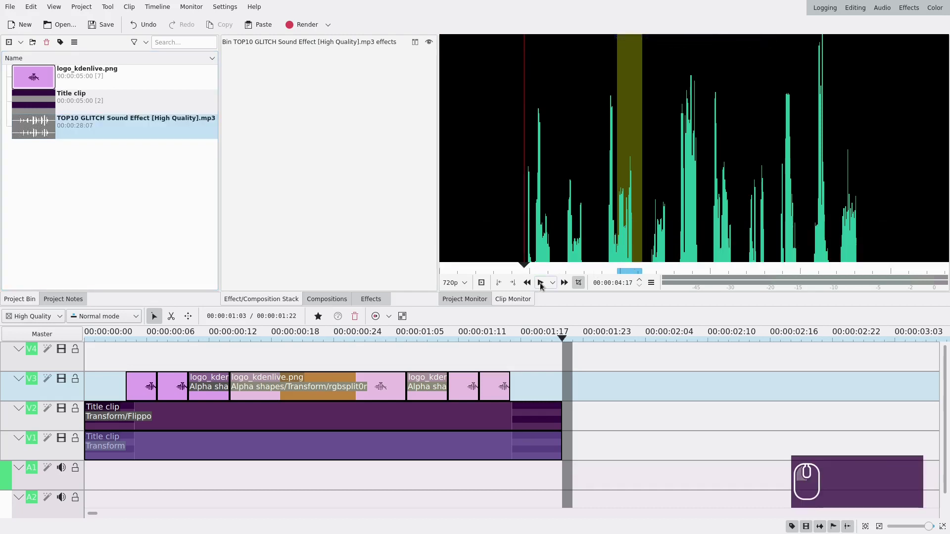
Mark in and out points around a roughly one-second burst of the glitch sound in the Clip Monitor.
{"action": "left_click", "coordinate": [501, 284]}
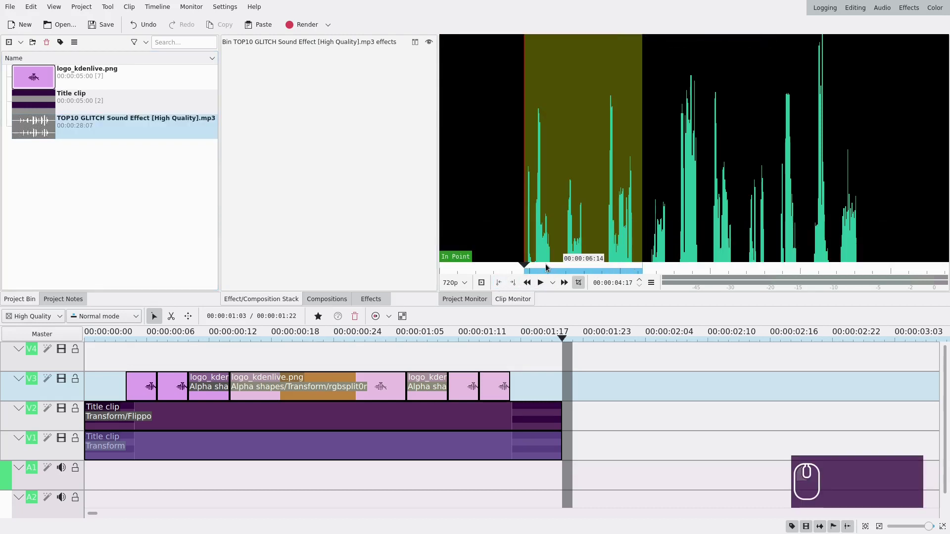
{"action": "left_click", "coordinate": [537, 266]}
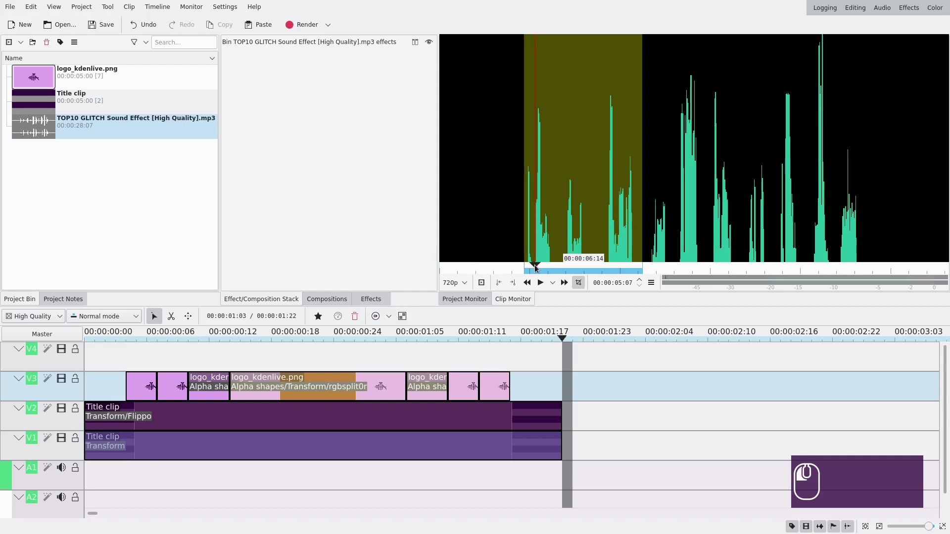
{"action": "left_click", "coordinate": [500, 283]}
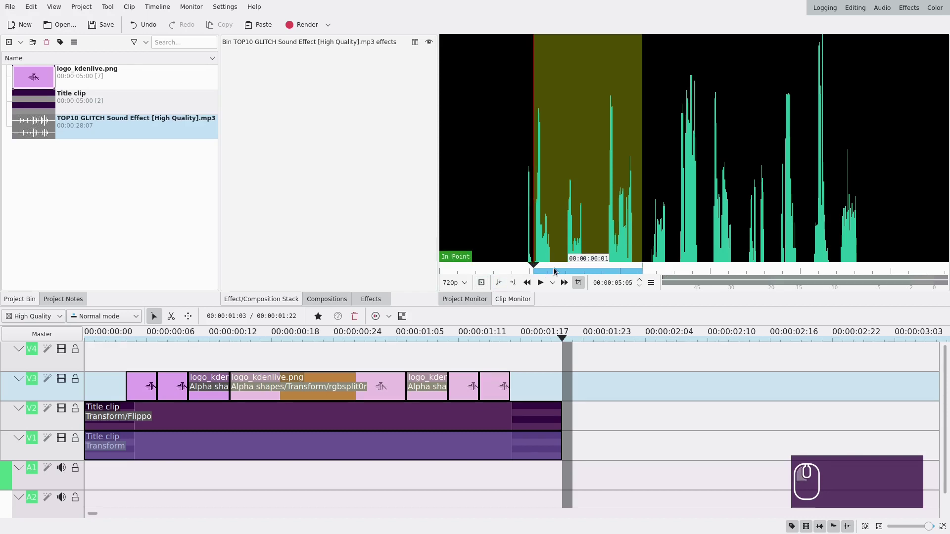
{"action": "left_click", "coordinate": [556, 267]}
{"action": "left_click", "coordinate": [516, 286]}
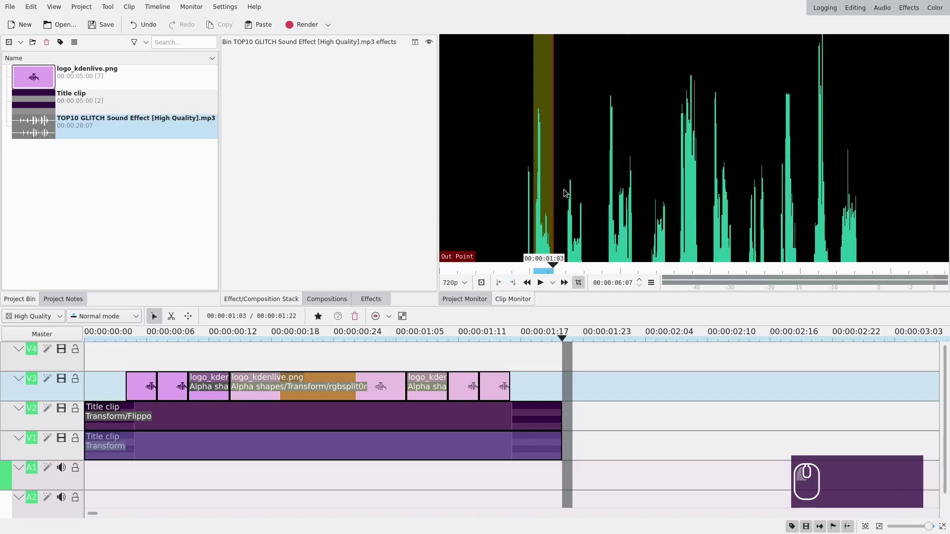
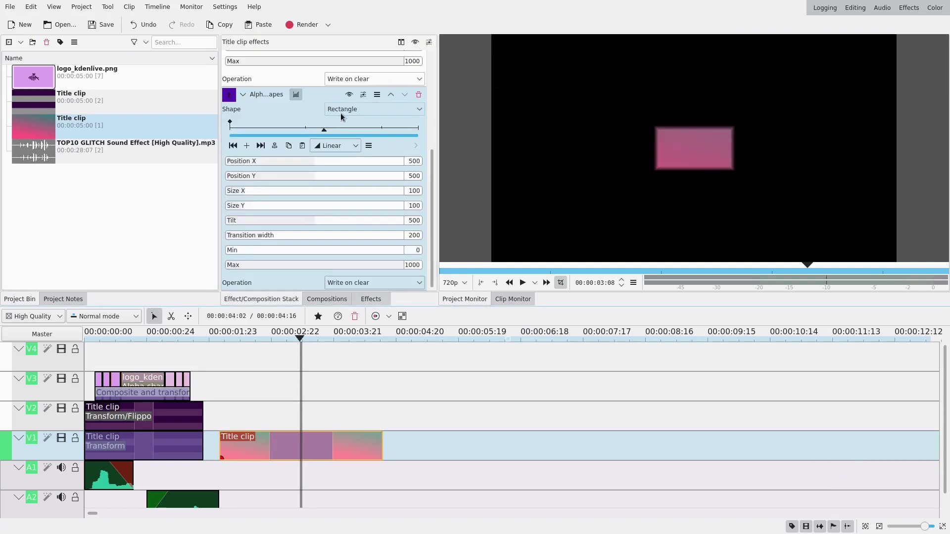
Set Transition width 0, first Alpha shapes Operation Min and second Operation Add.
{"action": "left_click_drag", "start_coordinate": [239, 237], "coordinate": [219, 231]}
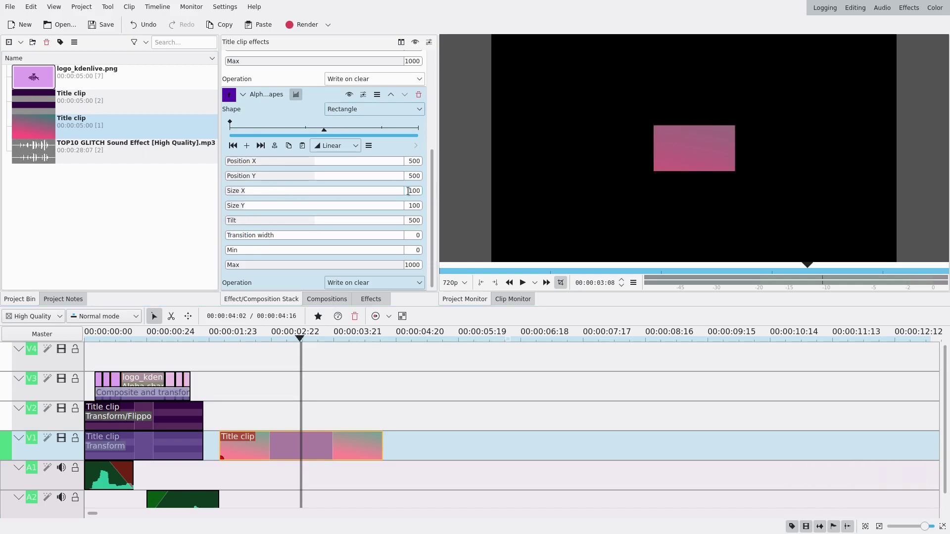
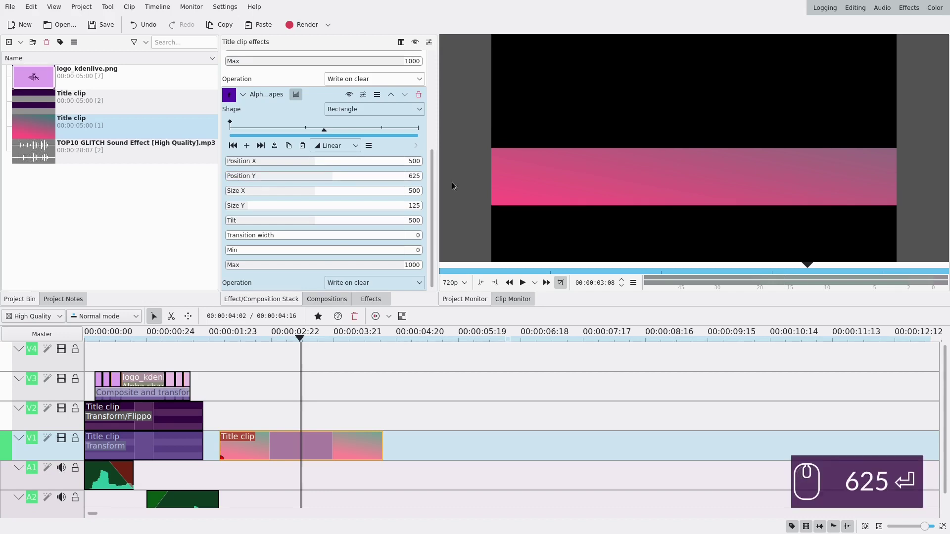
{"action": "left_click", "coordinate": [352, 86]}
{"action": "left_click", "coordinate": [345, 117]}
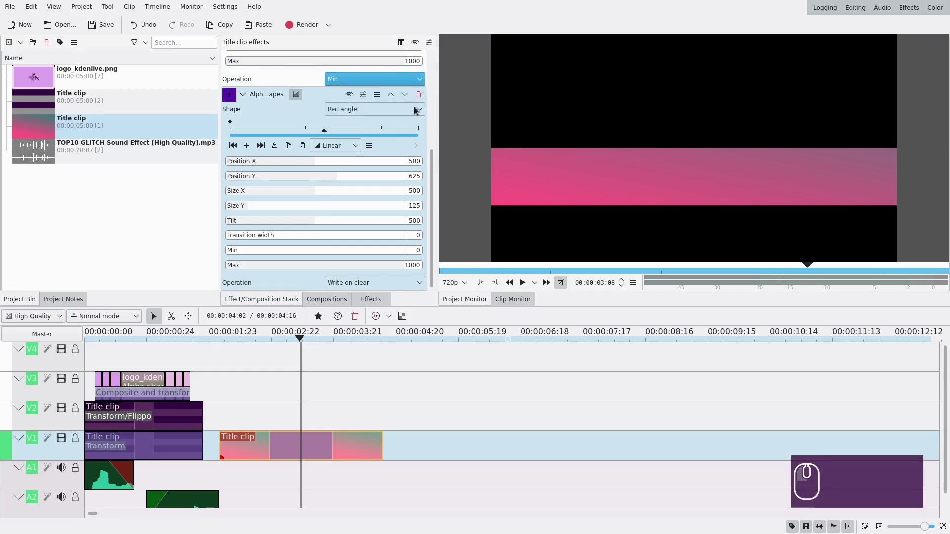
{"action": "left_click", "coordinate": [394, 83]}
{"action": "left_click", "coordinate": [352, 126]}
Re-check the masks' operation settings and collapse both Alpha shapes panels.
{"action": "left_click_drag", "start_coordinate": [436, 164], "coordinate": [396, 255]}
{"action": "left_click", "coordinate": [369, 284]}
{"action": "left_click", "coordinate": [337, 329]}
{"action": "left_click", "coordinate": [366, 81]}
{"action": "left_click", "coordinate": [346, 116]}
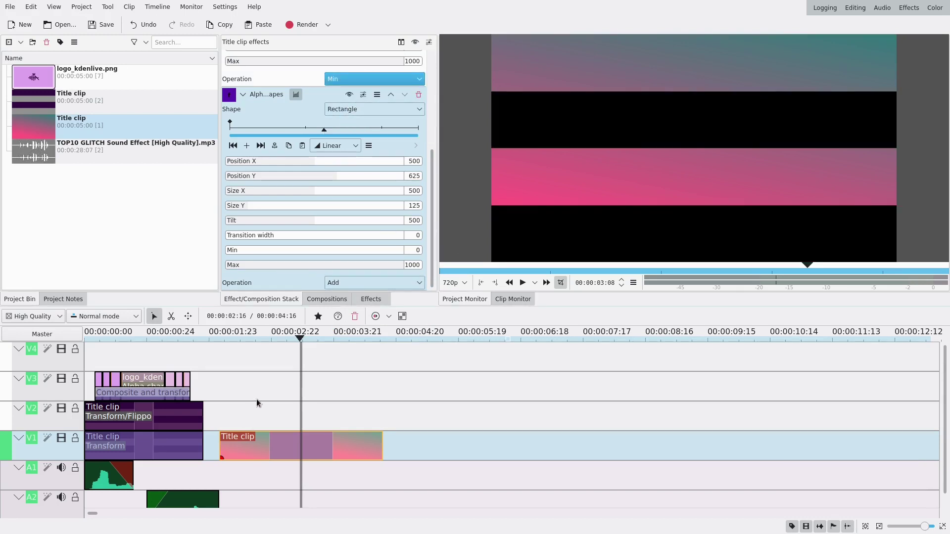
{"action": "left_click", "coordinate": [245, 98]}
{"action": "left_click", "coordinate": [240, 58]}
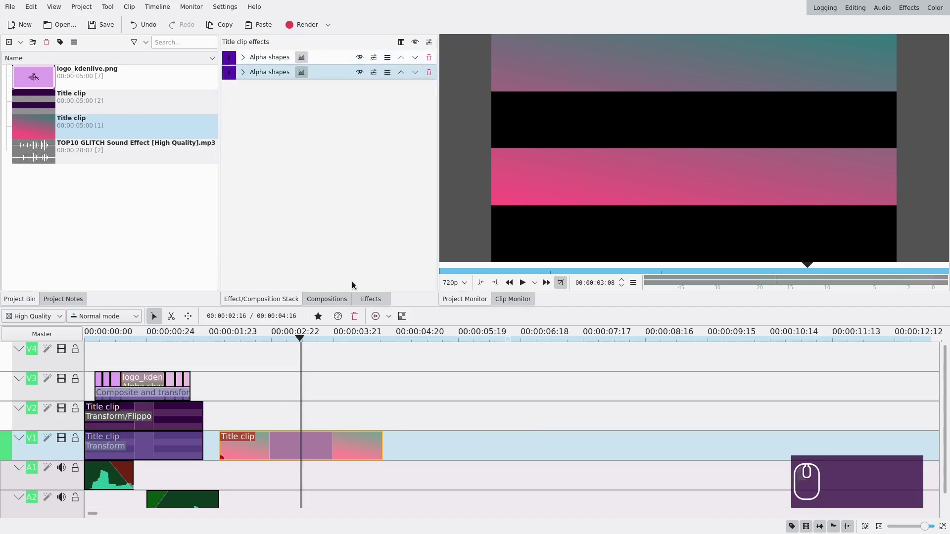
Duplicate the masked title clip and place the copy on the track above.
{"action": "left_click", "coordinate": [285, 448]}
{"action": "left_click", "coordinate": [285, 448]}
{"action": "key", "text": "ctrl+c"}
{"action": "key", "text": "ctrl+v"}
{"action": "left_click_drag", "start_coordinate": [299, 415], "coordinate": [274, 399]}
{"action": "left_click", "coordinate": [250, 63]}
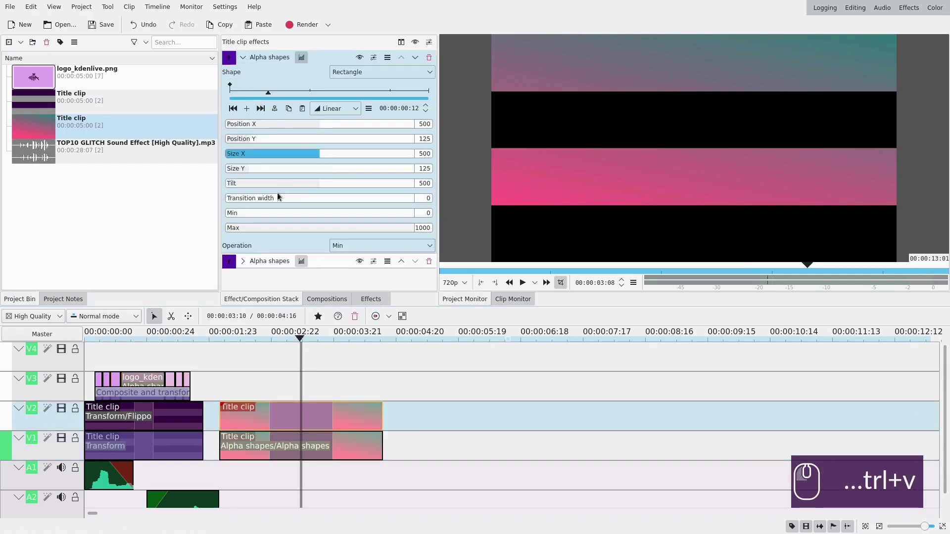
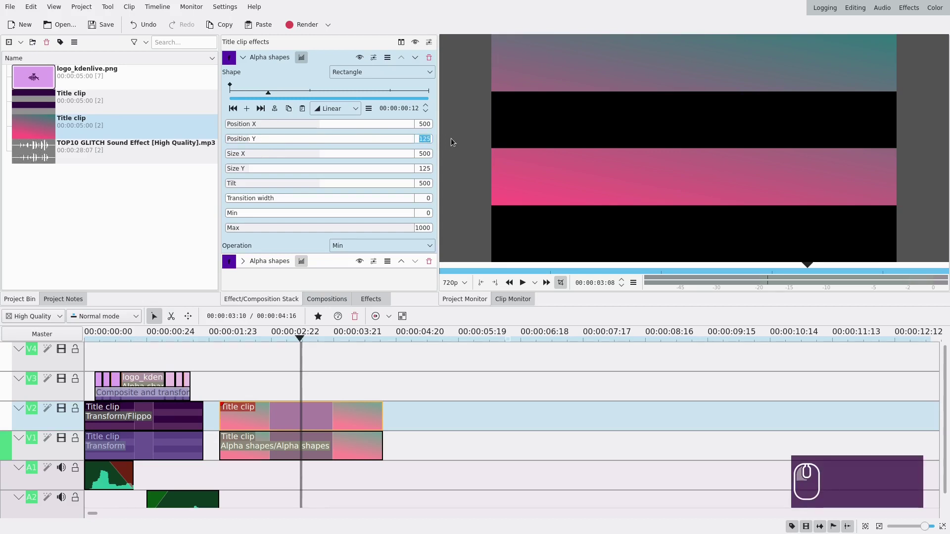
Enter 250 for both masks' values on the copy and set the second bar's vertical position.
{"action": "type", "text": "250"}
{"action": "key", "text": "Return"}
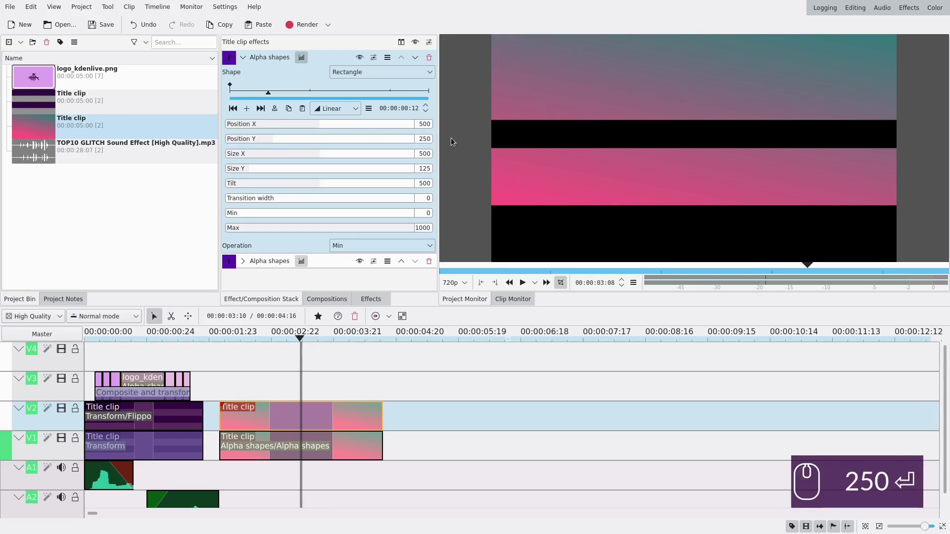
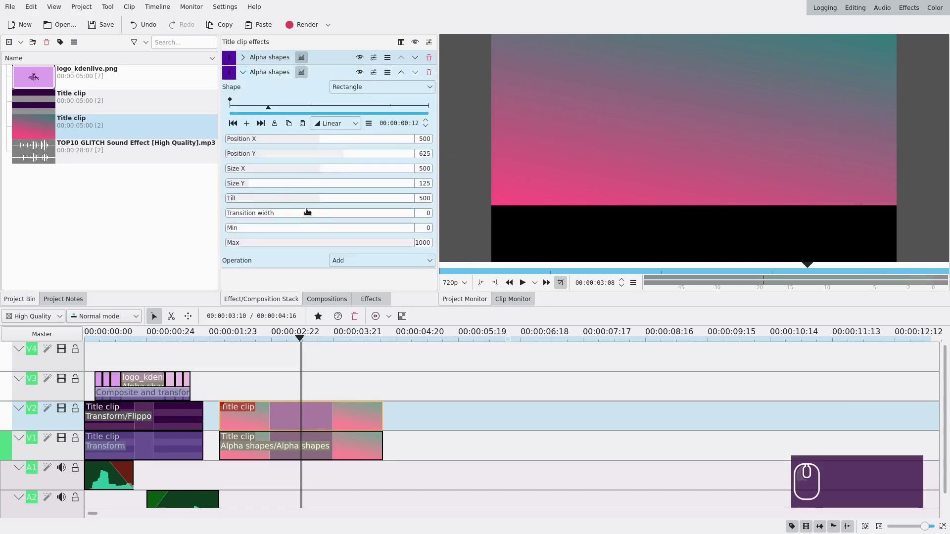
{"action": "type", "text": "250"}
{"action": "key", "text": "Return"}
{"action": "left_click", "coordinate": [380, 156]}
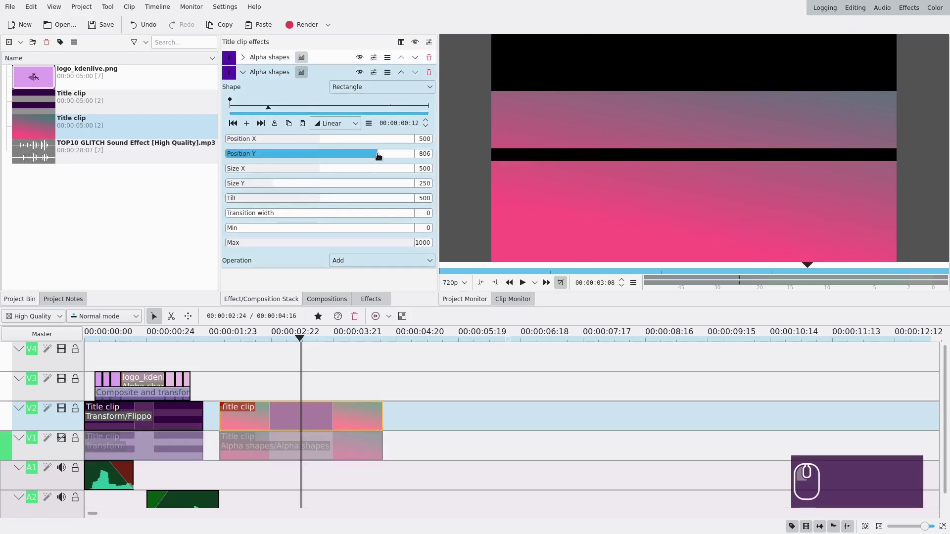
{"action": "left_click", "coordinate": [367, 155]}
Move the second bar lower to form alternating stripes, then deselect the clip.
{"action": "scroll", "scroll_direction": "up", "scroll_amount": 3}
{"action": "scroll", "scroll_direction": "up", "scroll_amount": 3}
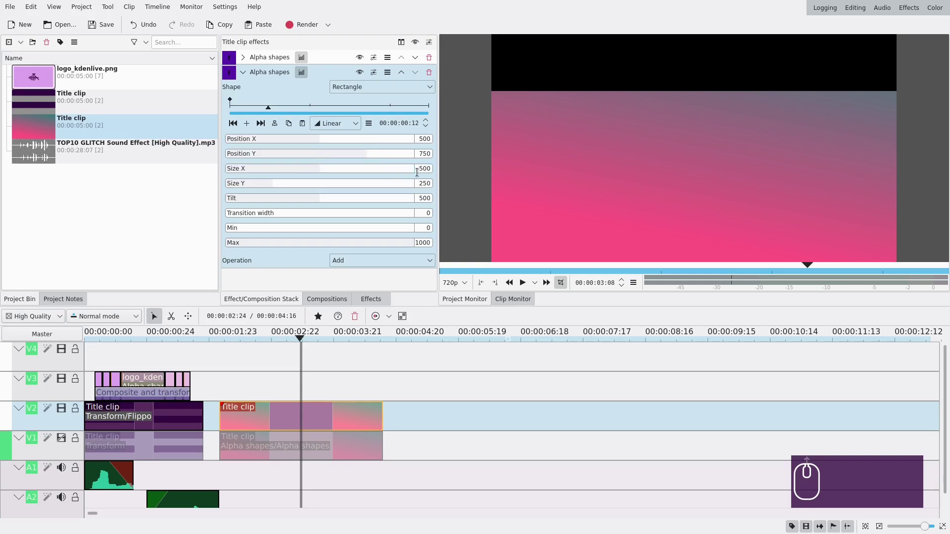
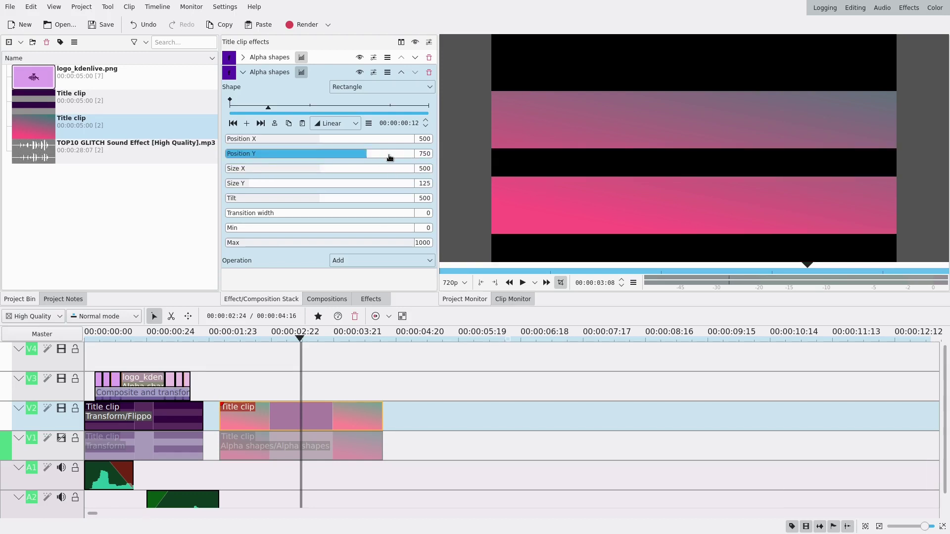
{"action": "left_click", "coordinate": [390, 157]}
{"action": "scroll", "scroll_direction": "up", "scroll_amount": 3}
{"action": "scroll", "scroll_direction": "up", "scroll_amount": 3}
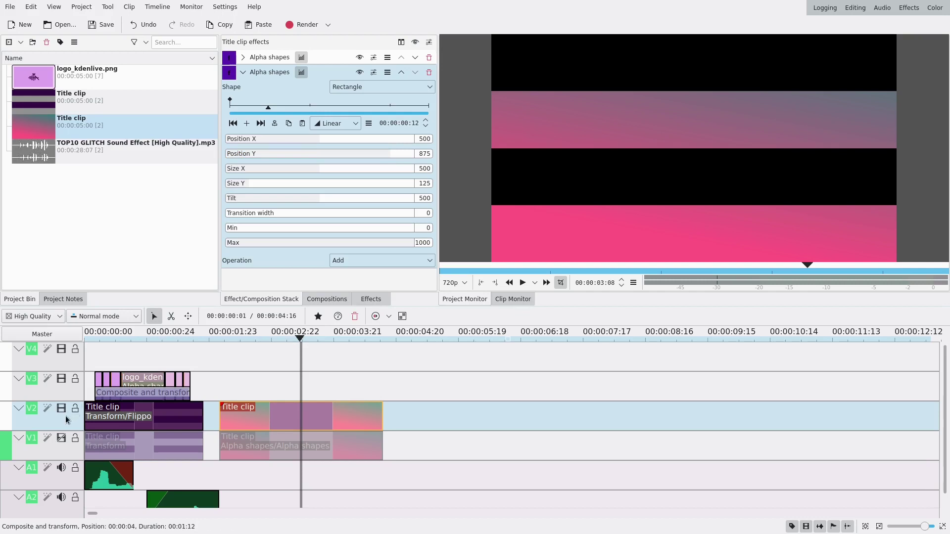
{"action": "left_click", "coordinate": [66, 443]}
Move the striped clip to the top track and paste the first title clip's effects onto both striped clips.
{"action": "left_click_drag", "start_coordinate": [265, 383], "coordinate": [255, 387]}
{"action": "left_click", "coordinate": [152, 422]}
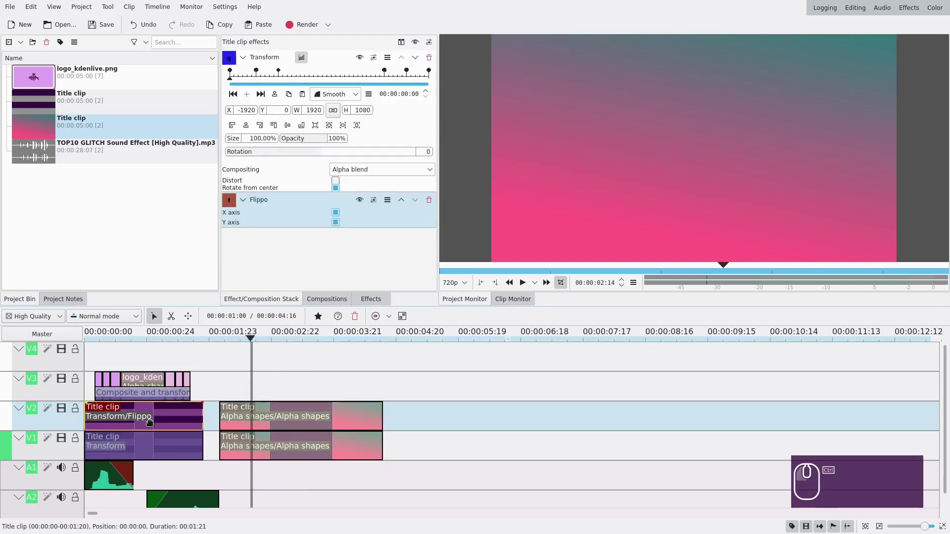
{"action": "left_click_drag", "start_coordinate": [344, 417], "coordinate": [253, 363]}
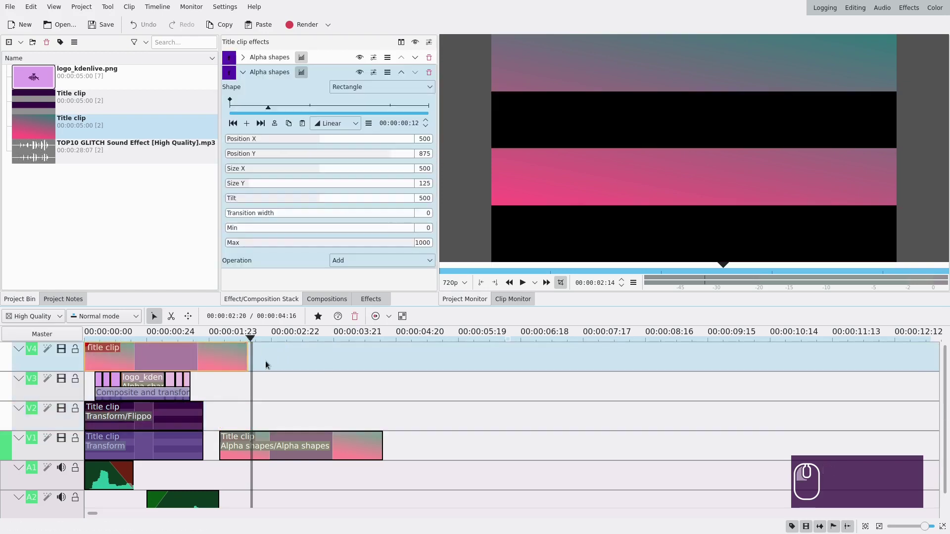
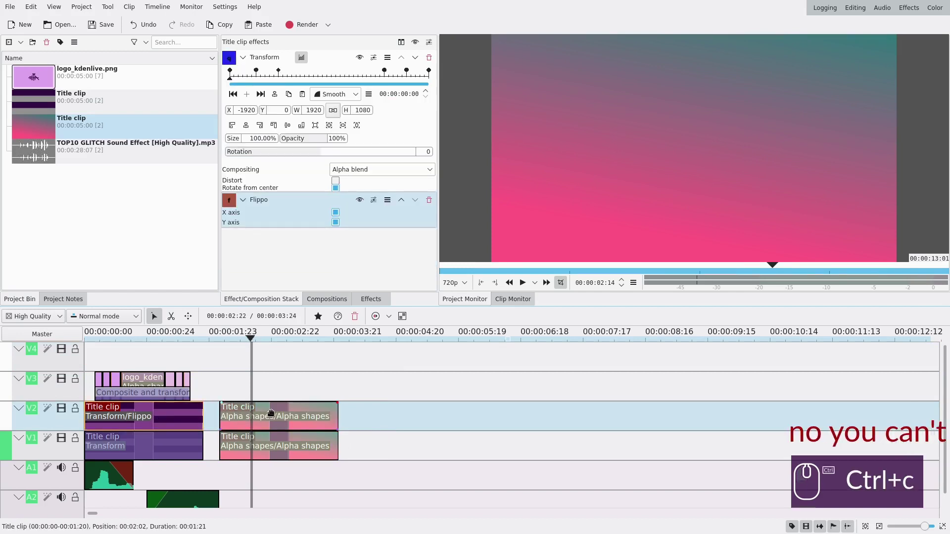
{"action": "left_click", "coordinate": [273, 412]}
{"action": "key", "text": "ctrl+p"}
{"action": "left_click", "coordinate": [140, 449]}
{"action": "key", "text": "ctrl+c"}
{"action": "left_click", "coordinate": [259, 446]}
{"action": "key", "text": "ctrl+p"}
Preview the striped clip and inspect its pasted effect settings.
{"action": "left_click_drag", "start_coordinate": [264, 386], "coordinate": [233, 388]}
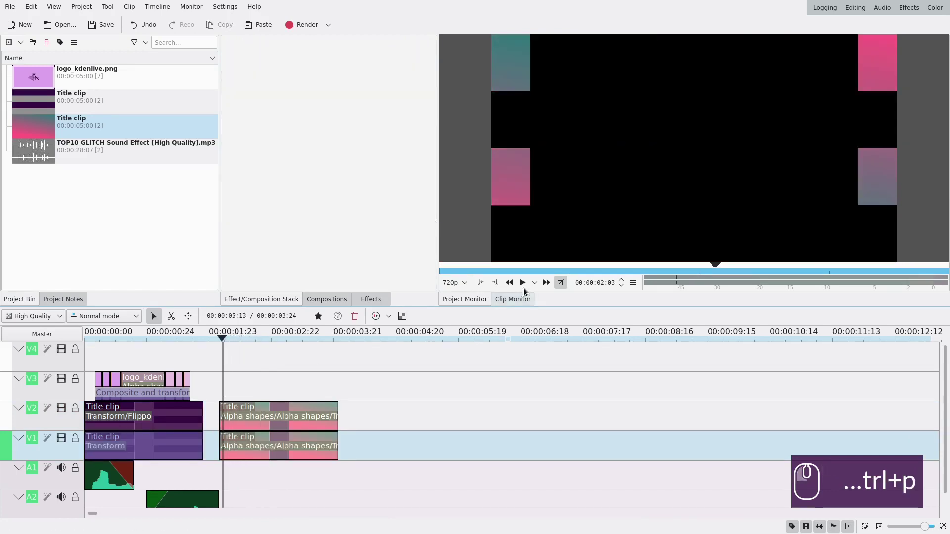
{"action": "left_click", "coordinate": [523, 282]}
{"action": "left_click", "coordinate": [524, 284]}
{"action": "left_click", "coordinate": [291, 428]}
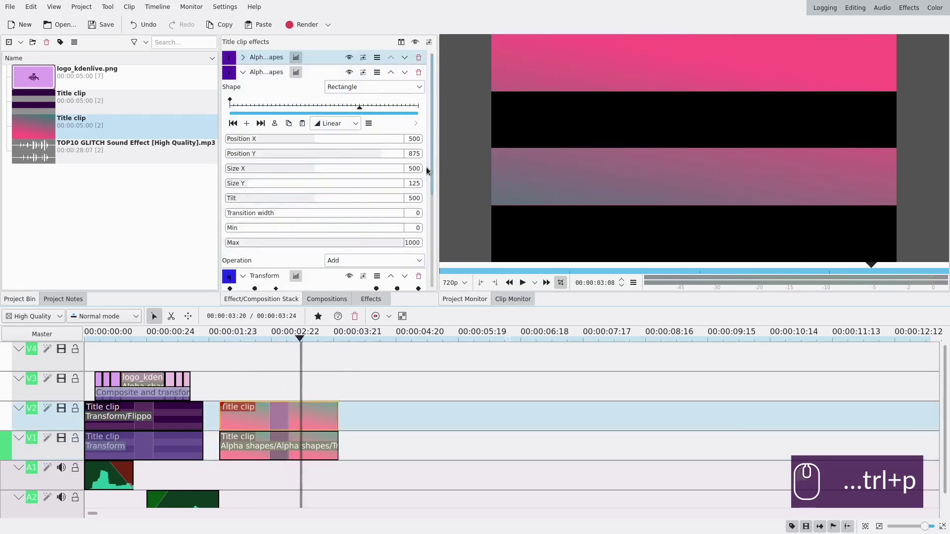
{"action": "left_click_drag", "start_coordinate": [436, 171], "coordinate": [425, 282]}
{"action": "left_click", "coordinate": [424, 270]}
Select the upper striped clip and collapse its masks to reach the Transform slide-in.
{"action": "left_click", "coordinate": [227, 382]}
{"action": "left_click", "coordinate": [224, 387]}
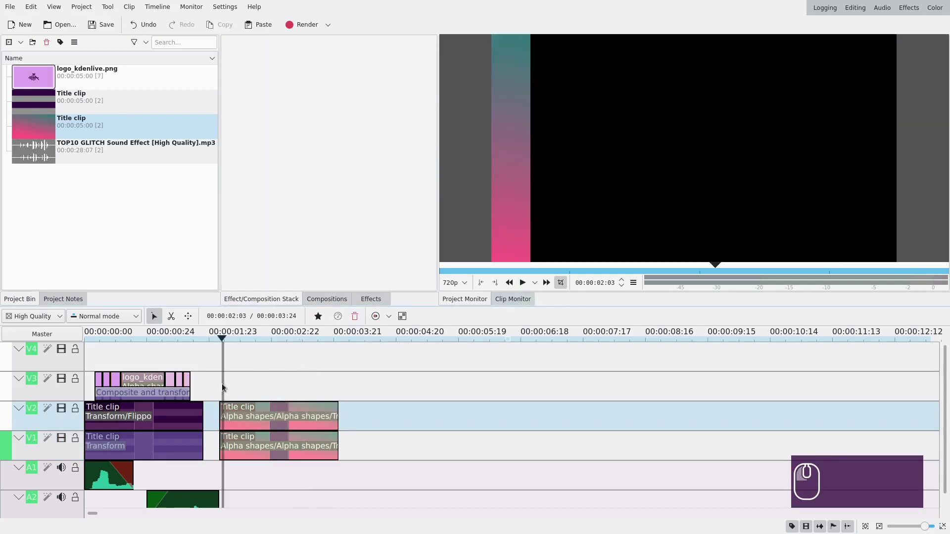
{"action": "left_click", "coordinate": [225, 386]}
{"action": "left_click", "coordinate": [256, 415]}
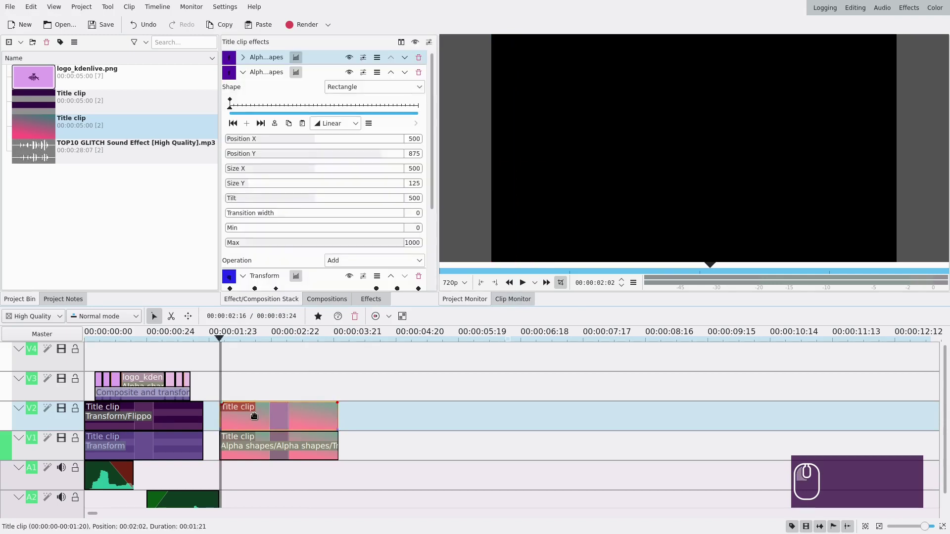
{"action": "left_click", "coordinate": [247, 77]}
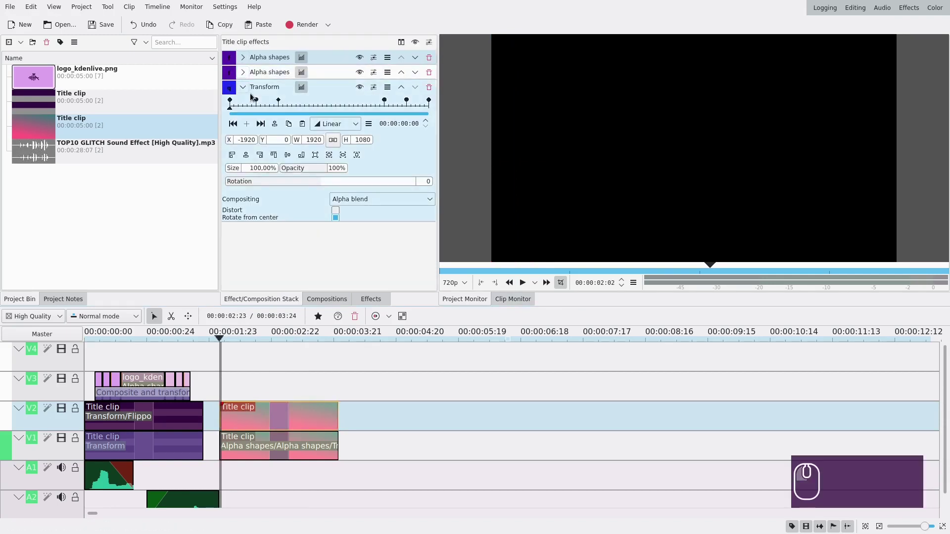
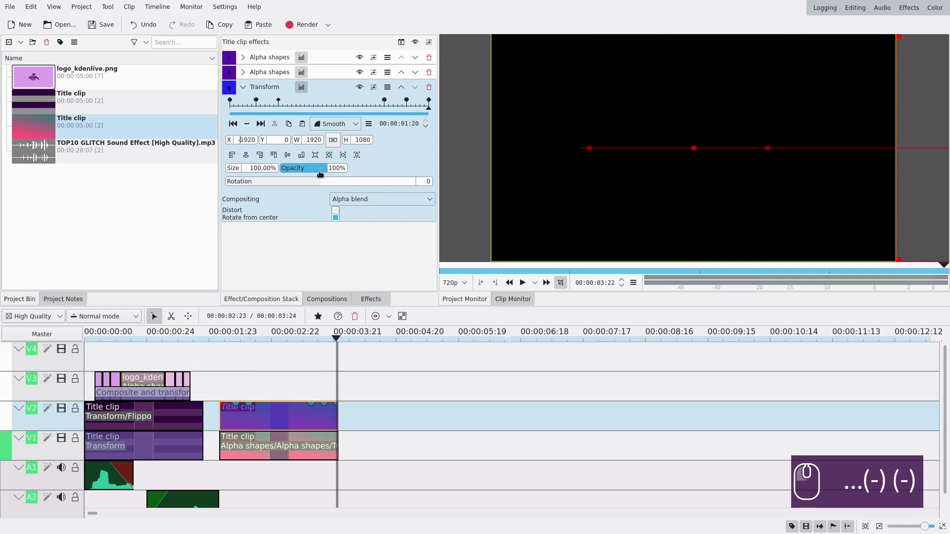
Play back the transition from its start to check it.
{"action": "left_click", "coordinate": [220, 375]}
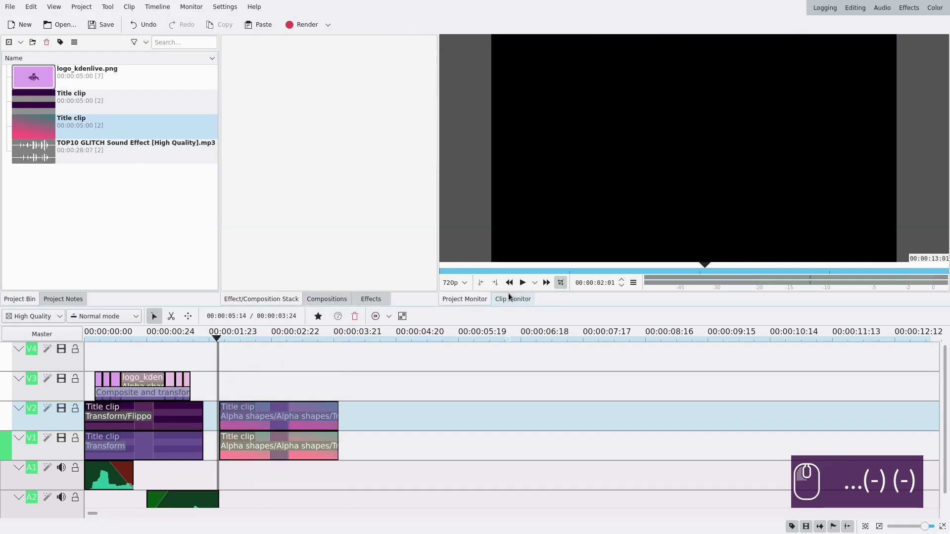
{"action": "left_click", "coordinate": [526, 286]}
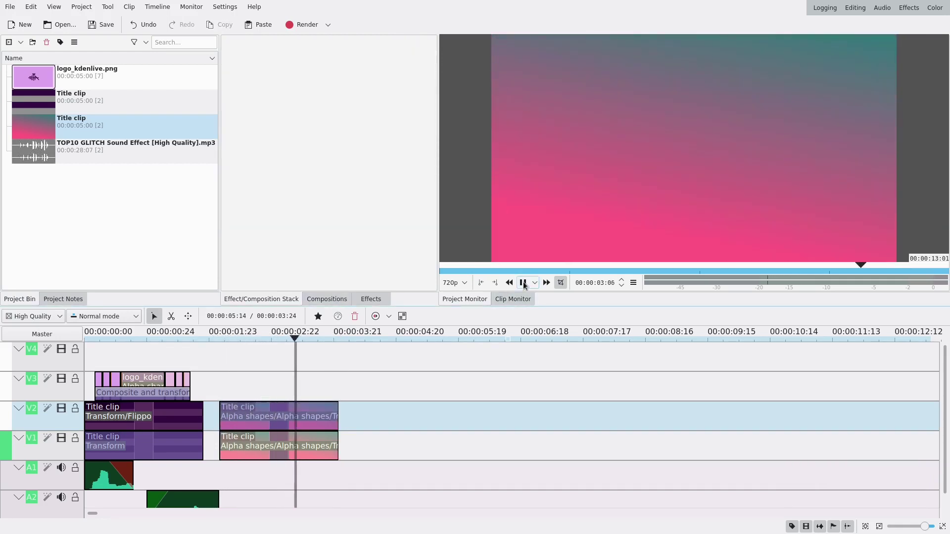
{"action": "left_click", "coordinate": [526, 285]}
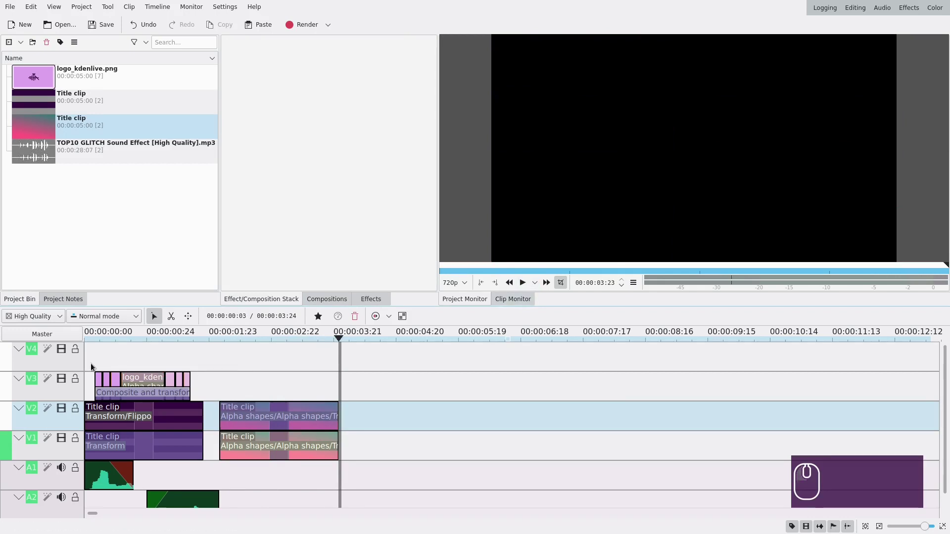
Copy the circle logo clip onto V3 above the striped title clip and return to the glitch section.
{"action": "left_click_drag", "start_coordinate": [92, 367], "coordinate": [205, 402]}
{"action": "key", "text": "ctrl+c"}
{"action": "key", "text": "ctrl+v"}
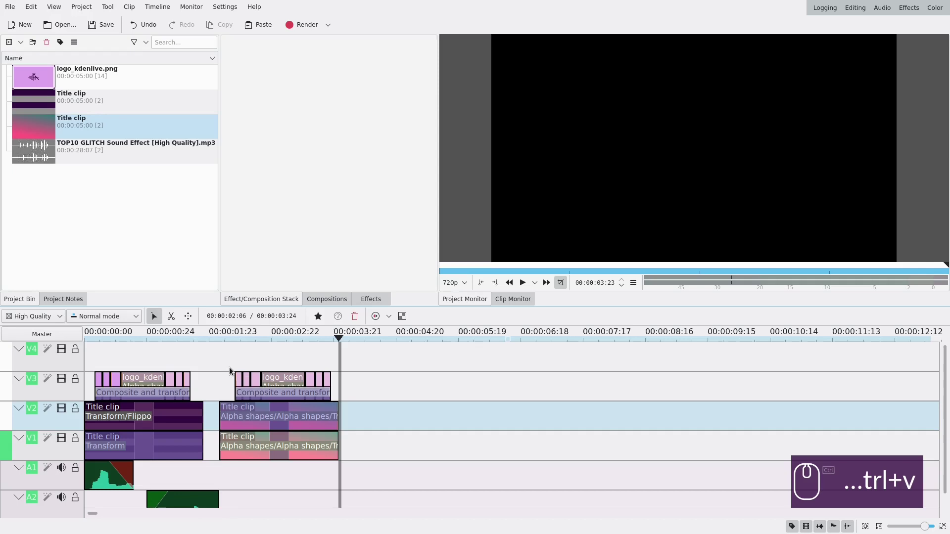
{"action": "left_click", "coordinate": [342, 395]}
{"action": "left_click", "coordinate": [207, 349]}
{"action": "left_click", "coordinate": [526, 292]}
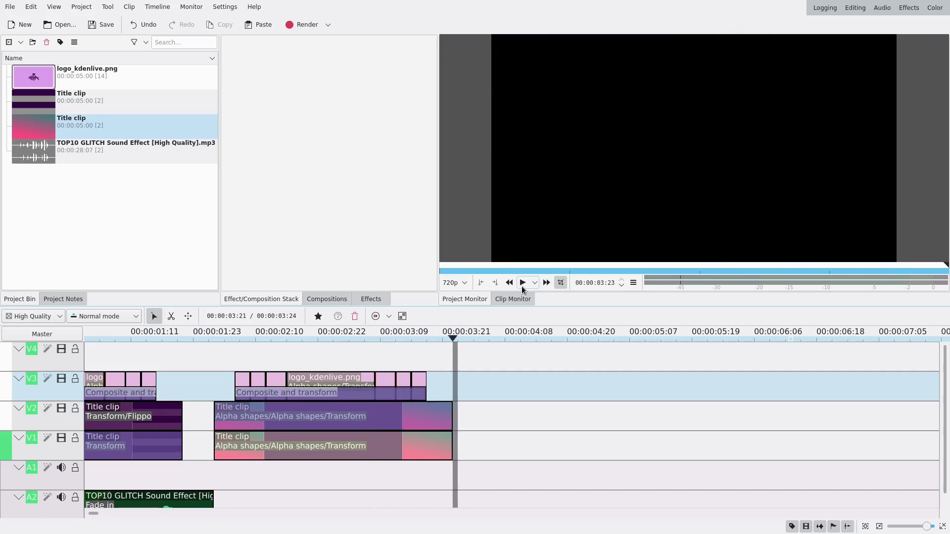
{"action": "left_click", "coordinate": [170, 364]}
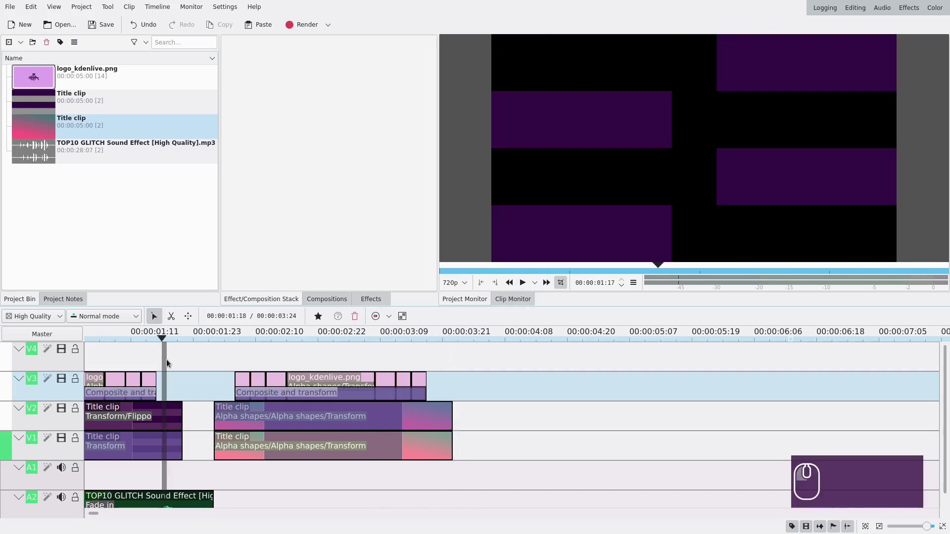
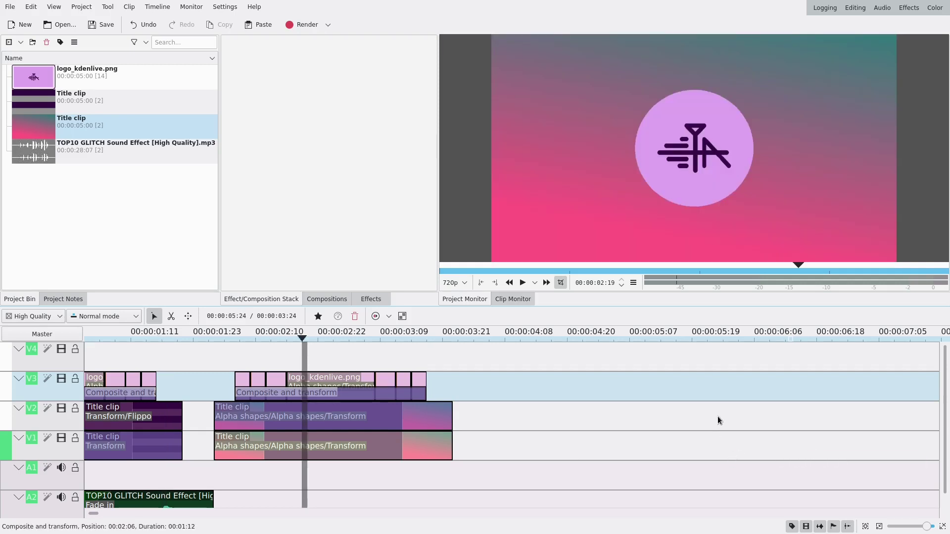
Save the project with Ctrl+S and acknowledge the backup copy notice.
{"action": "key", "text": "ctrl+s"}
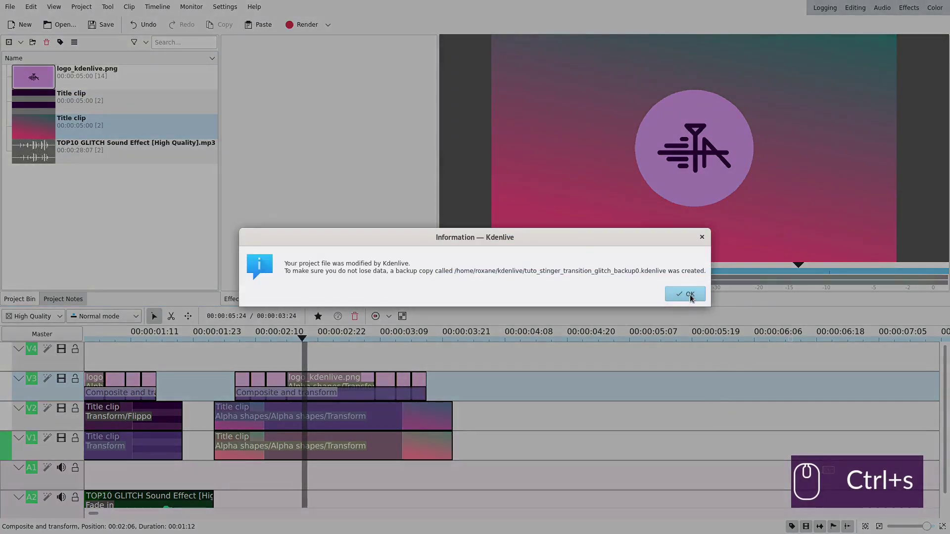
{"action": "left_click", "coordinate": [691, 295]}
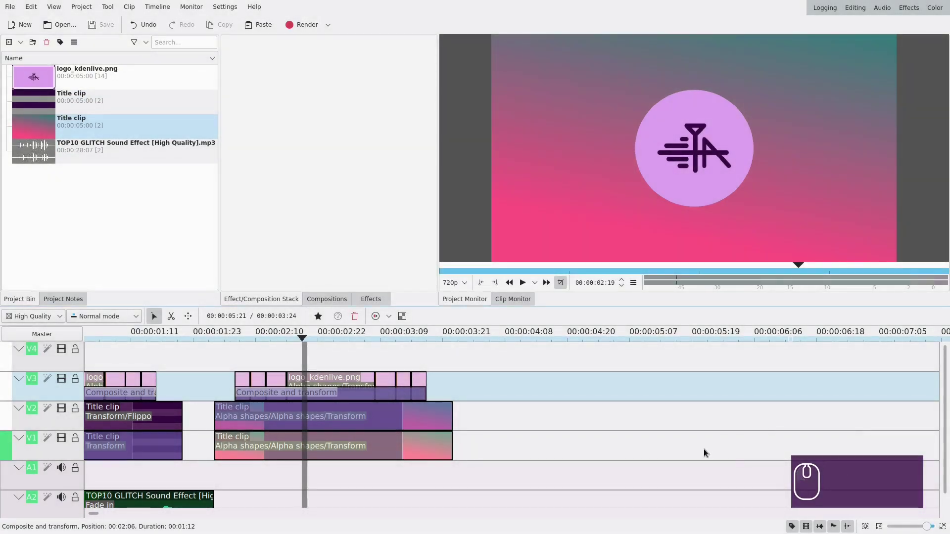